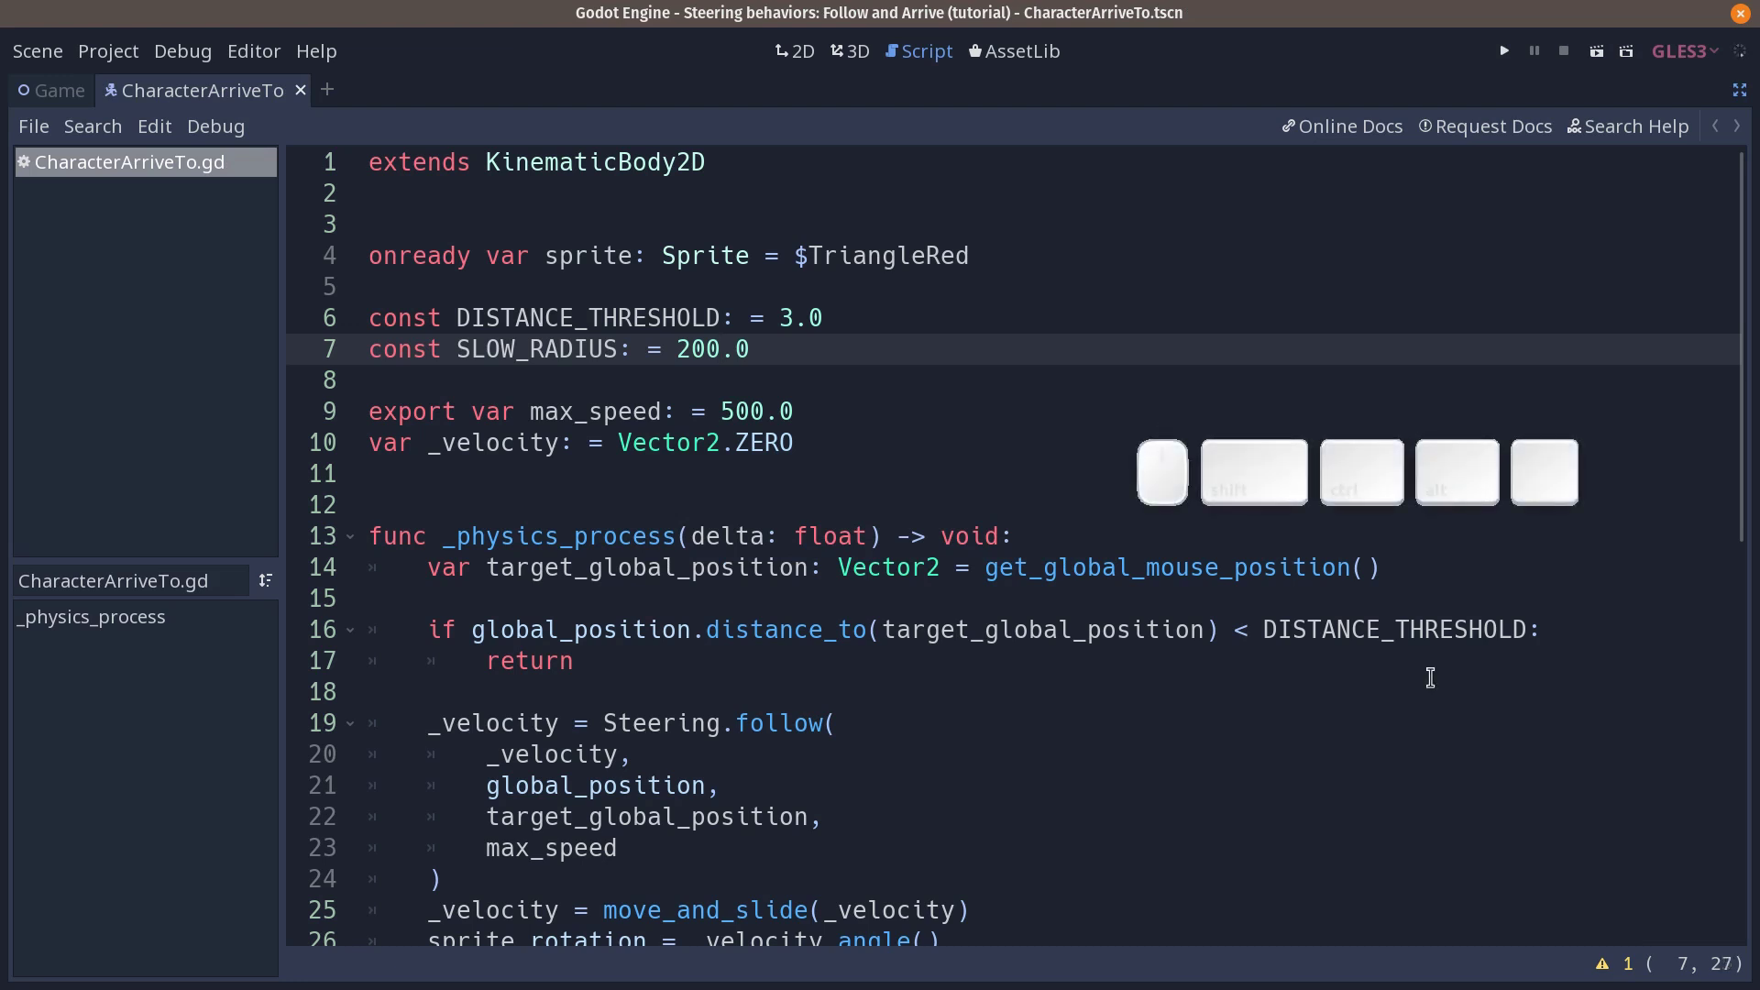
Step: Open src/Autoload/Steering.gd from the quick script list and focus its code
{"action": "key", "text": "ctrl+alt+o"}
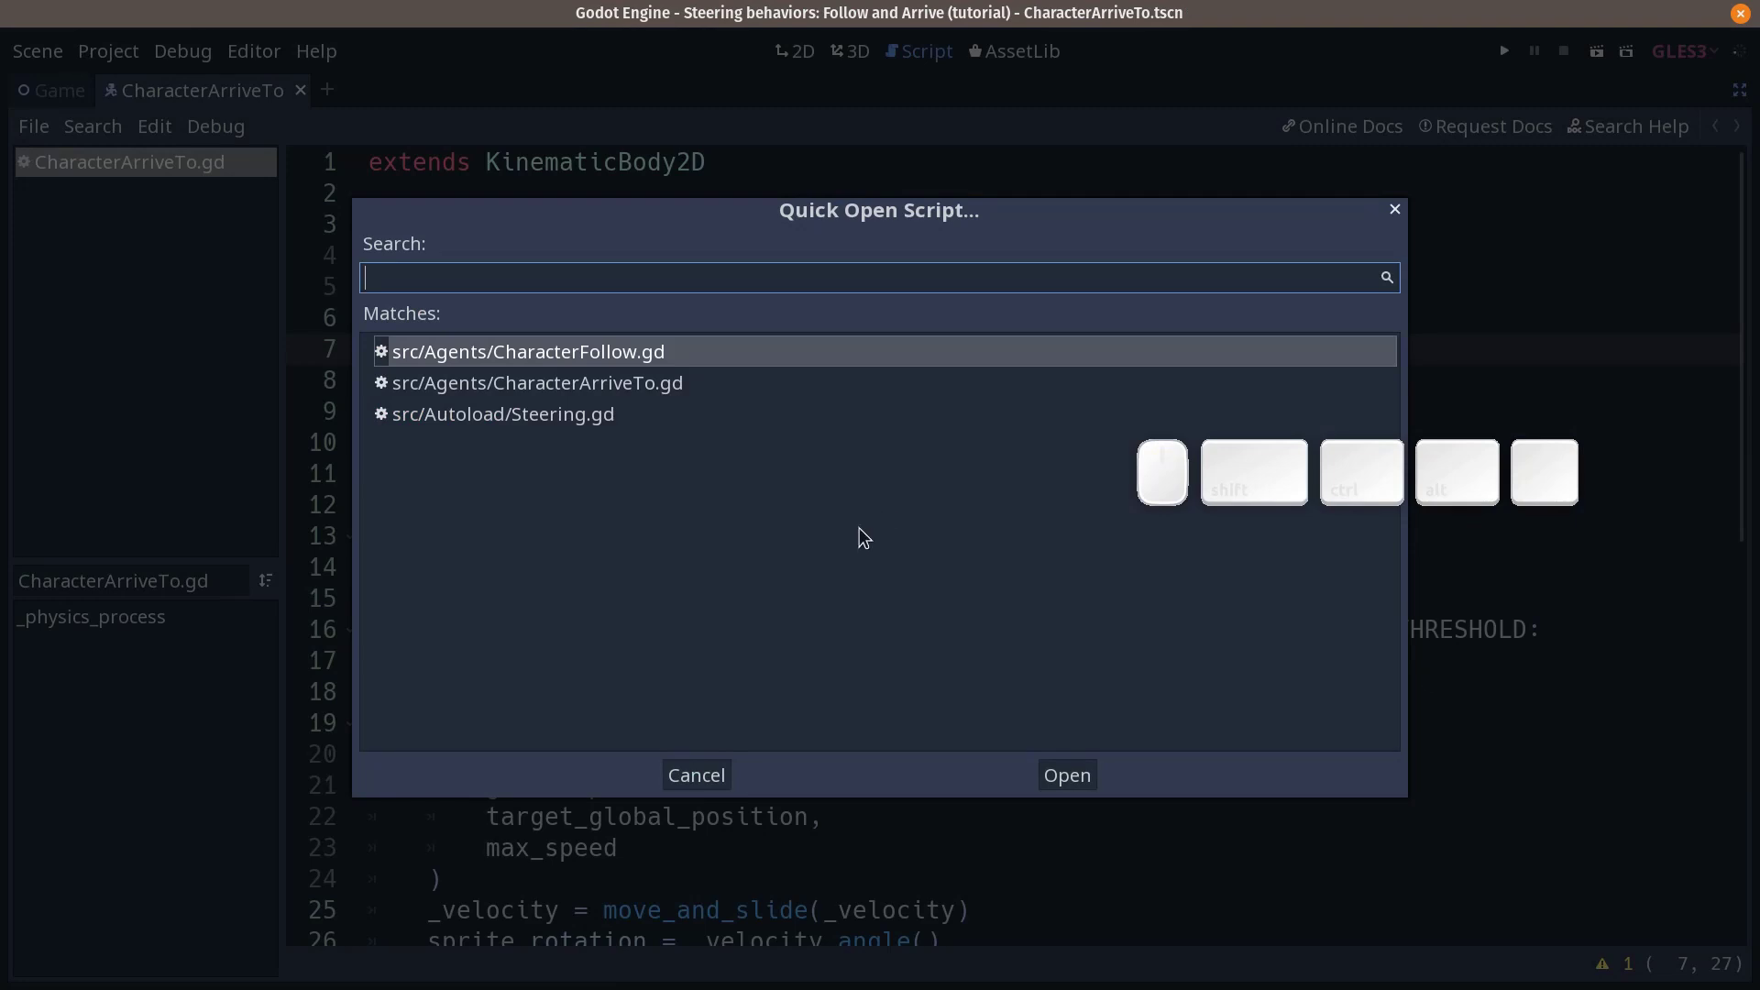
{"action": "left_click", "coordinate": [600, 436]}
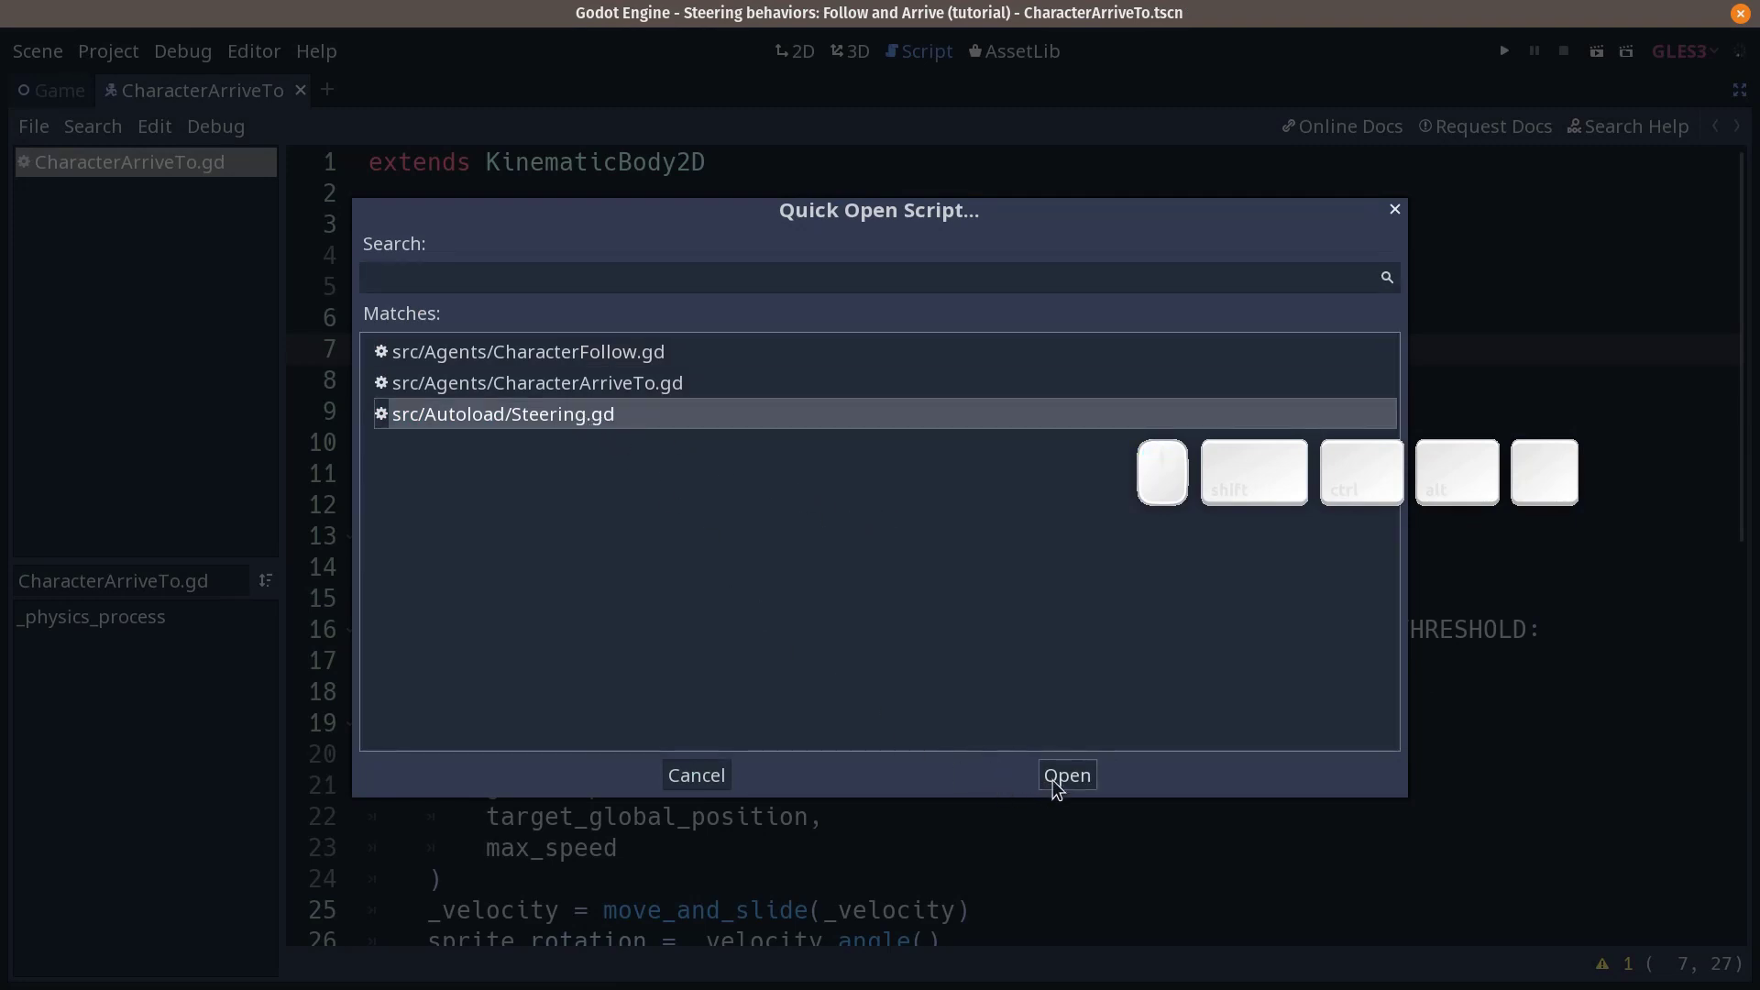
{"action": "left_click", "coordinate": [1068, 774]}
{"action": "left_click", "coordinate": [526, 382]}
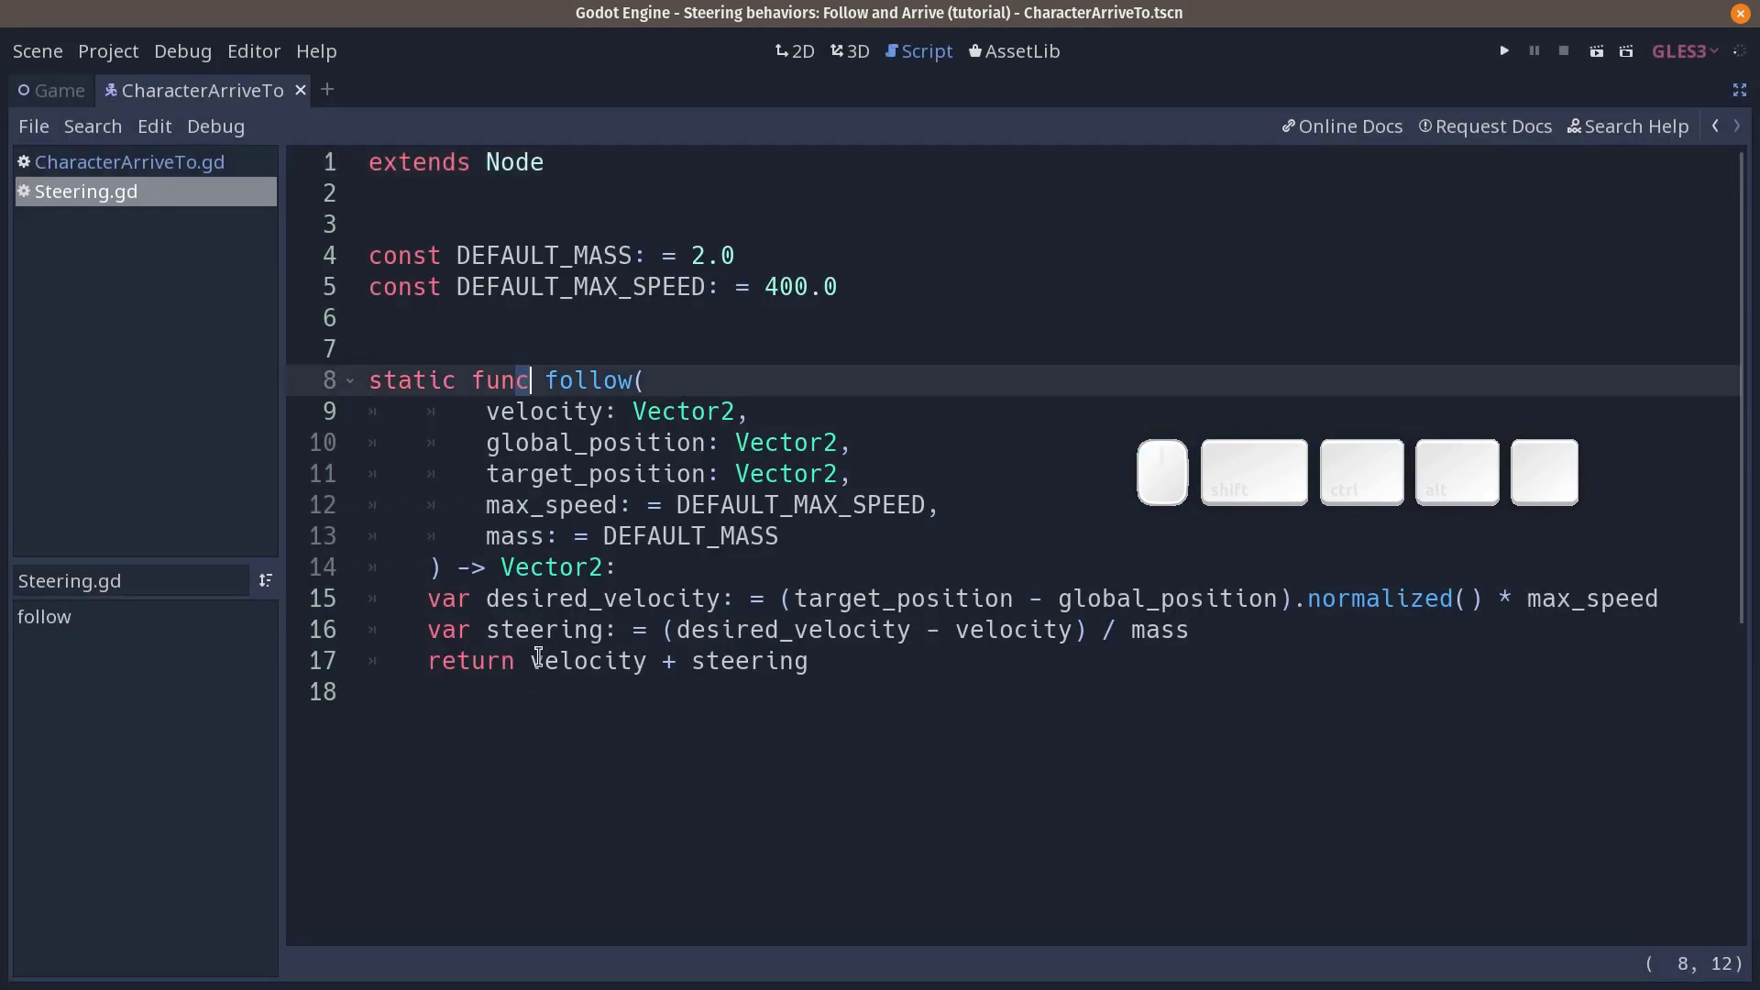
Step: Copy the follow function and paste a duplicate below it at the end of Steering.gd
{"action": "left_click", "coordinate": [569, 709]}
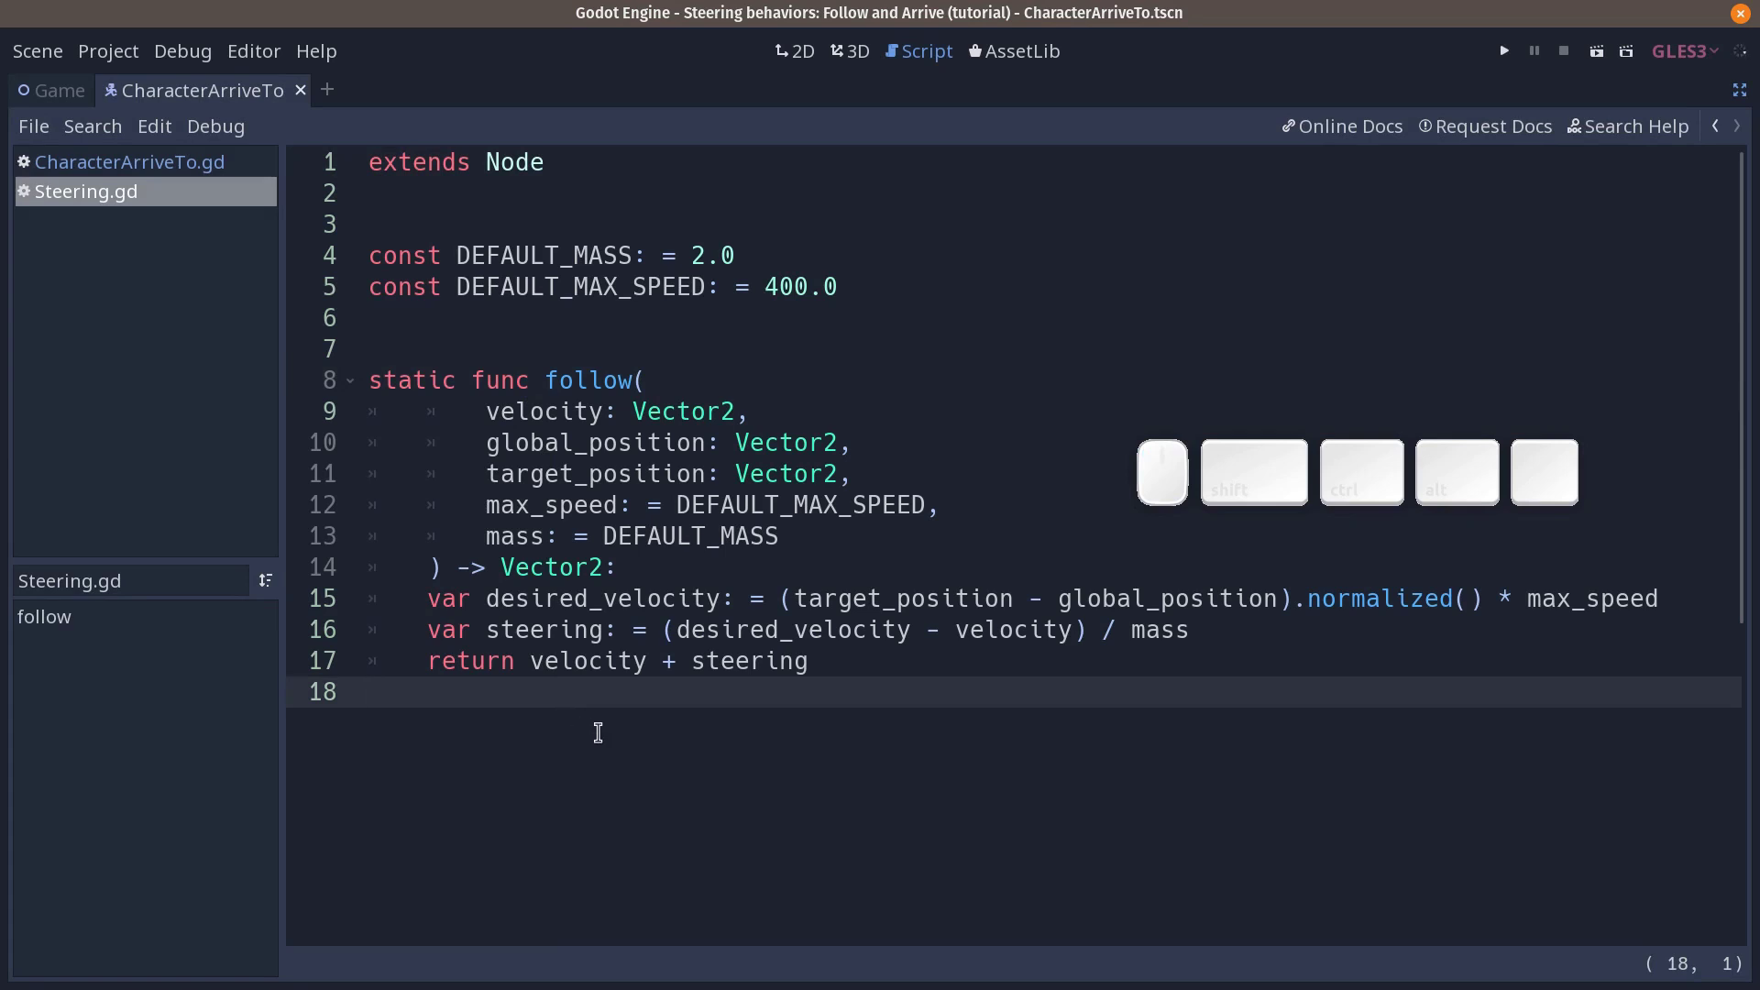
{"action": "left_click_drag", "start_coordinate": [878, 682], "coordinate": [416, 531]}
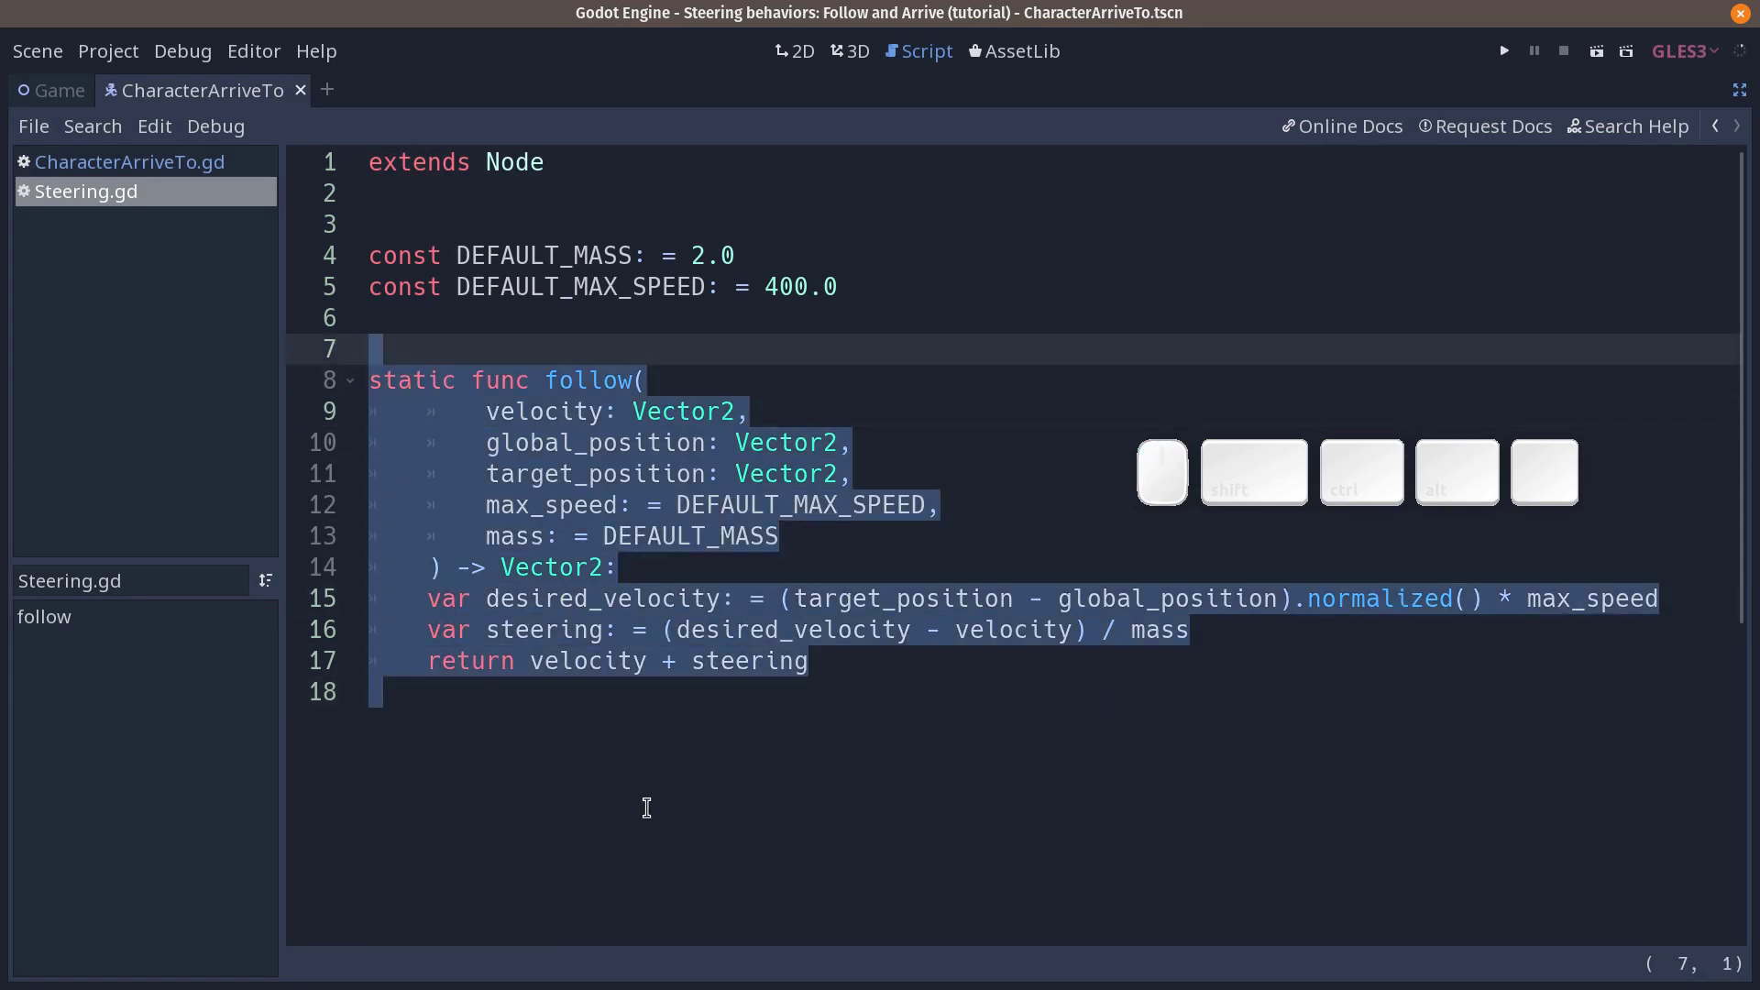
{"action": "key", "text": "ctrl+c"}
{"action": "left_click", "coordinate": [594, 722]}
{"action": "key", "text": "Return"}
{"action": "key", "text": "Up"}
{"action": "key", "text": "Return"}
{"action": "key", "text": "ctrl+v"}
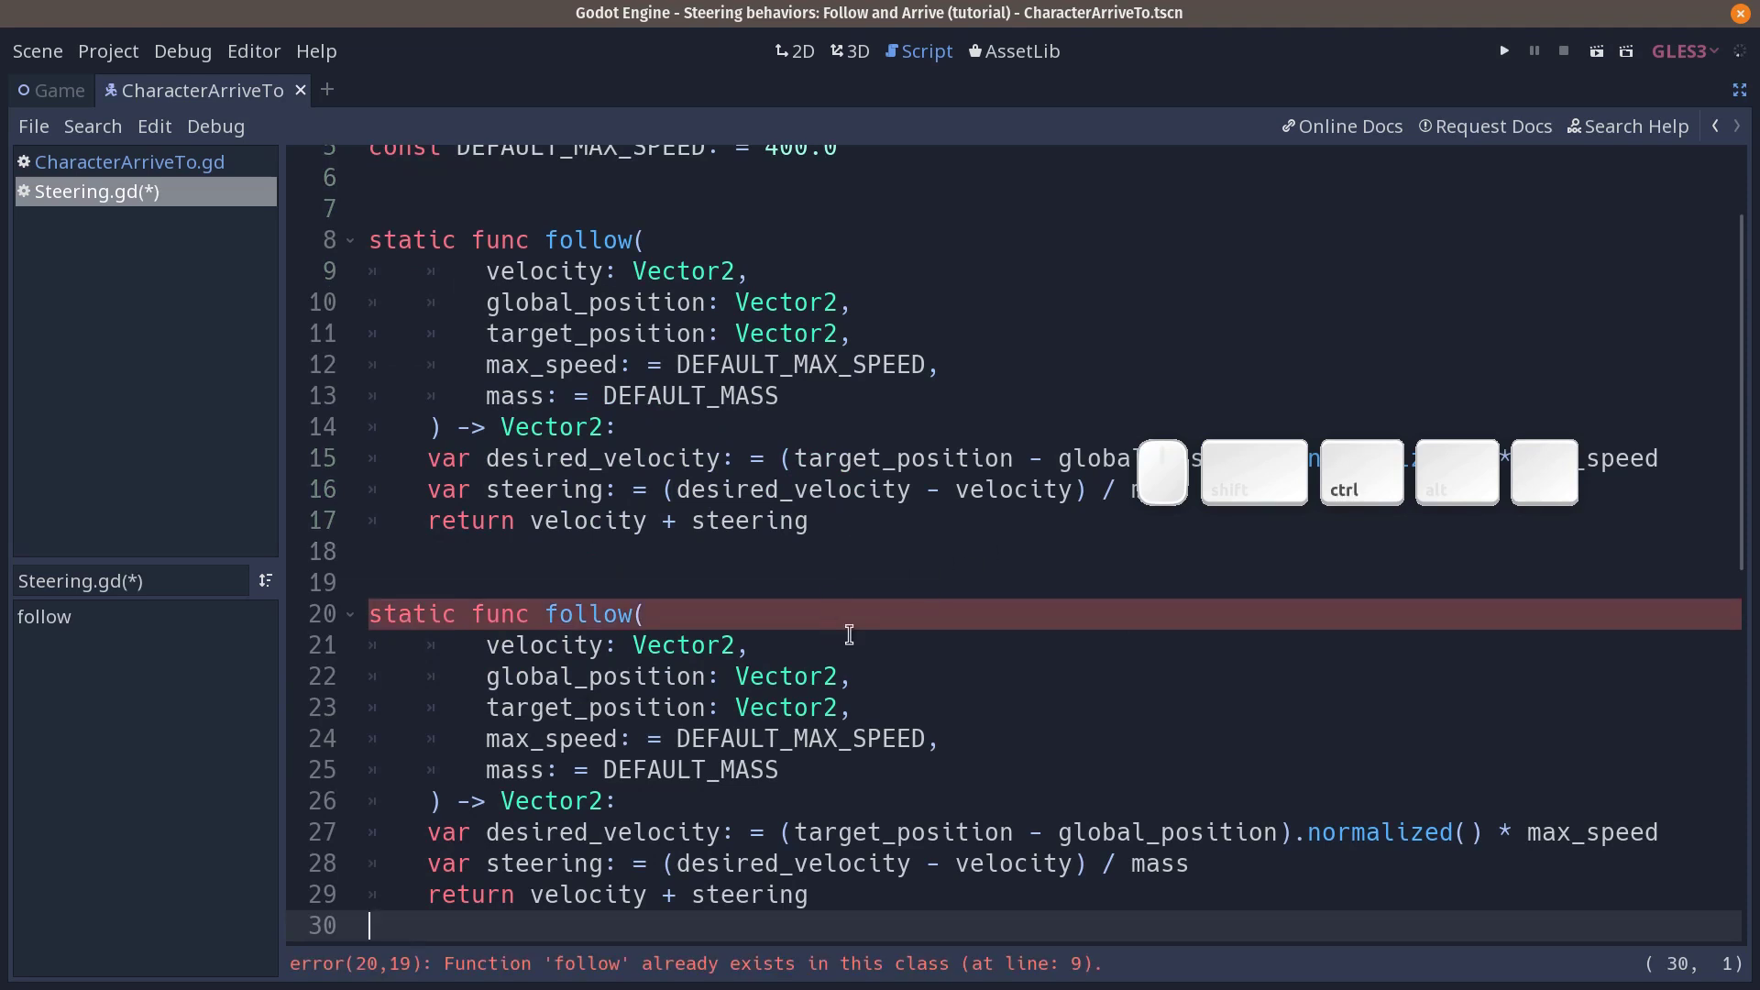
{"action": "key", "text": "ctrl+Down"}
{"action": "key", "text": "ctrl+Up"}
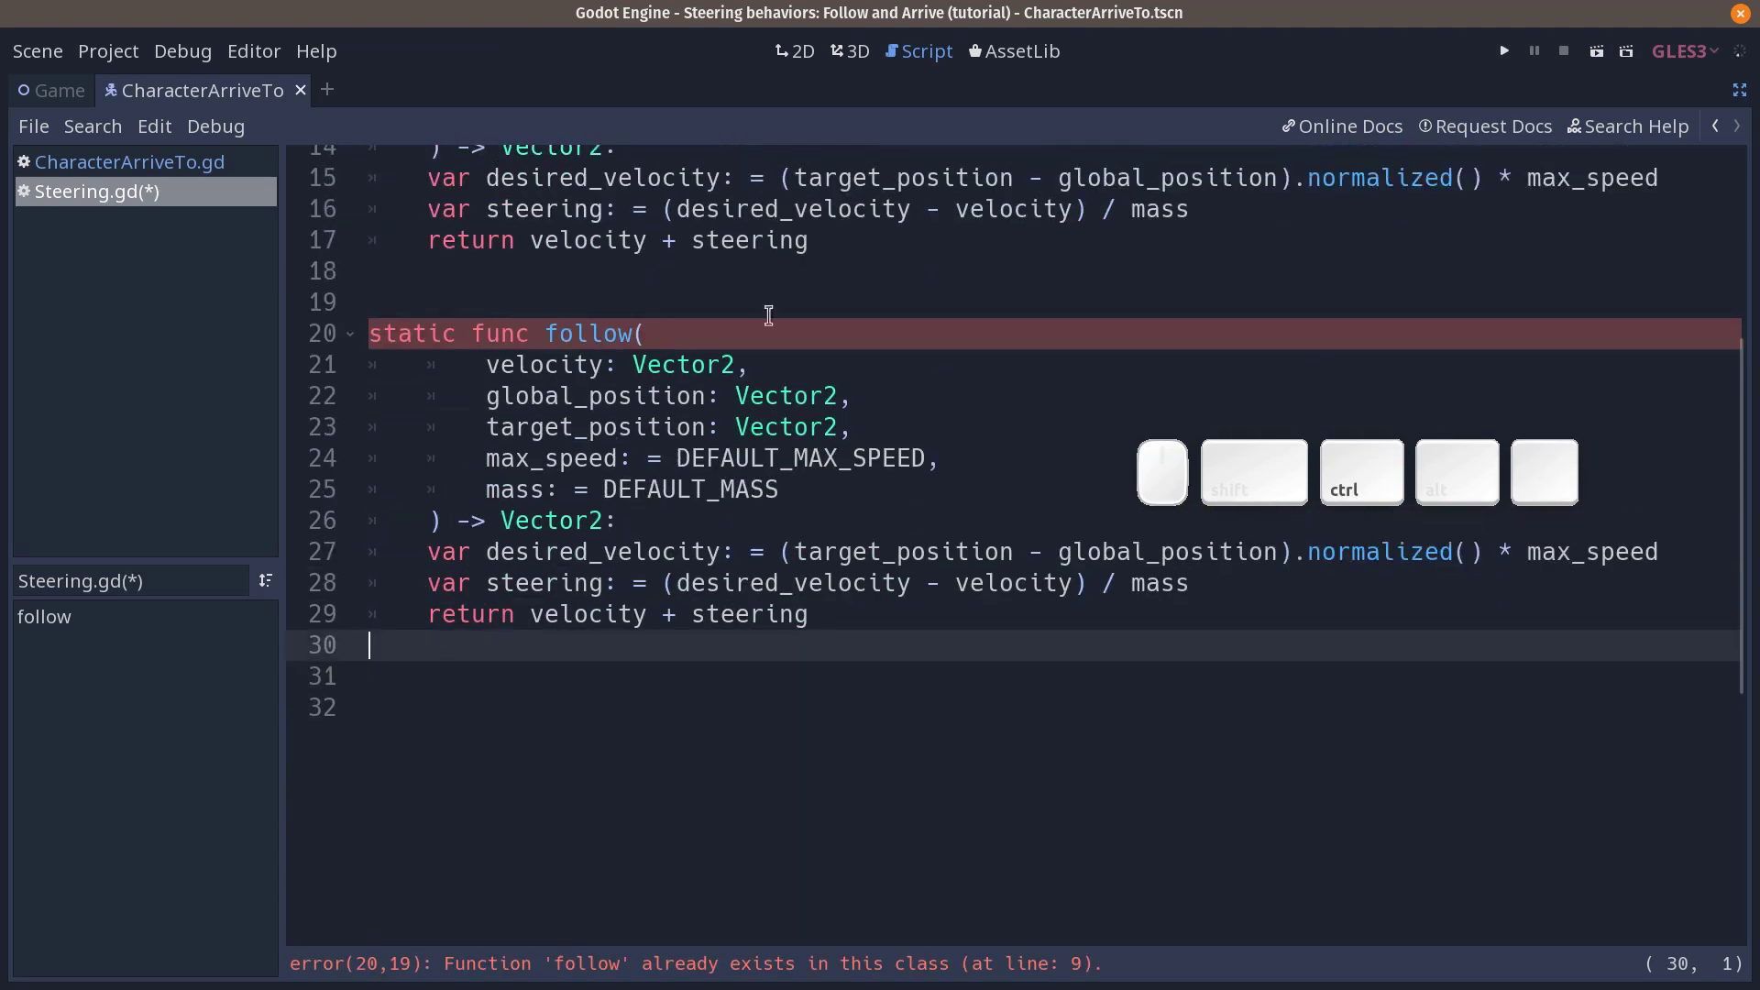
Step: Rename the copy arrive_to and add a slow_radius := DEFAULT_SLOW_RADIUS parameter after max_speed
{"action": "left_click", "coordinate": [582, 334]}
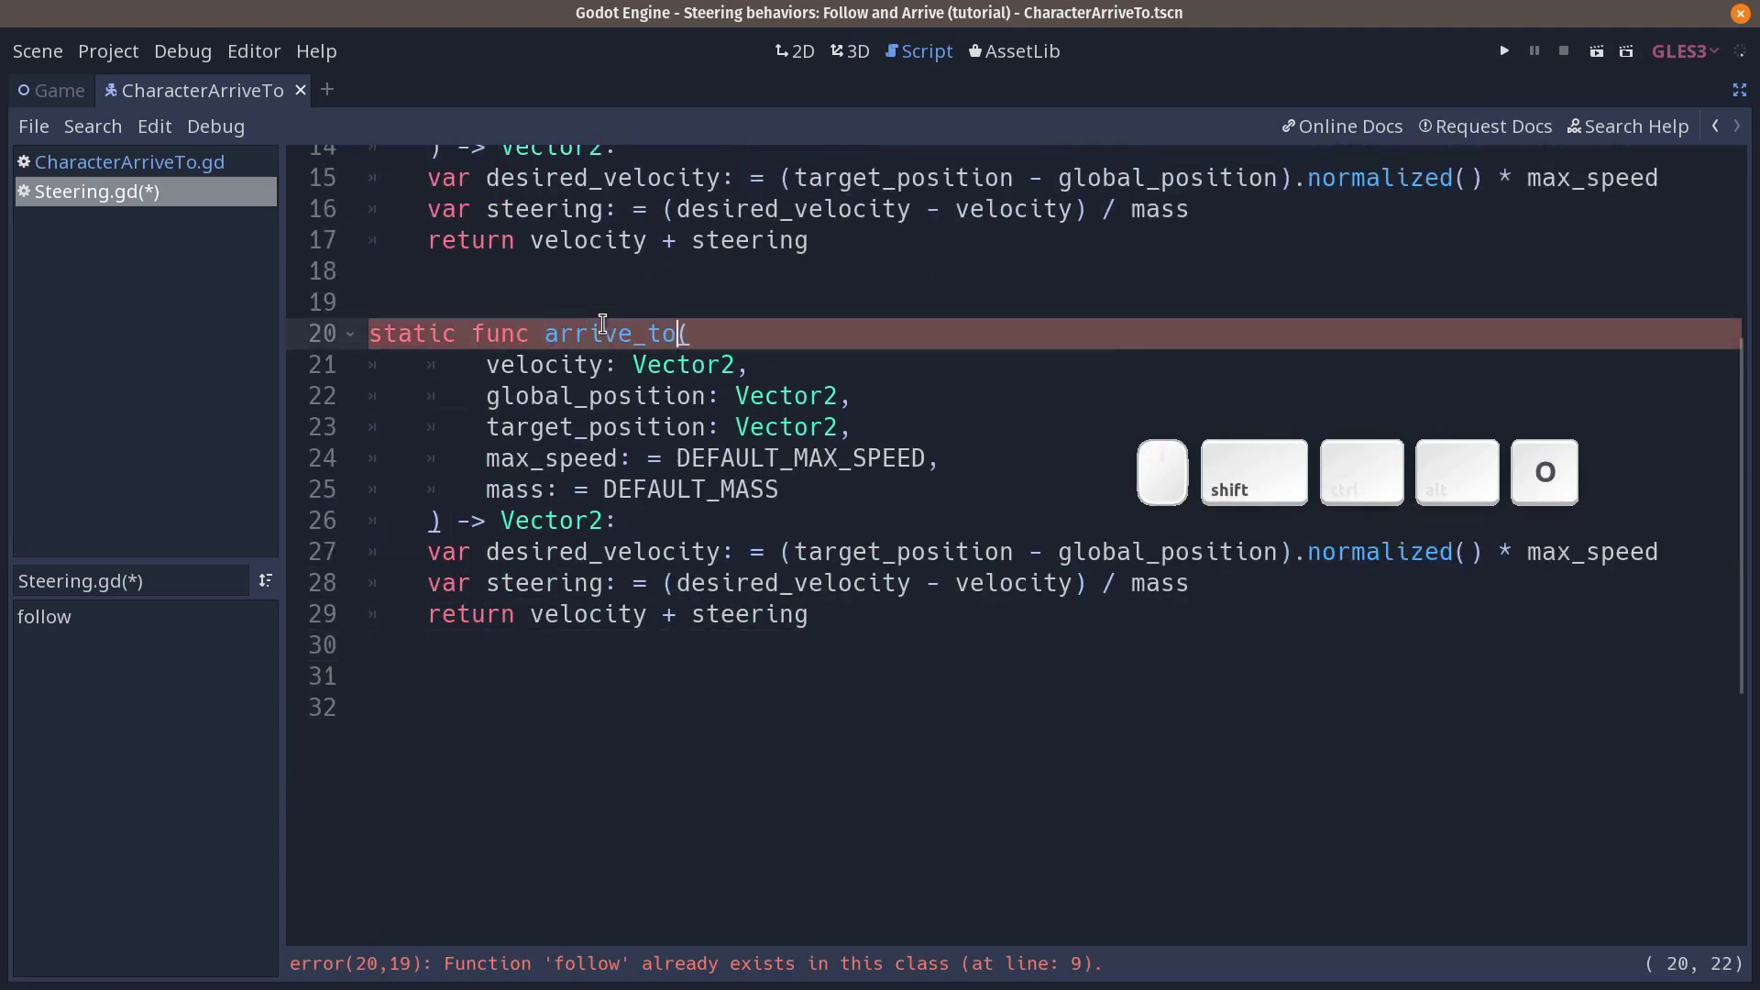
{"action": "key", "text": "BackSpace"}
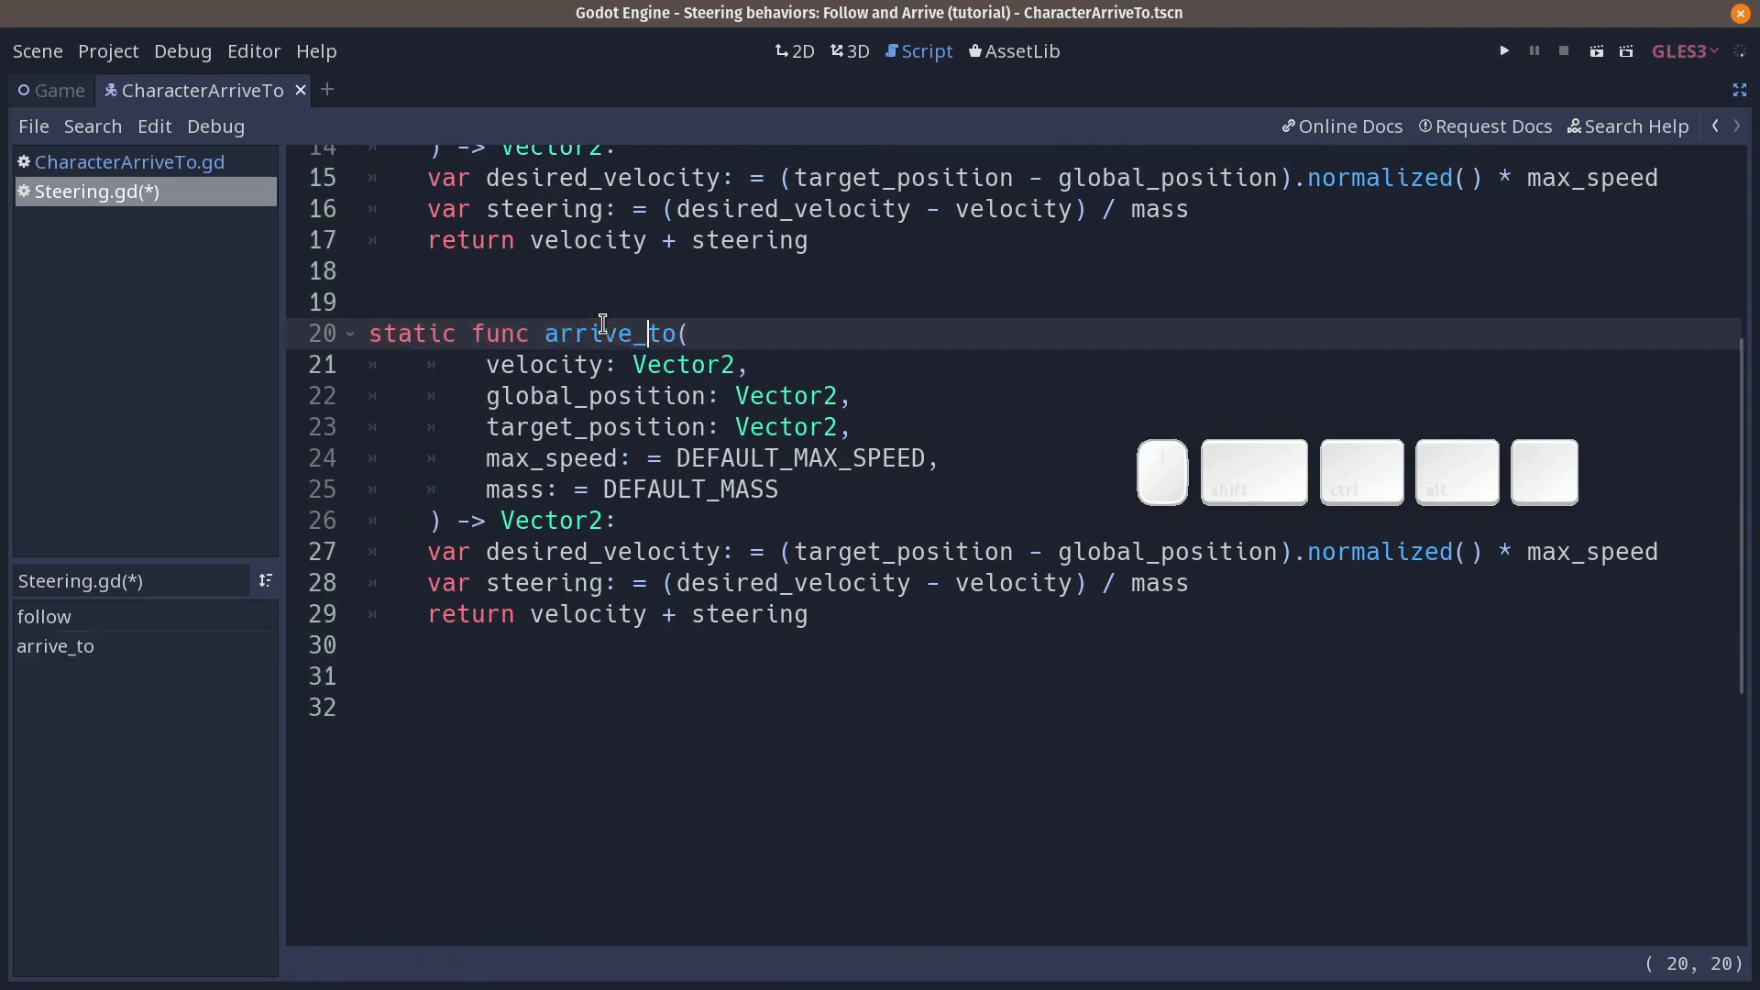
{"action": "key", "text": "Down"}
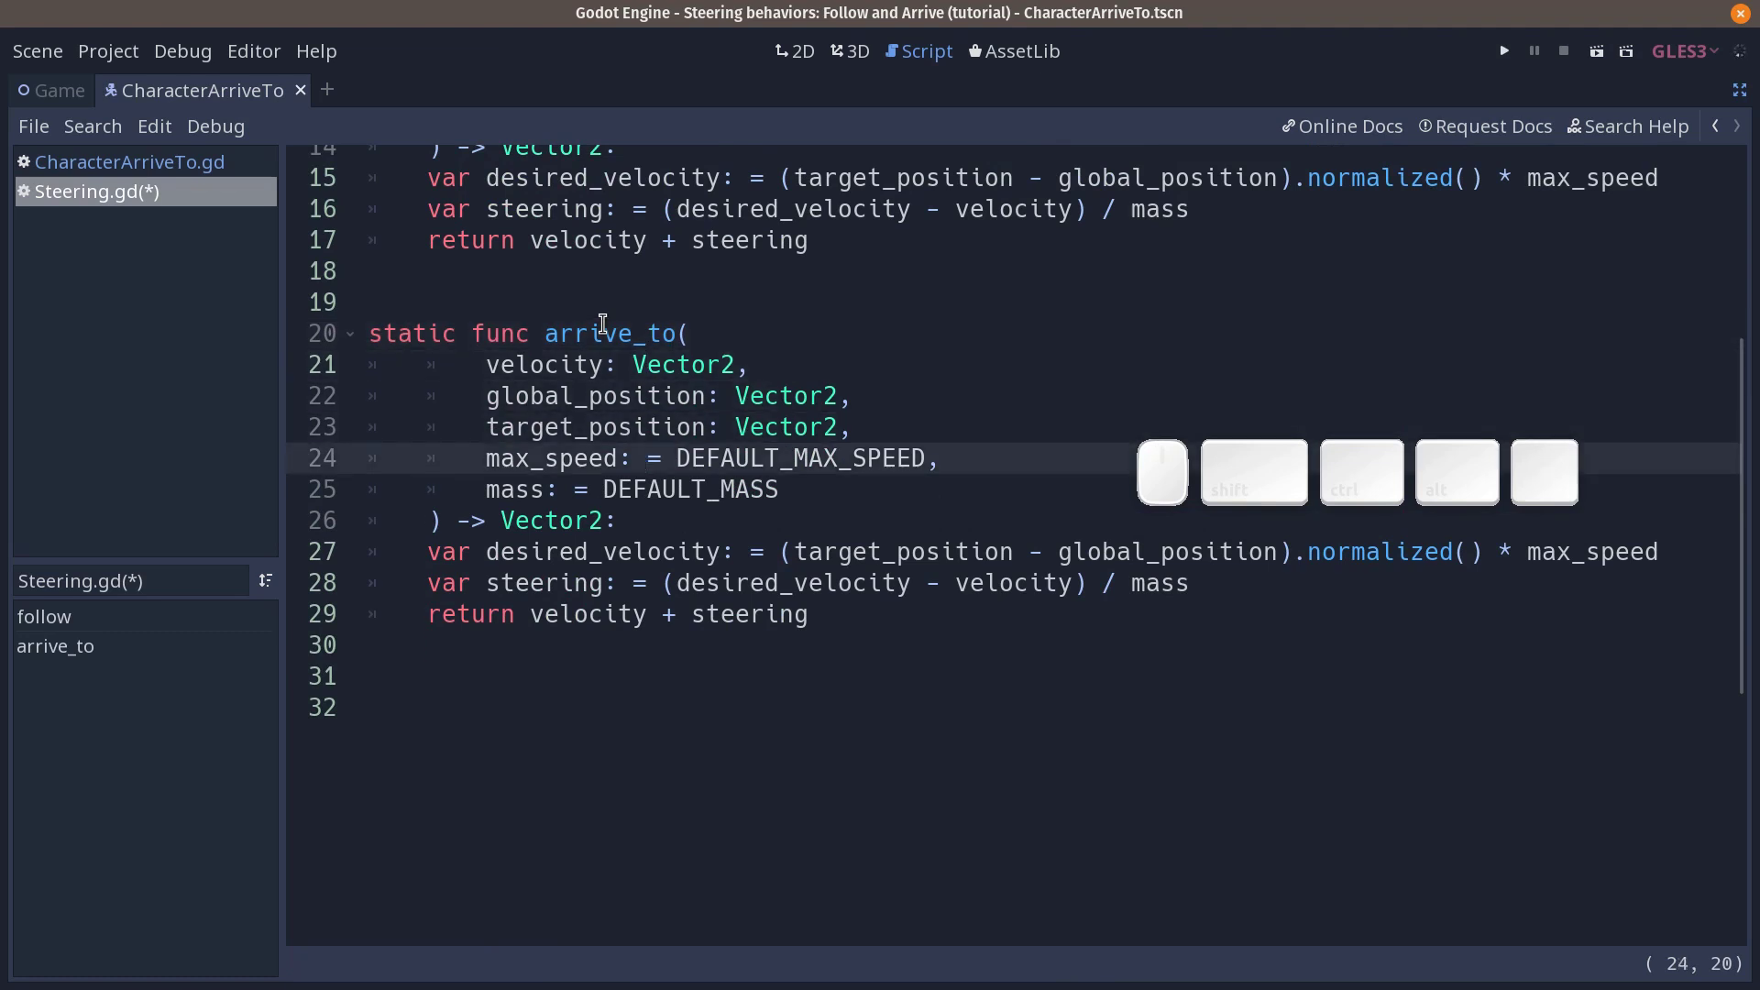
{"action": "key", "text": "ctrl+Return"}
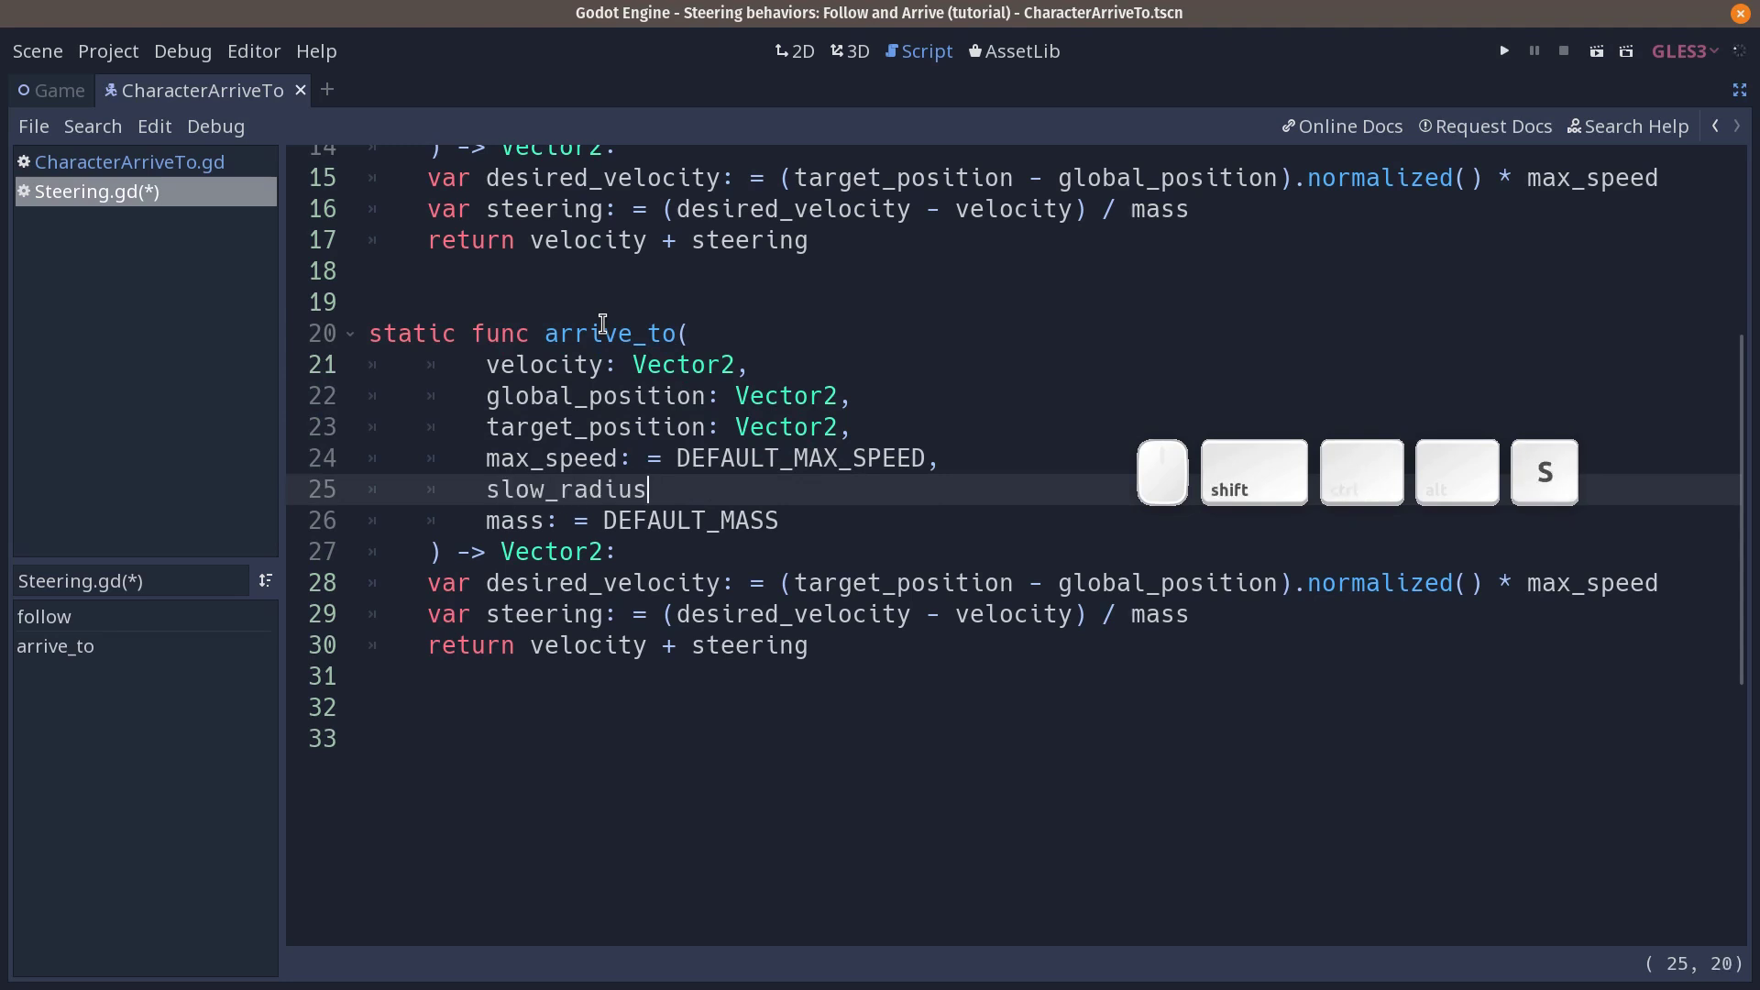
{"action": "key", "text": ";"}
{"action": "key", "text": "space"}
{"action": "key", "text": "="}
{"action": "key", "text": "space"}
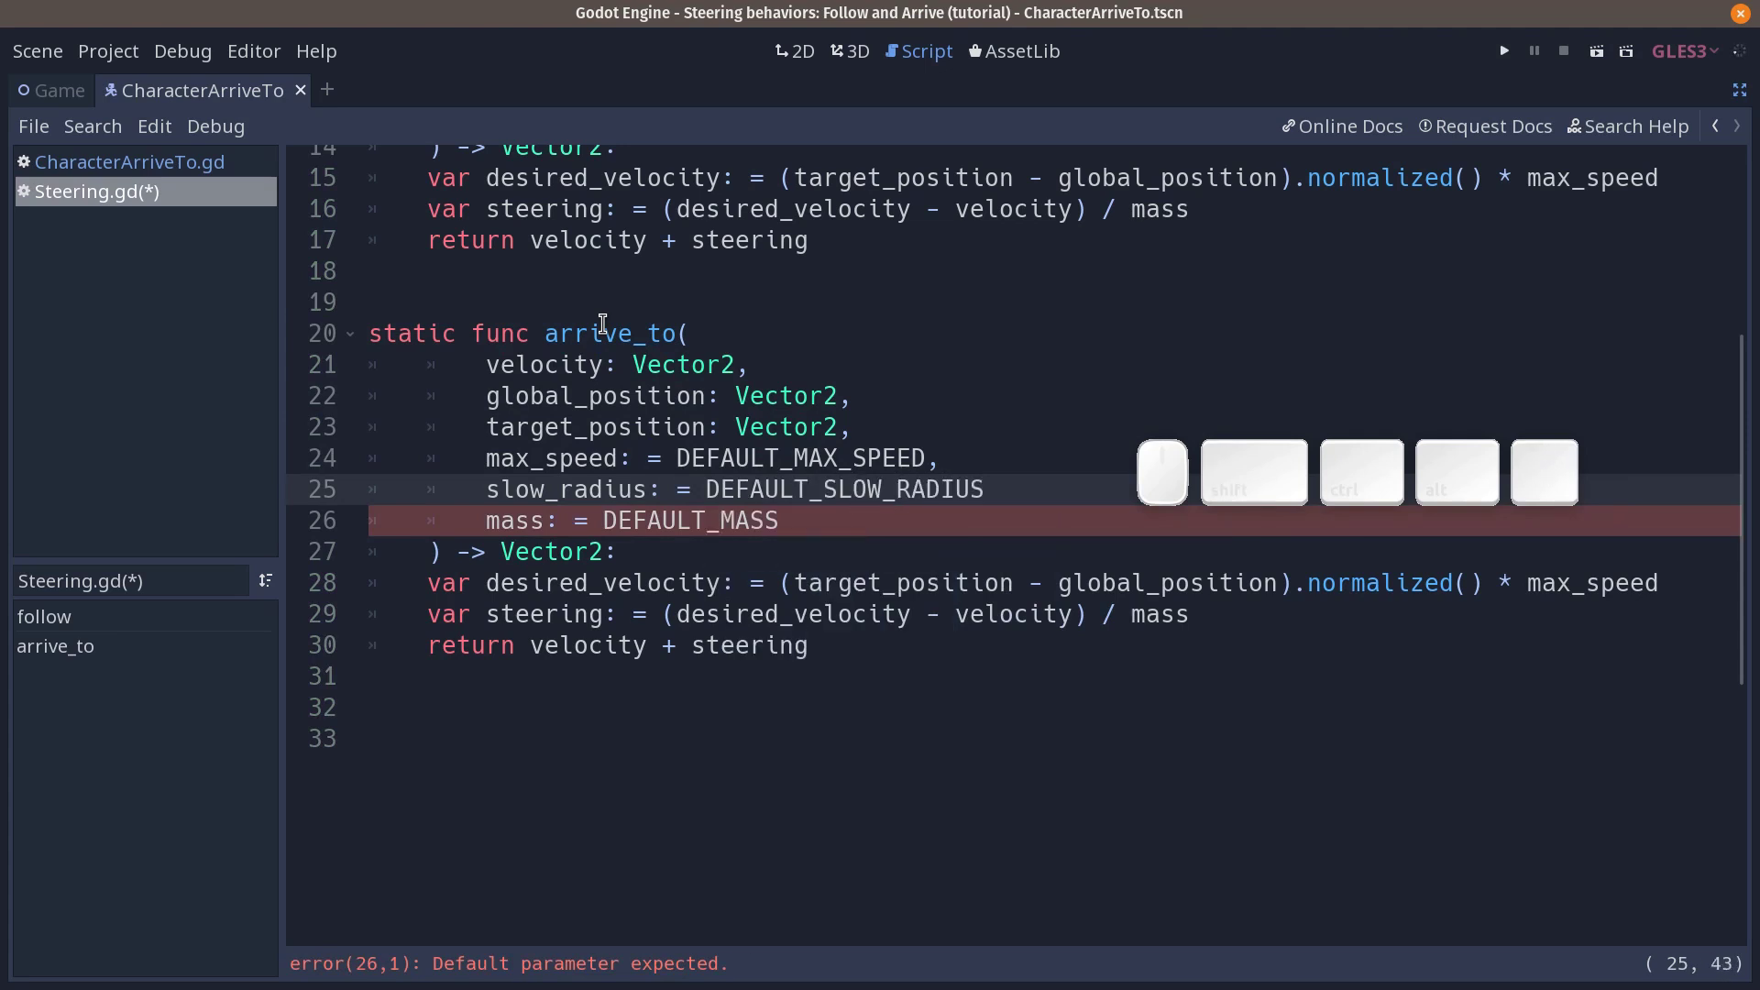
Step: Add the comma after slow_radius, copy the DEFAULT_SLOW_RADIUS name and duplicate the DEFAULT_MAX_SPEED constant line
{"action": "key", "text": ","}
{"action": "key", "text": "Left"}
{"action": "key", "text": "ctrl+shift+Left"}
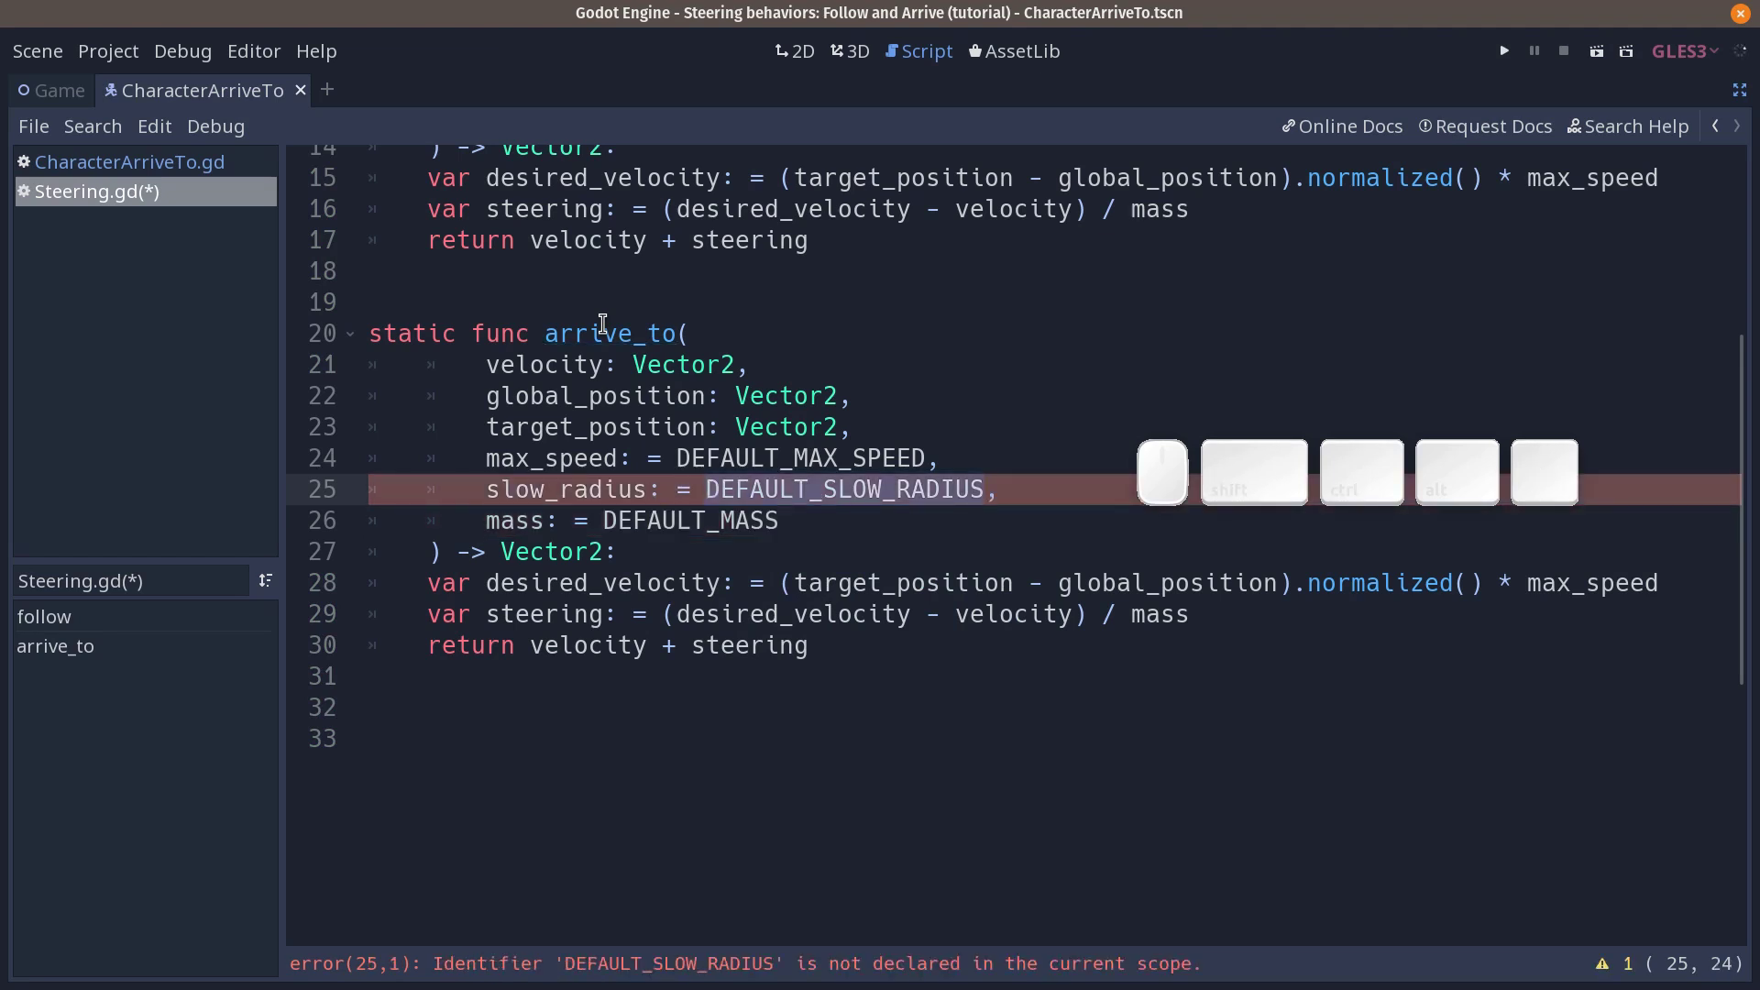
{"action": "key", "text": "ctrl+c"}
{"action": "key", "text": "ctrl+Home"}
{"action": "key", "text": "Down"}
{"action": "key", "text": "ctrl+b"}
Step: Rename the duplicate to DEFAULT_SLOW_RADIUS with value 200.0 and return to the arrive_to signature
{"action": "key", "text": "ctrl+Right"}
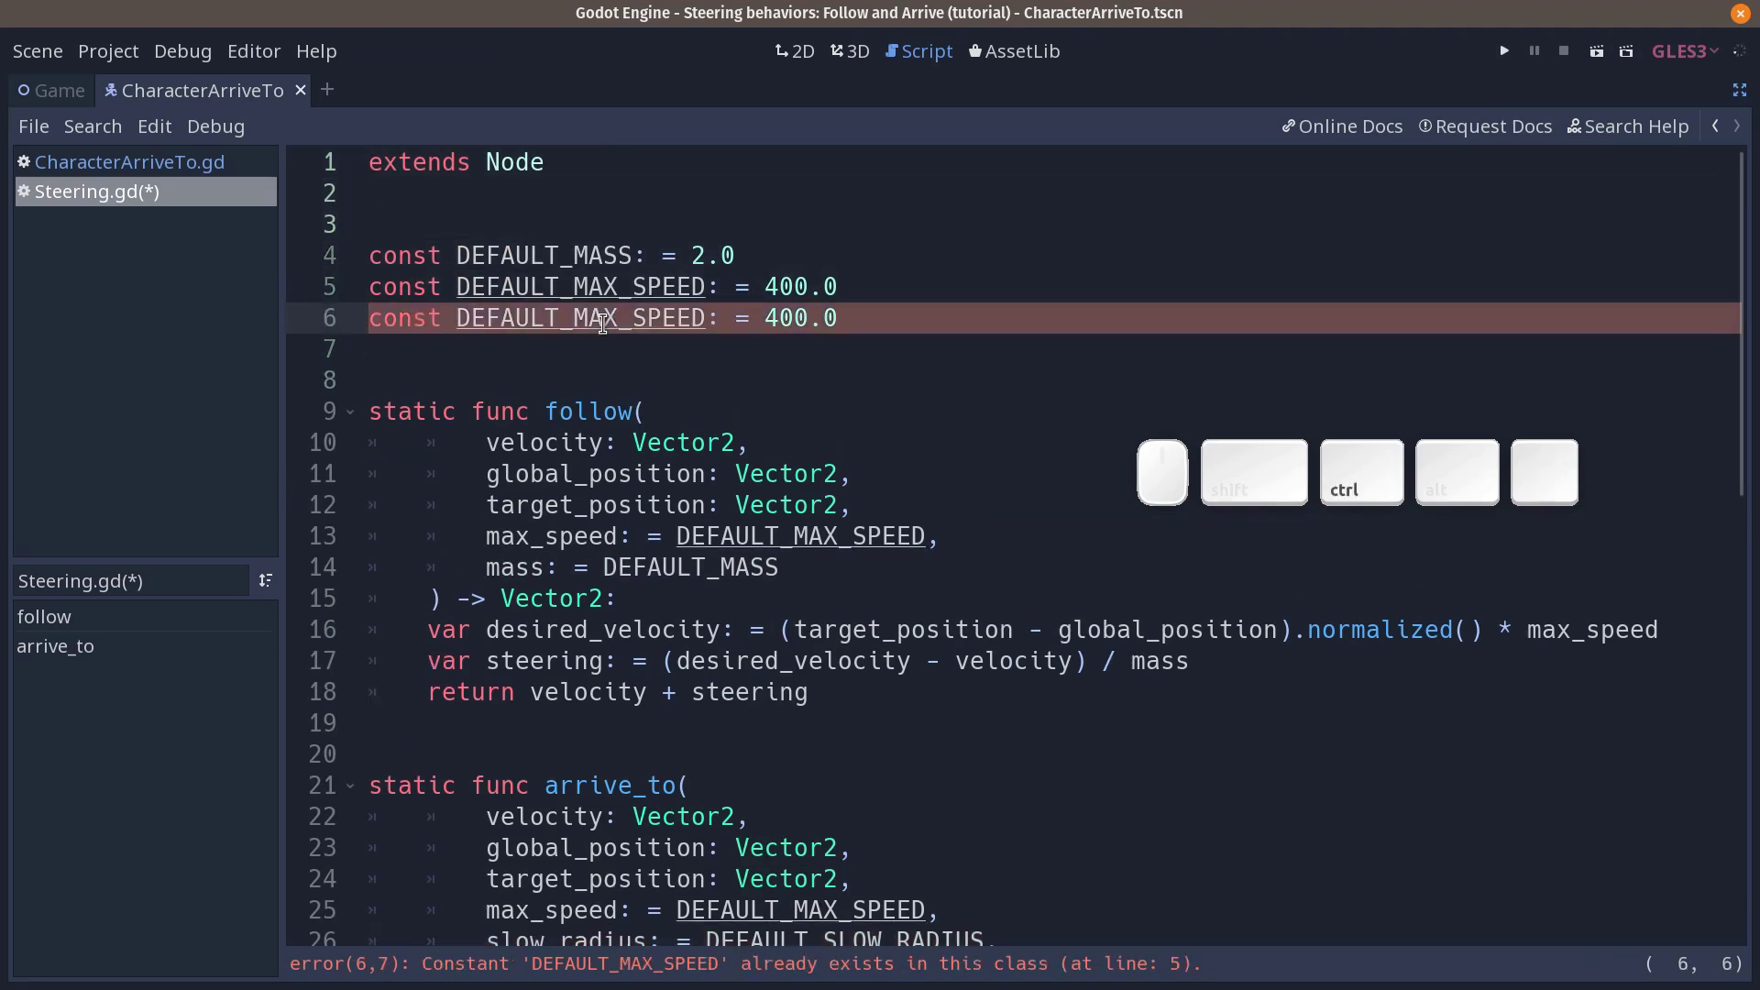
{"action": "key", "text": "ctrl+Right"}
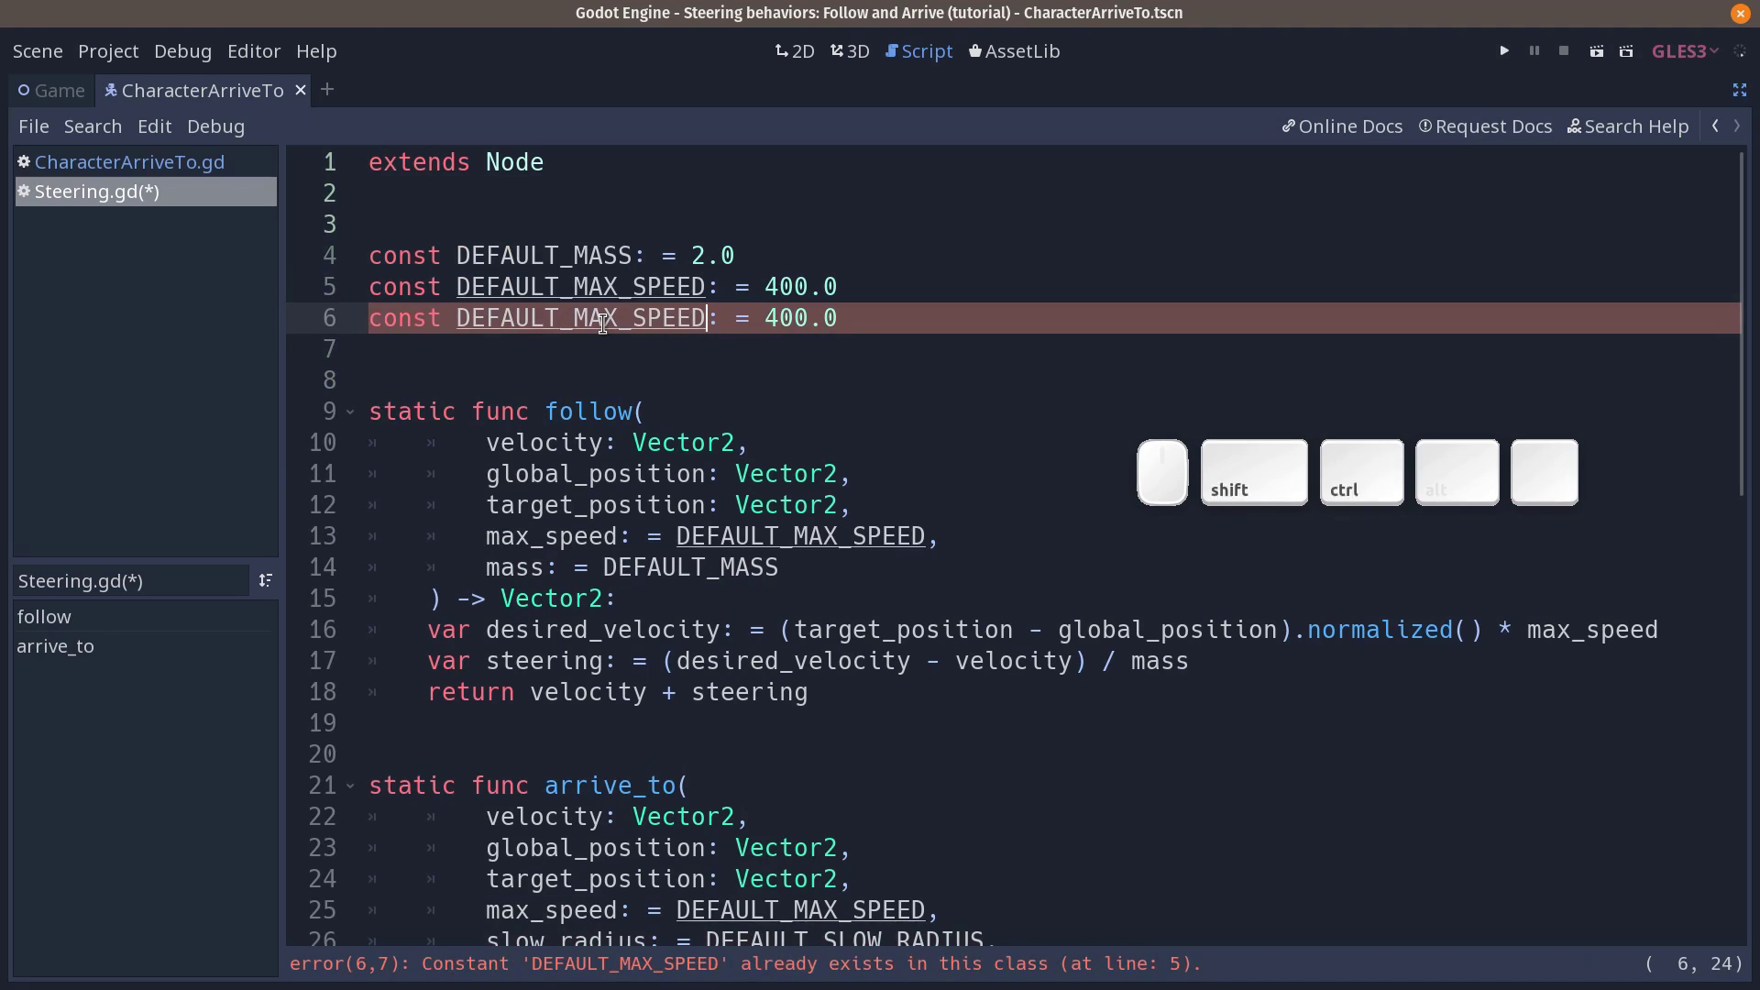
{"action": "key", "text": "ctrl+shift+Left"}
{"action": "key", "text": "ctrl+v"}
{"action": "key", "text": "Right"}
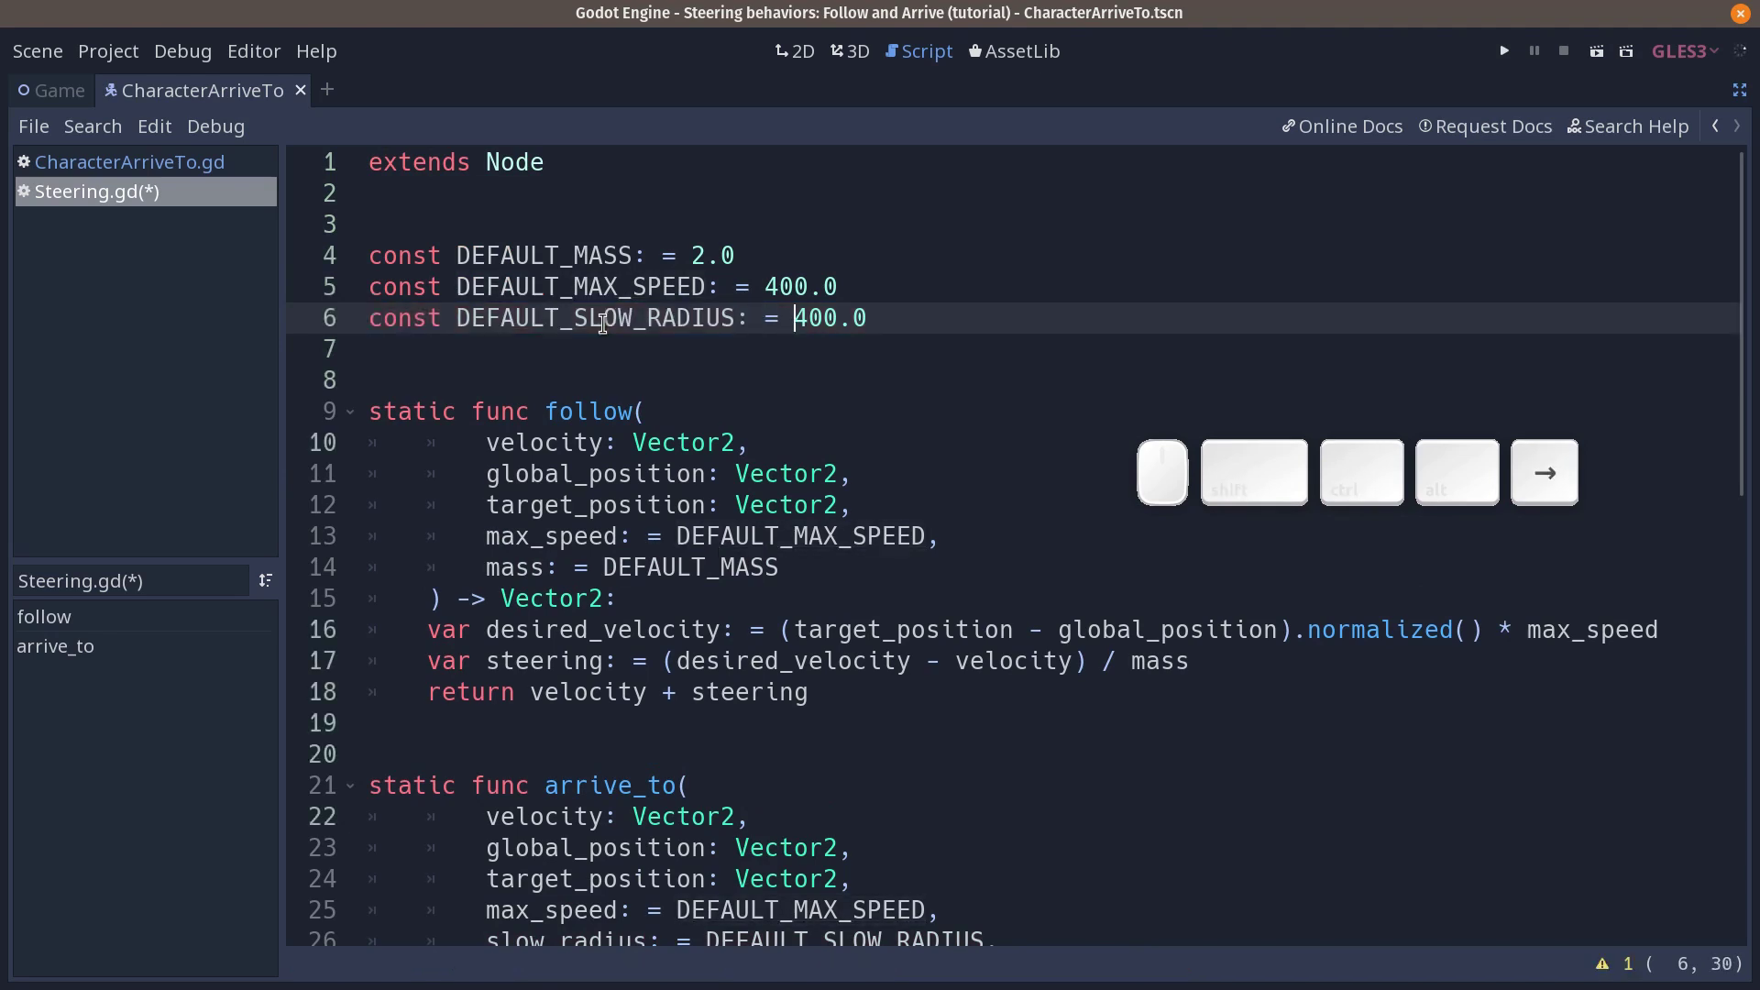
{"action": "key", "text": "2"}
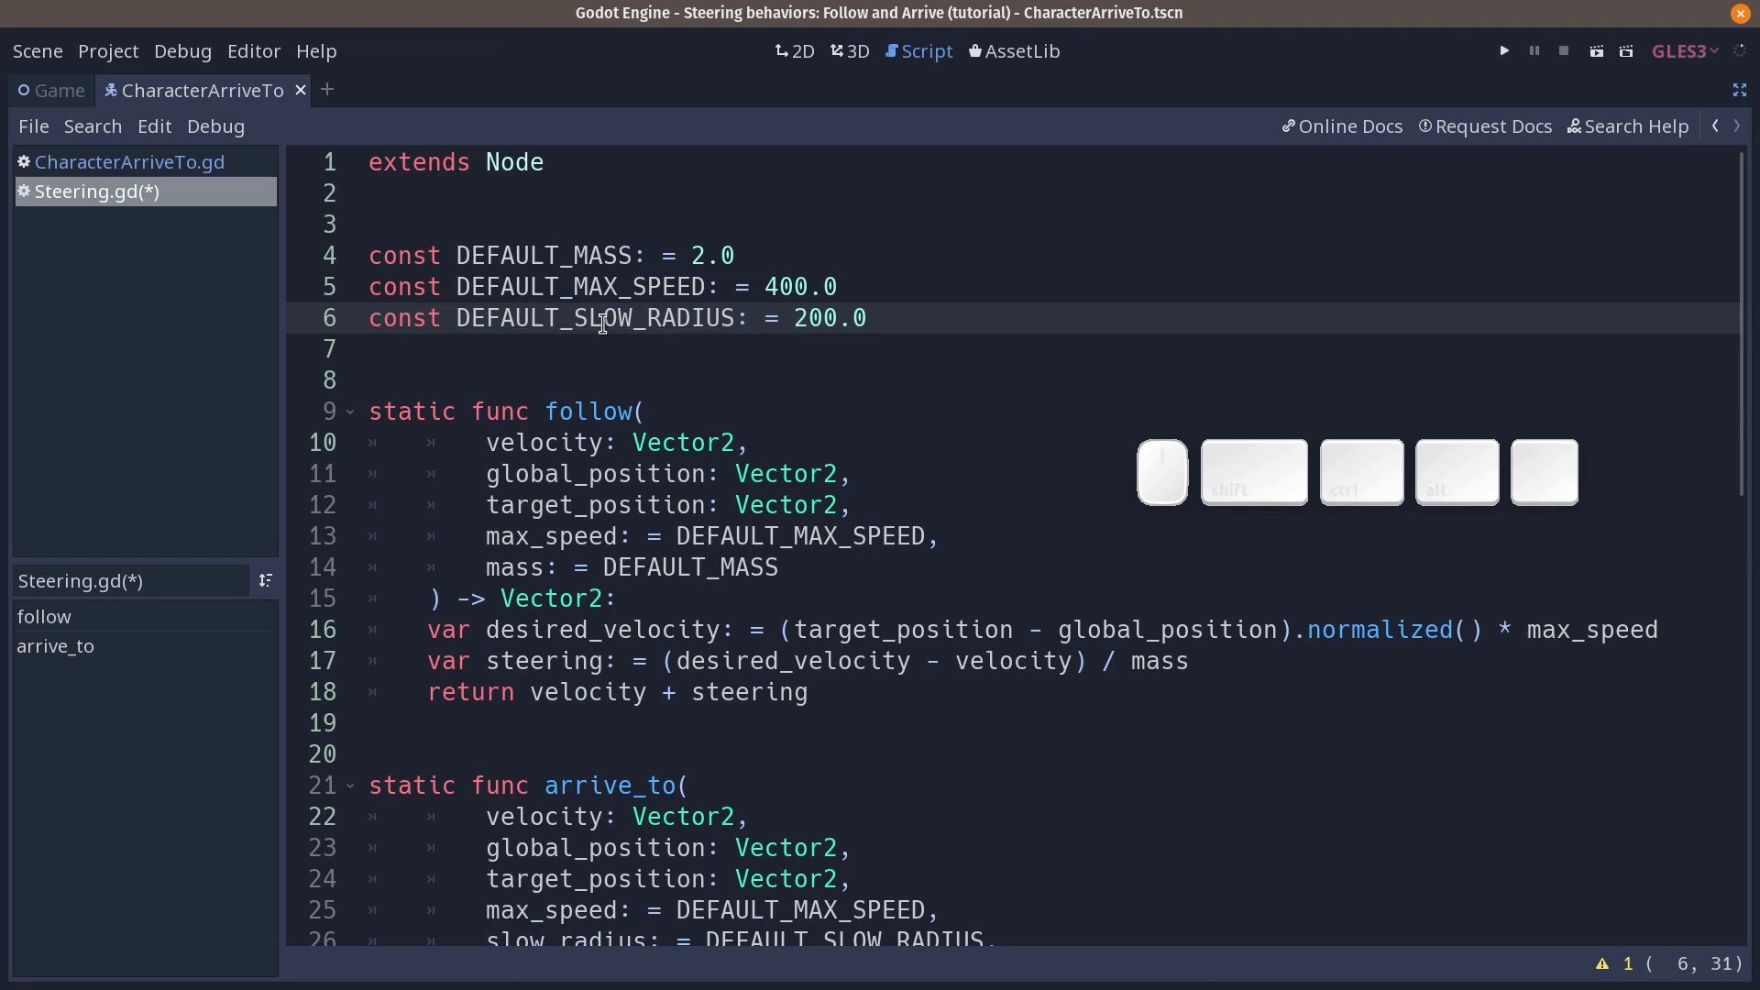
{"action": "key", "text": "ctrl+Down"}
{"action": "key", "text": "Page_Down"}
{"action": "key", "text": "Up"}
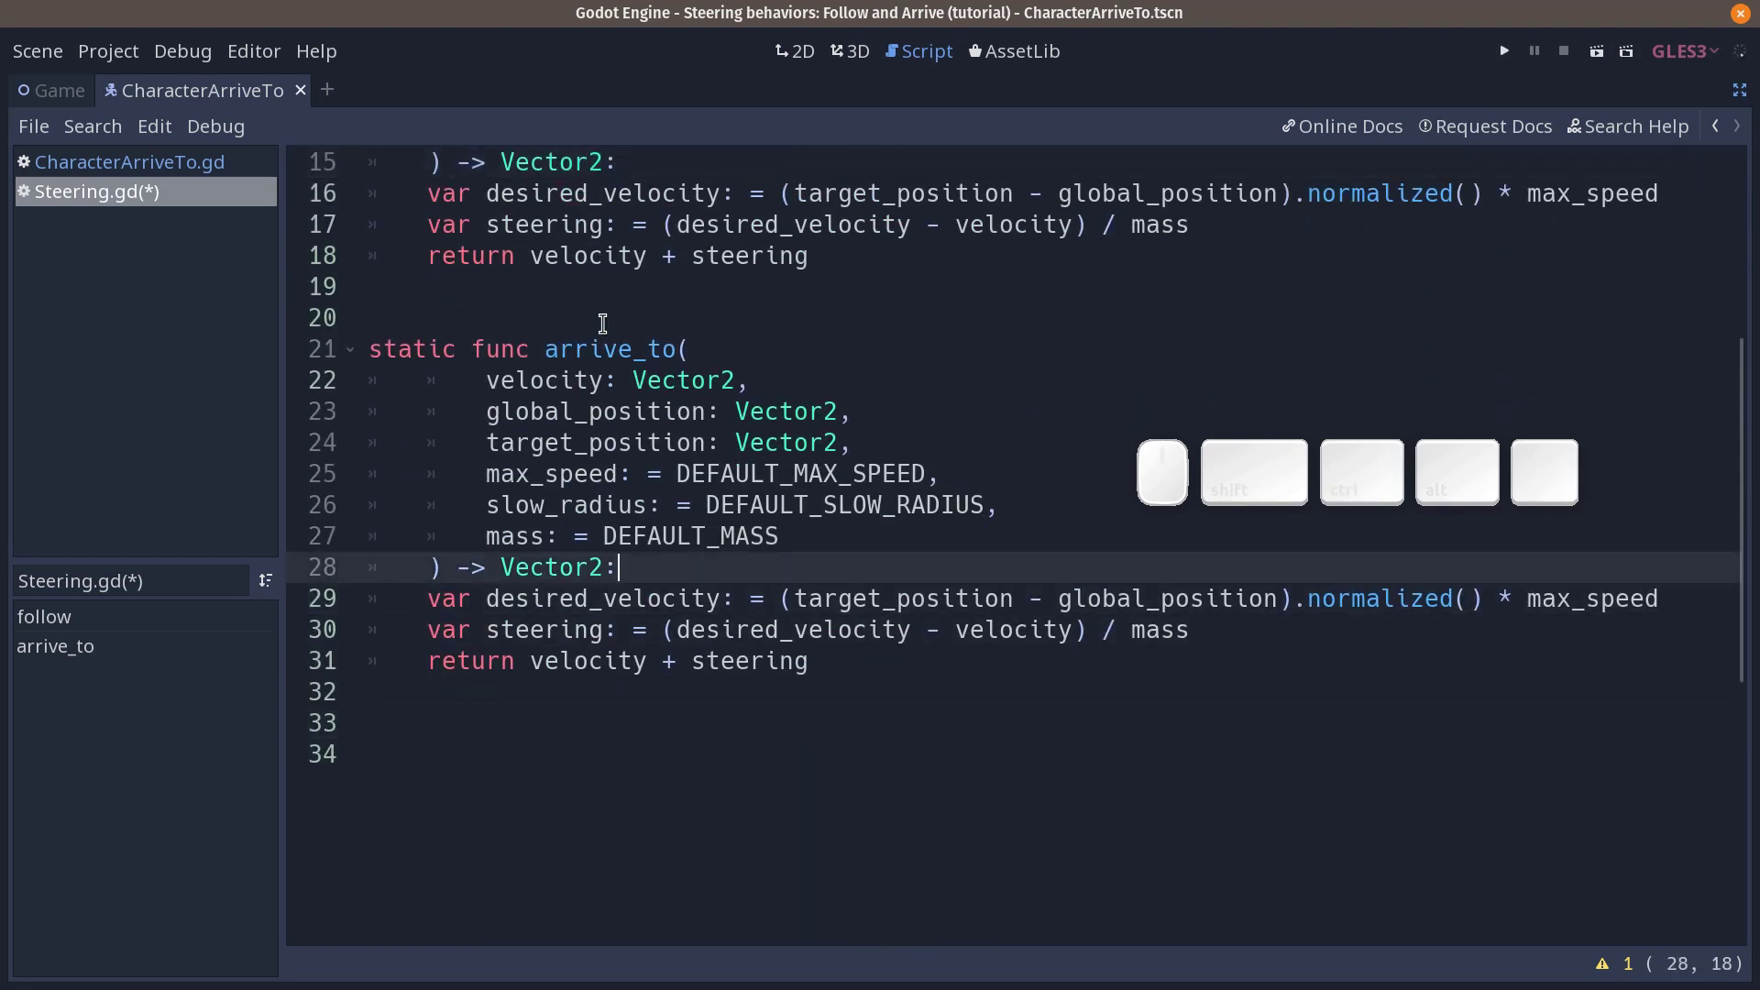
Step: Declare to_target := global_position.distance_to(target_position) inside arrive_to
{"action": "key", "text": "Return"}
{"action": "key", "text": "BackSpace"}
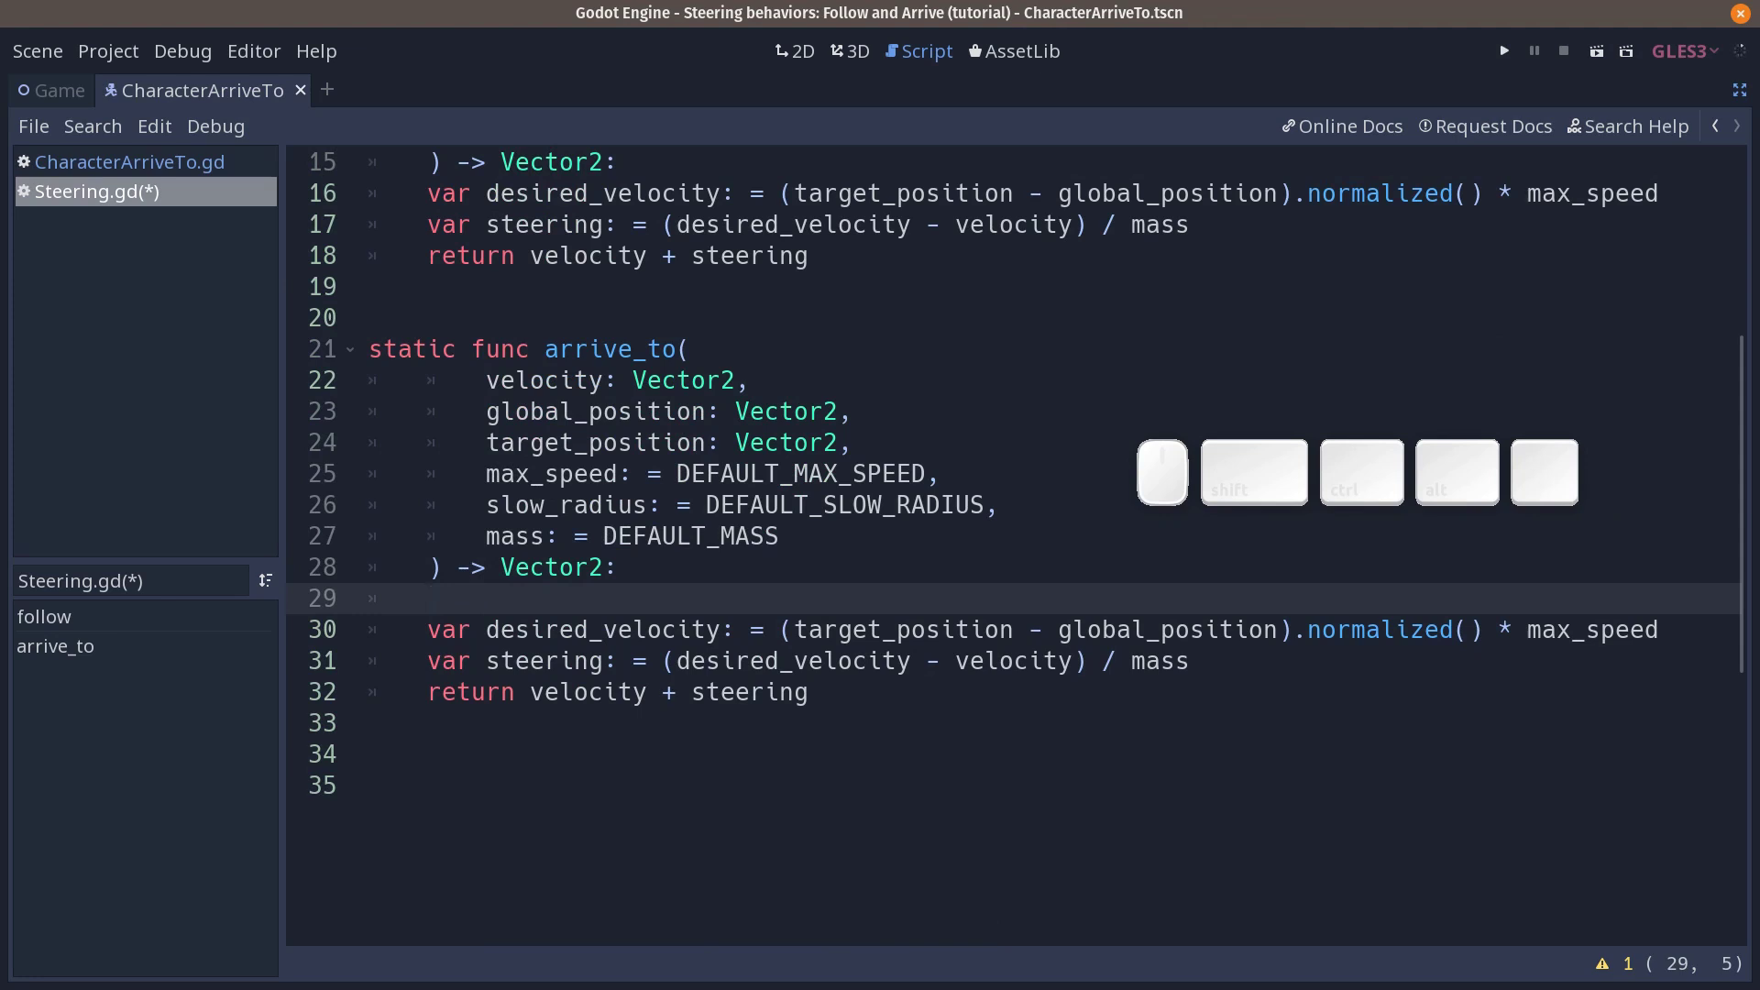
{"action": "key", "text": "space"}
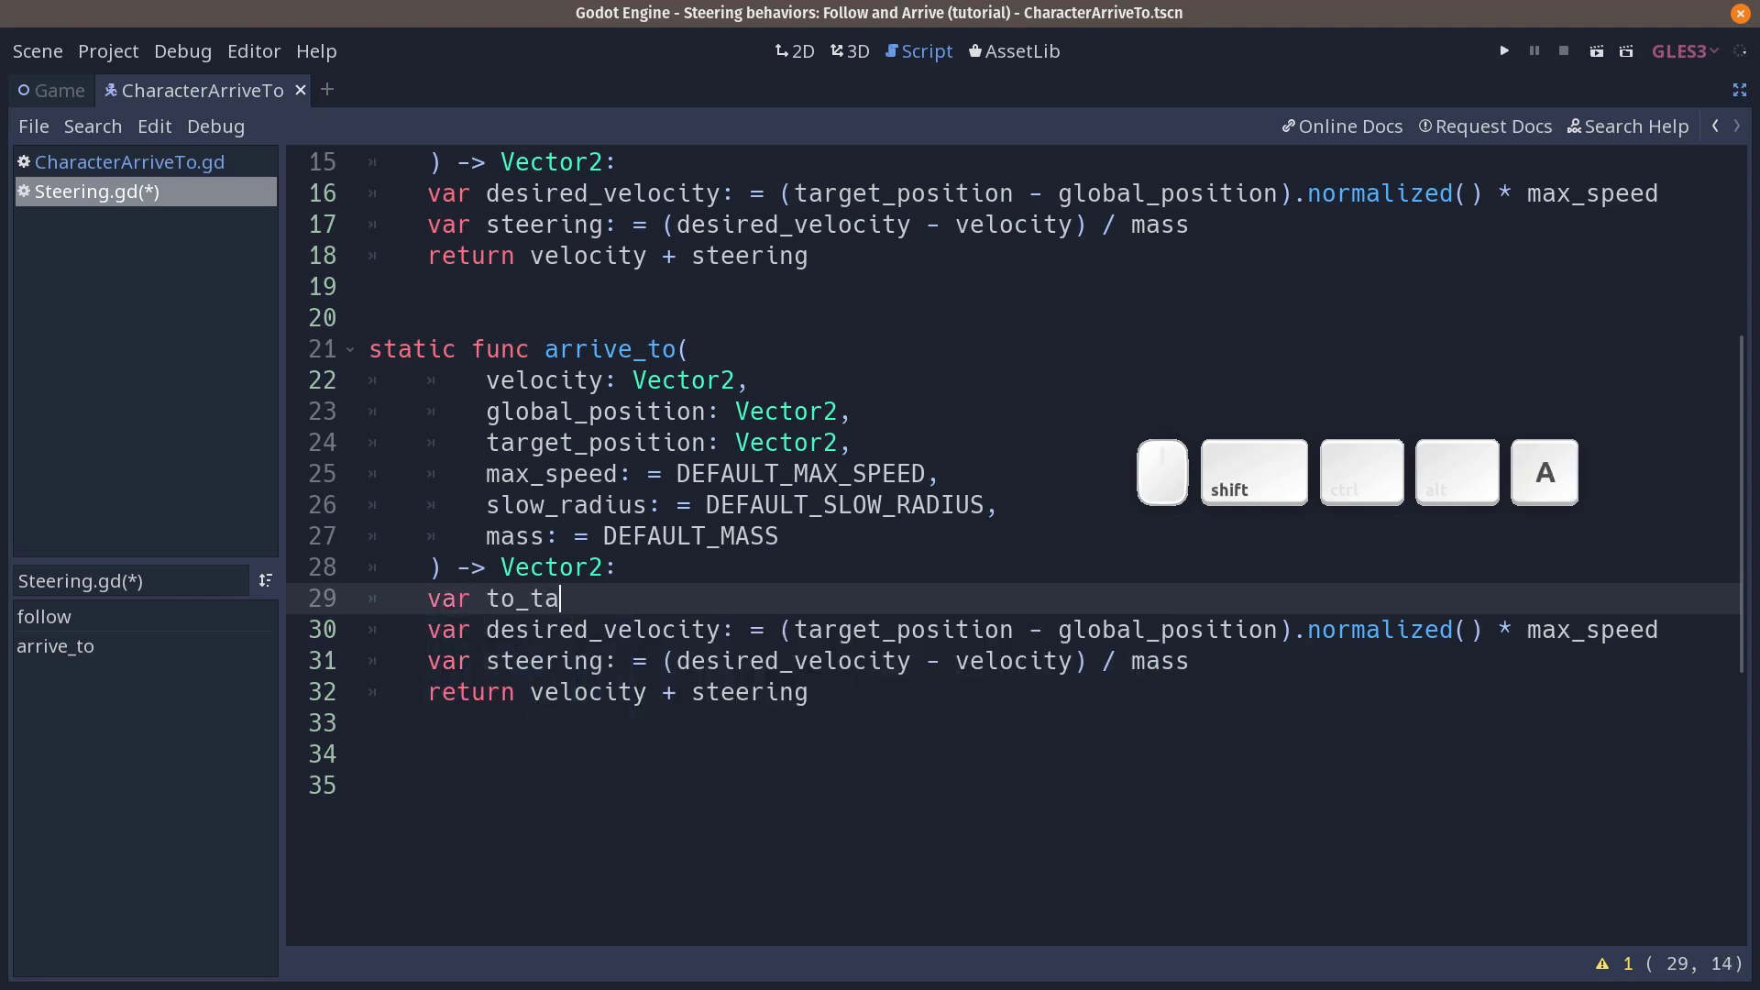
{"action": "key", "text": "BackSpace"}
{"action": "key", "text": "space"}
{"action": "key", "text": "="}
{"action": "key", "text": "space"}
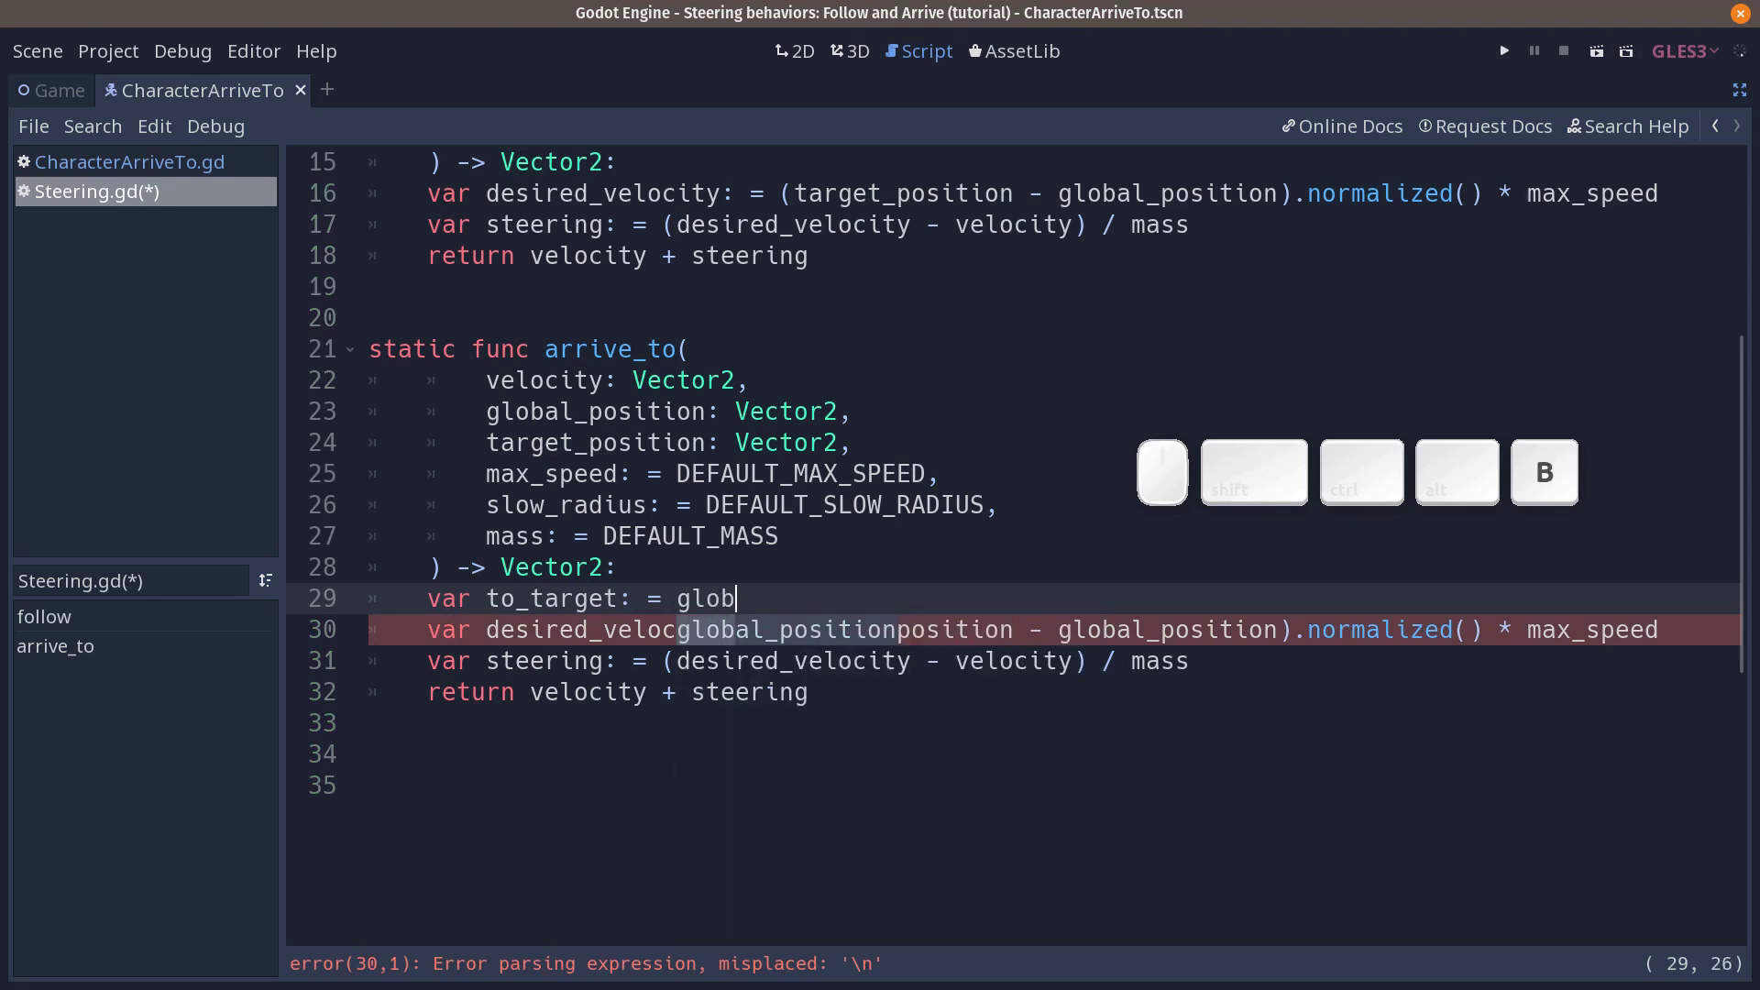
{"action": "key", "text": "Return"}
{"action": "key", "text": "Down"}
{"action": "key", "text": "Return"}
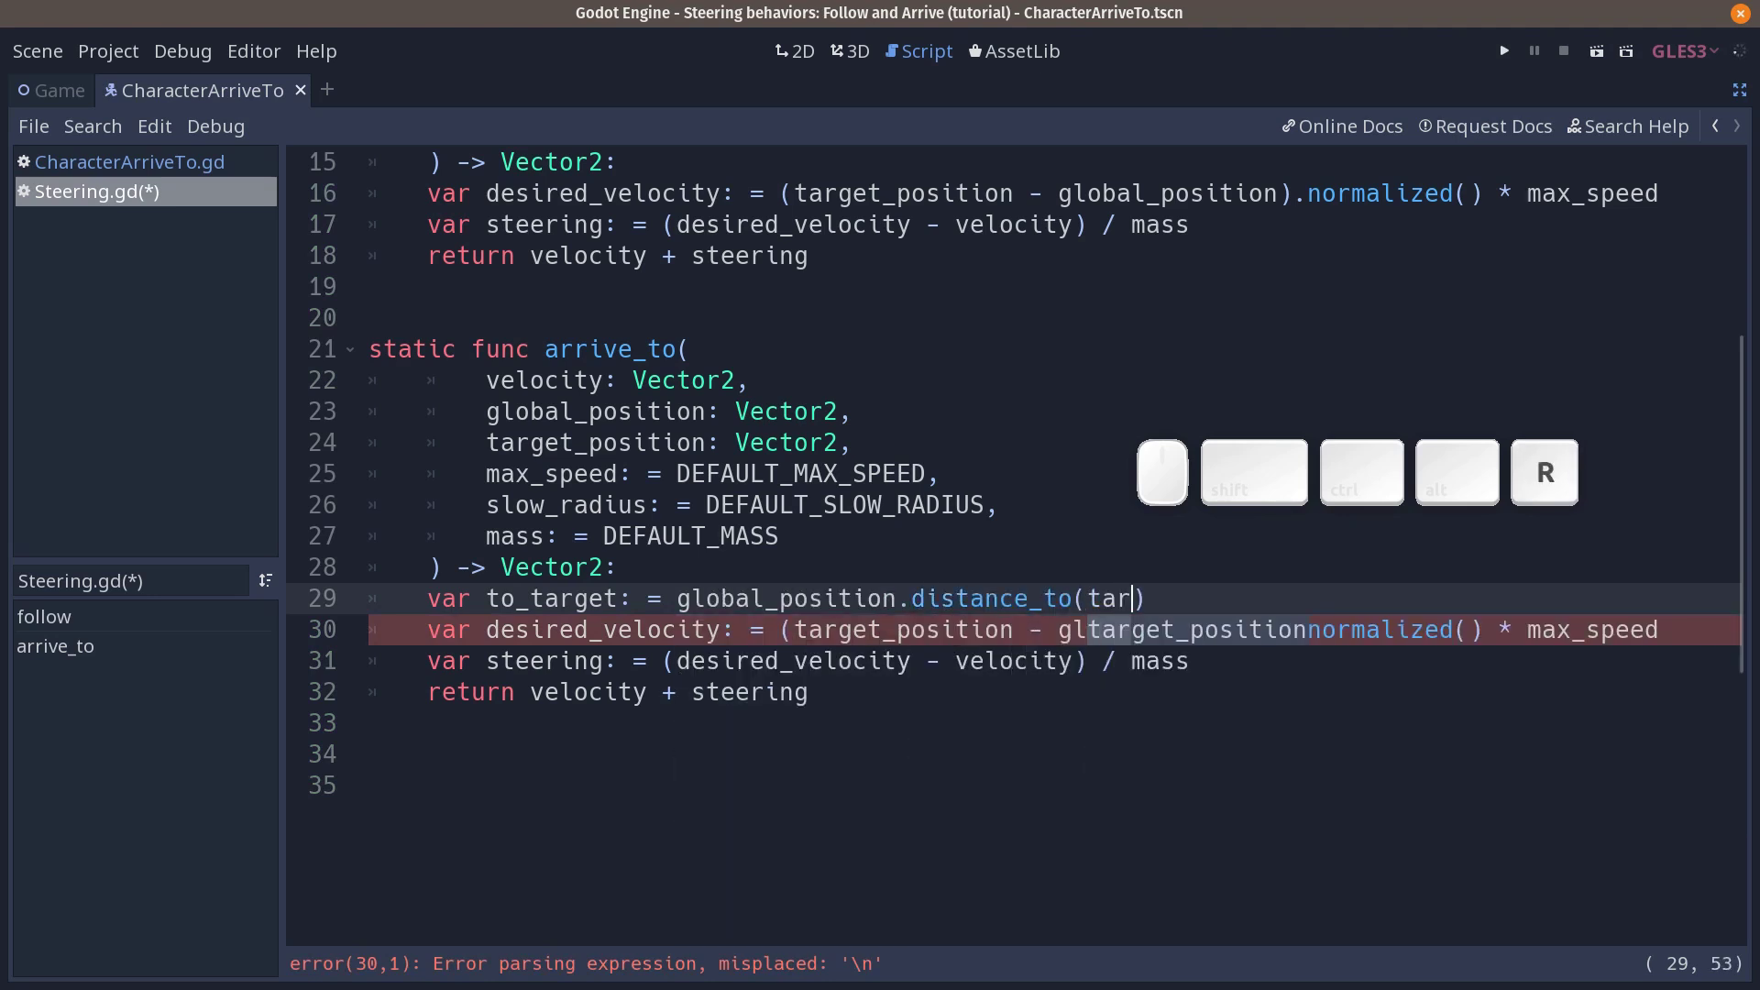
{"action": "key", "text": "Return"}
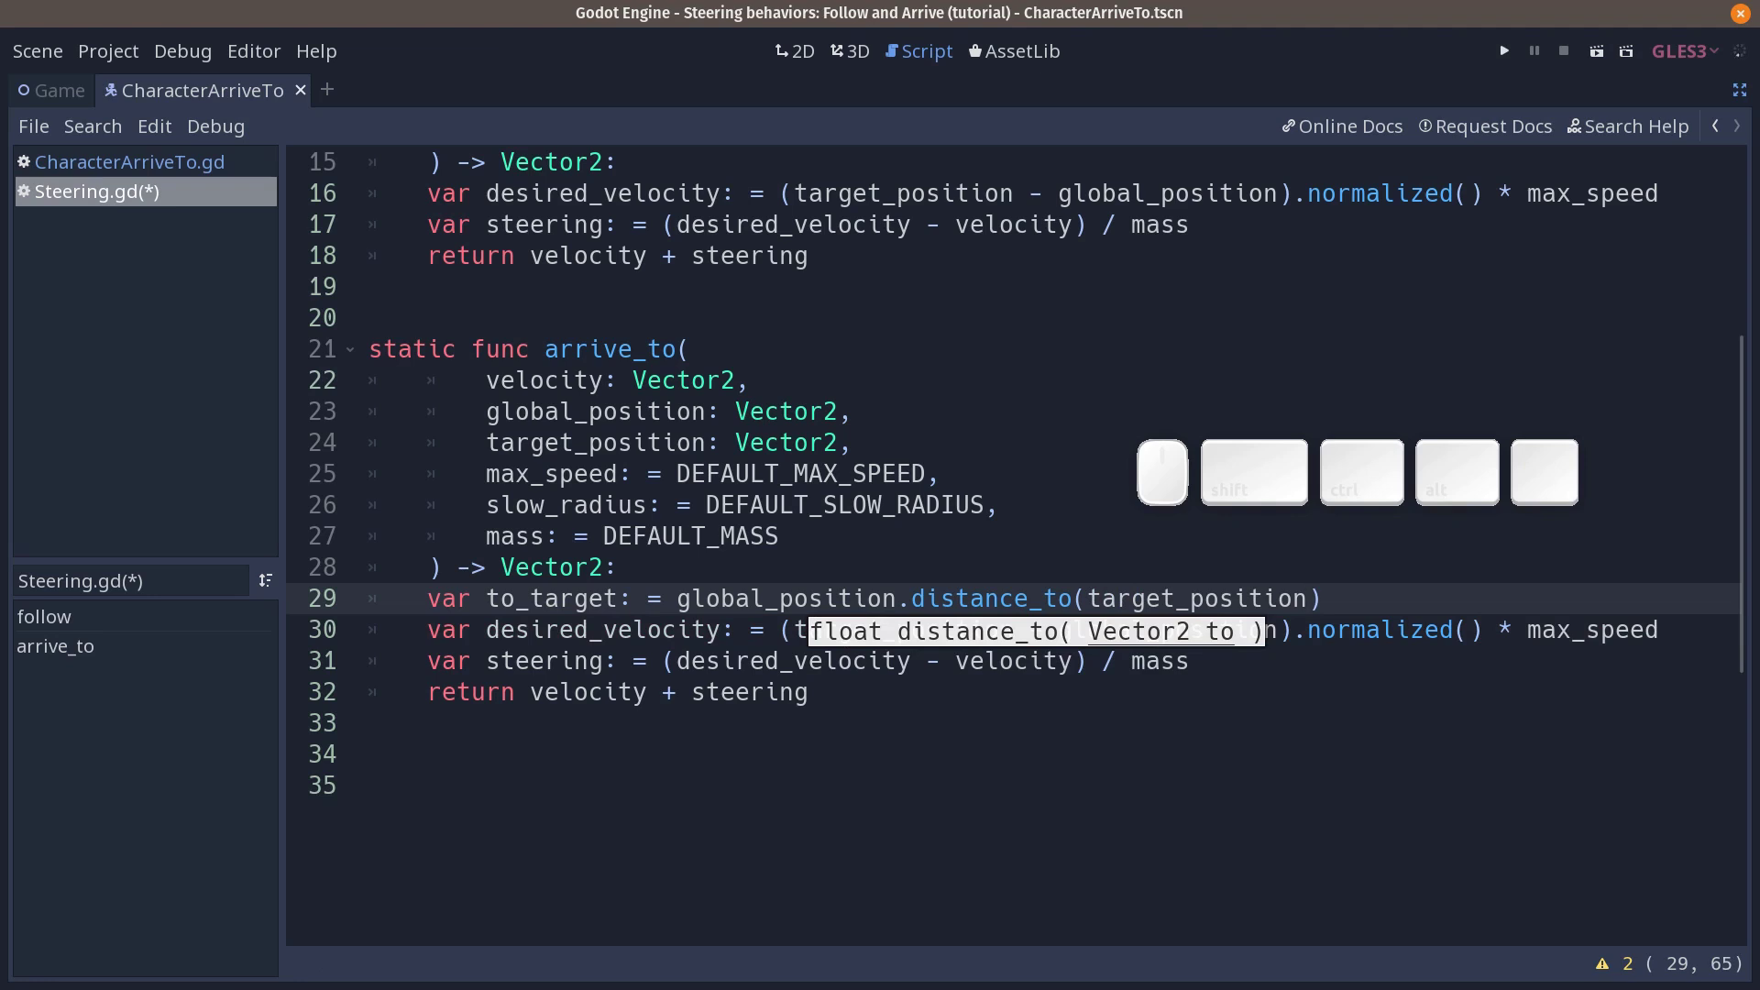
{"action": "key", "text": "Down"}
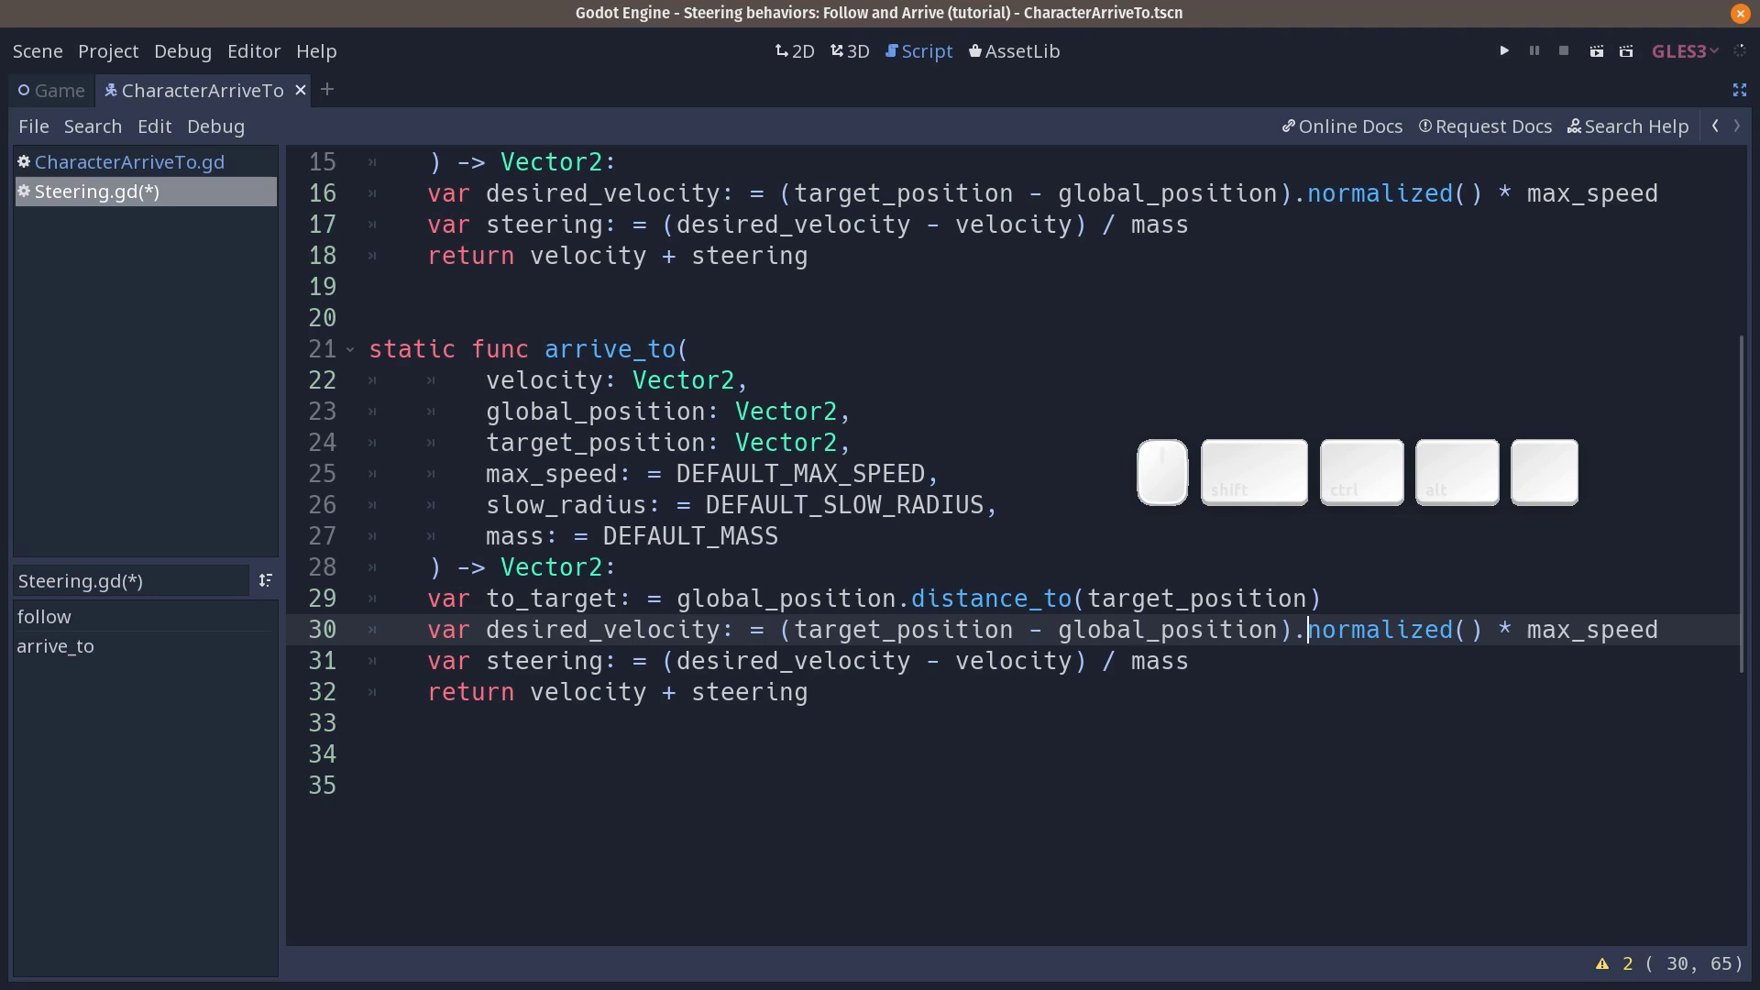
{"action": "key", "text": "ctrl+Return"}
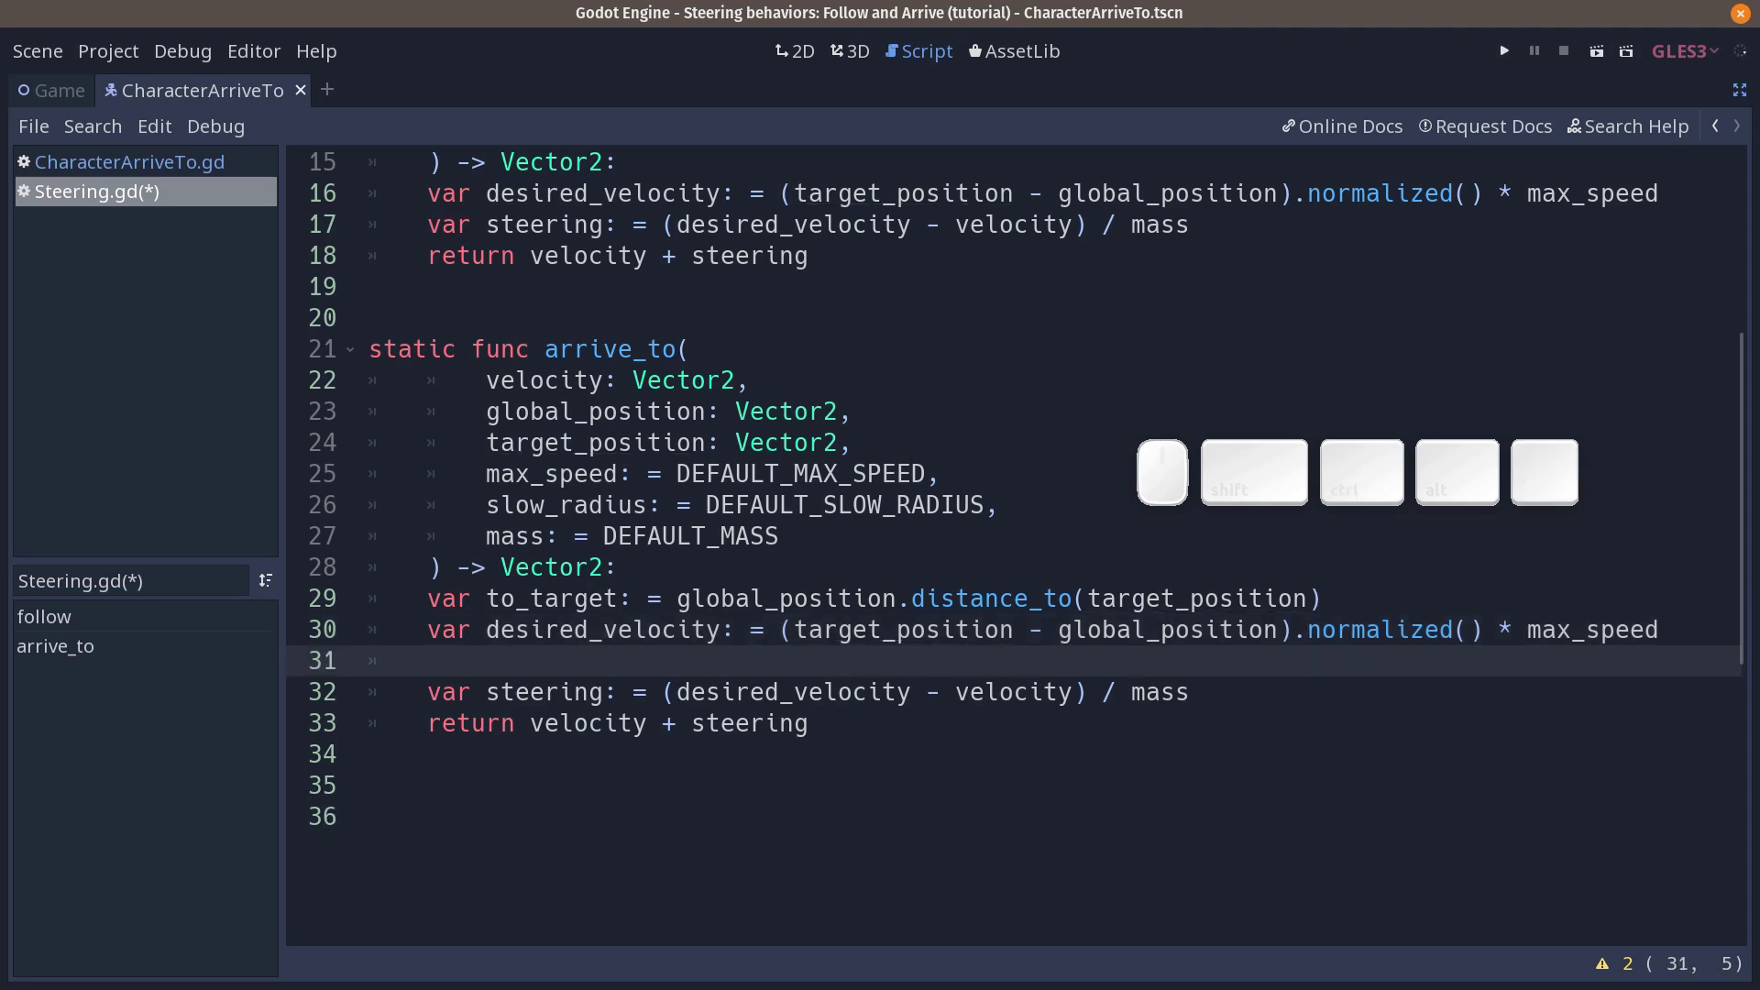
Step: Write the condition 'if to_target < slow_radius:' with an indented body
{"action": "key", "text": "Return"}
{"action": "key", "text": "Up"}
{"action": "key", "text": "space"}
{"action": "key", "text": "BackSpace"}
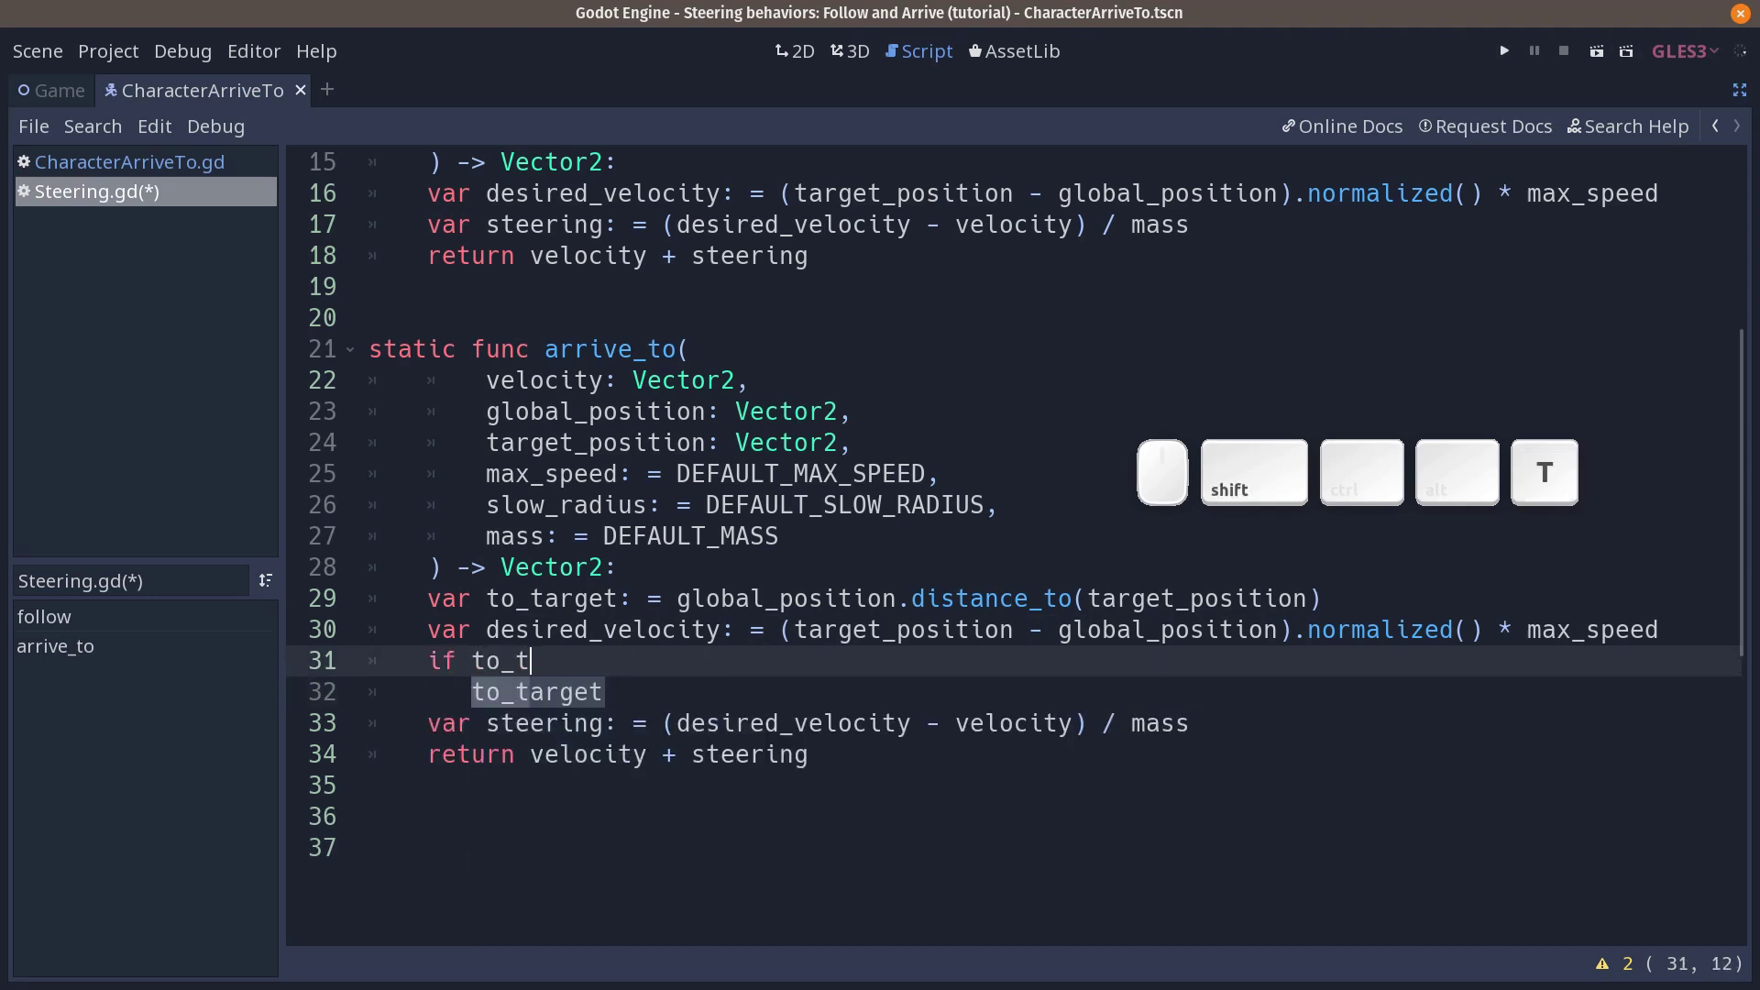
{"action": "key", "text": "shift+Return"}
{"action": "key", "text": "shift+space"}
{"action": "key", "text": "shift+,"}
{"action": "key", "text": "shift+space"}
{"action": "key", "text": "shift+Return"}
{"action": "key", "text": "shift+;"}
{"action": "key", "text": "shift+Return"}
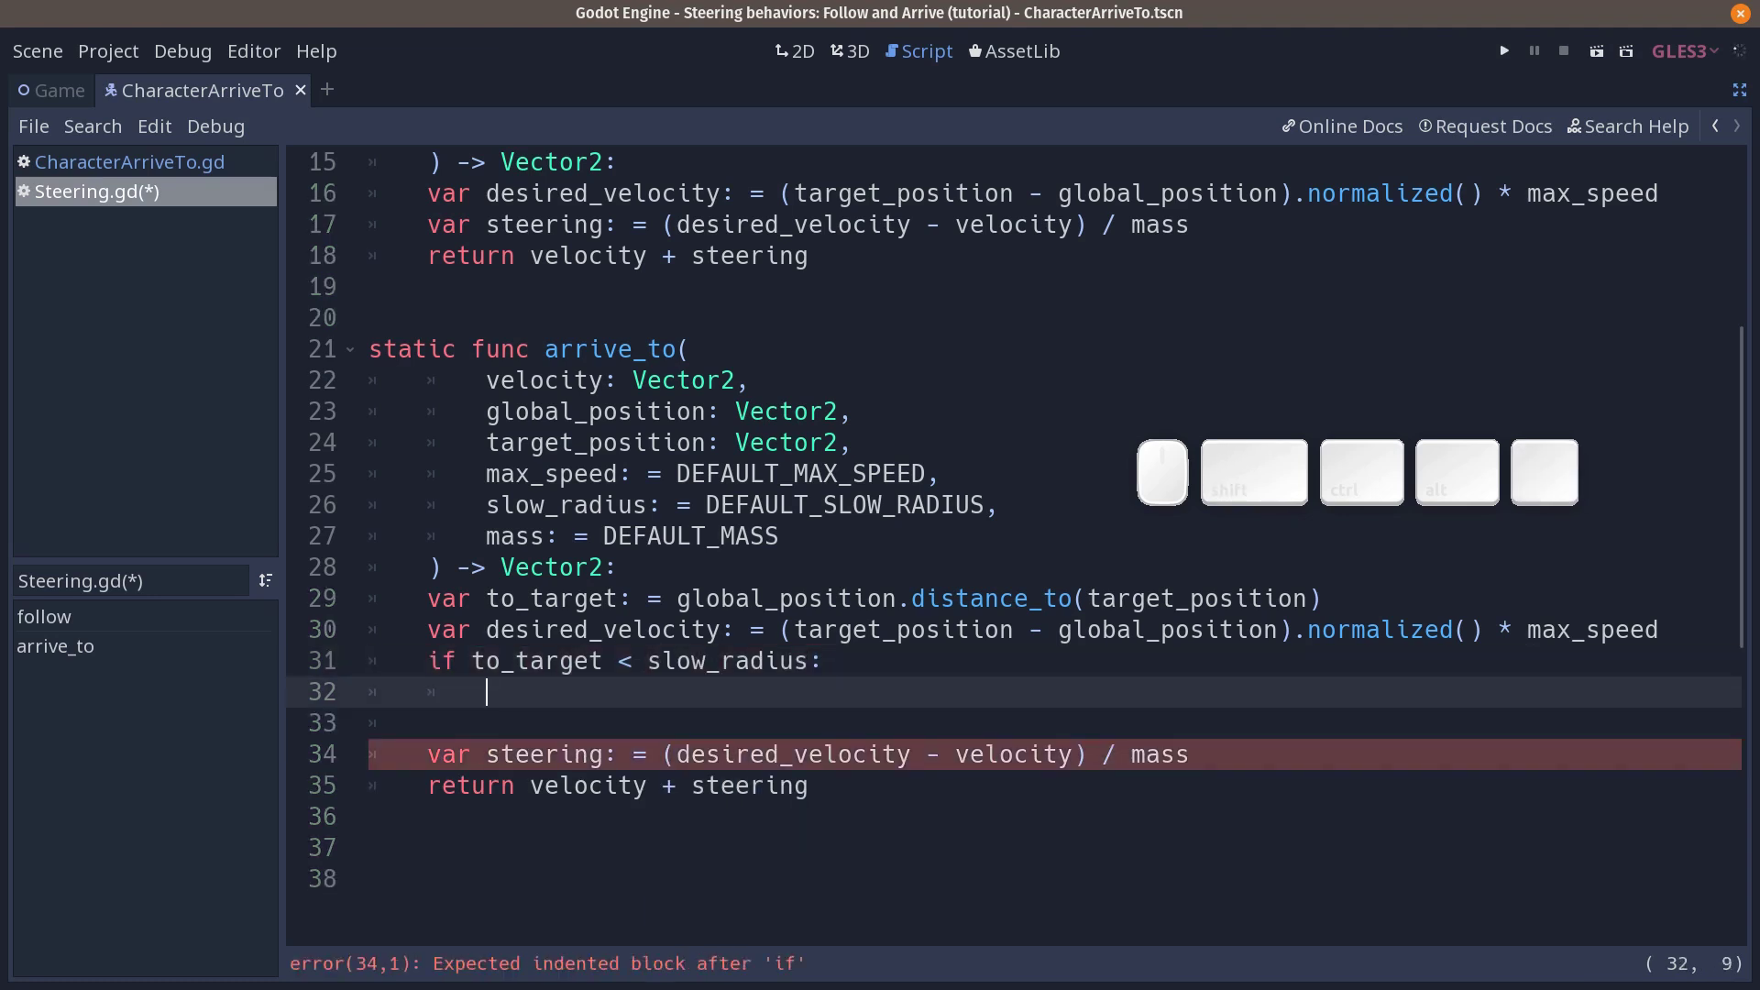
Step: Scale in place with 'desired_velocity *= (to_target / slow_radius)' and mark the parenthesised ratio
{"action": "key", "text": "Return"}
{"action": "key", "text": "space"}
{"action": "key", "text": "shift+8"}
{"action": "key", "text": "shift+="}
{"action": "key", "text": "space"}
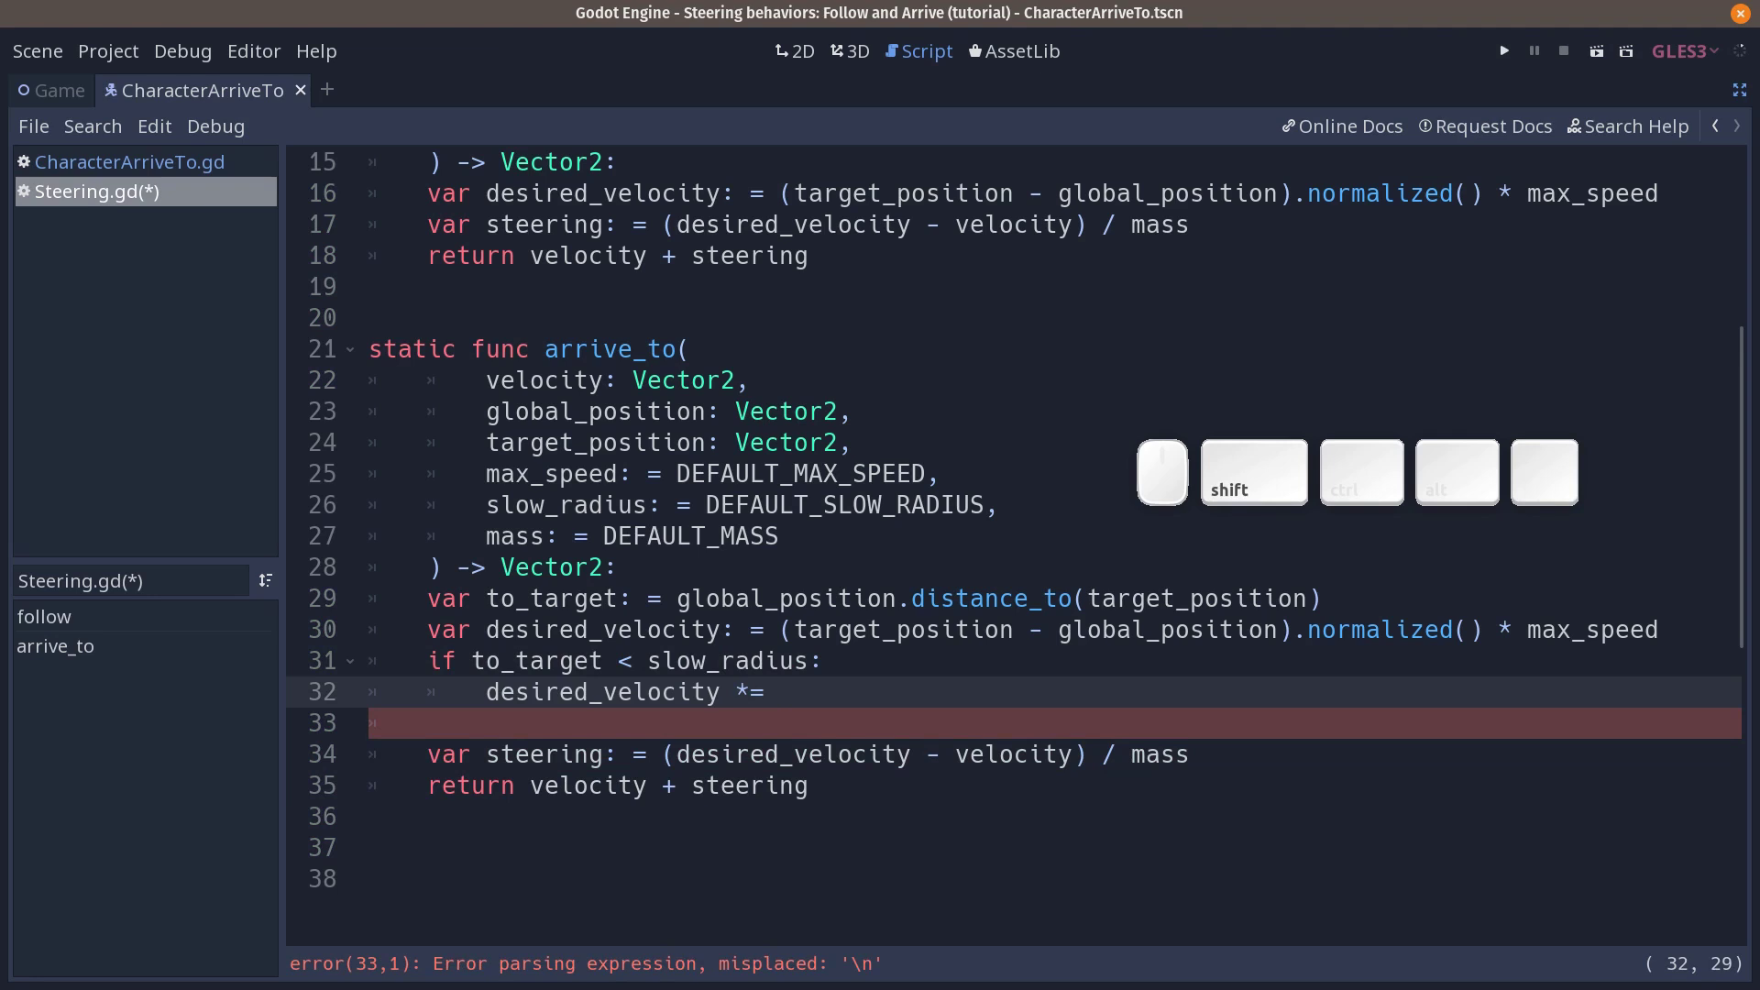
{"action": "key", "text": "shift+9"}
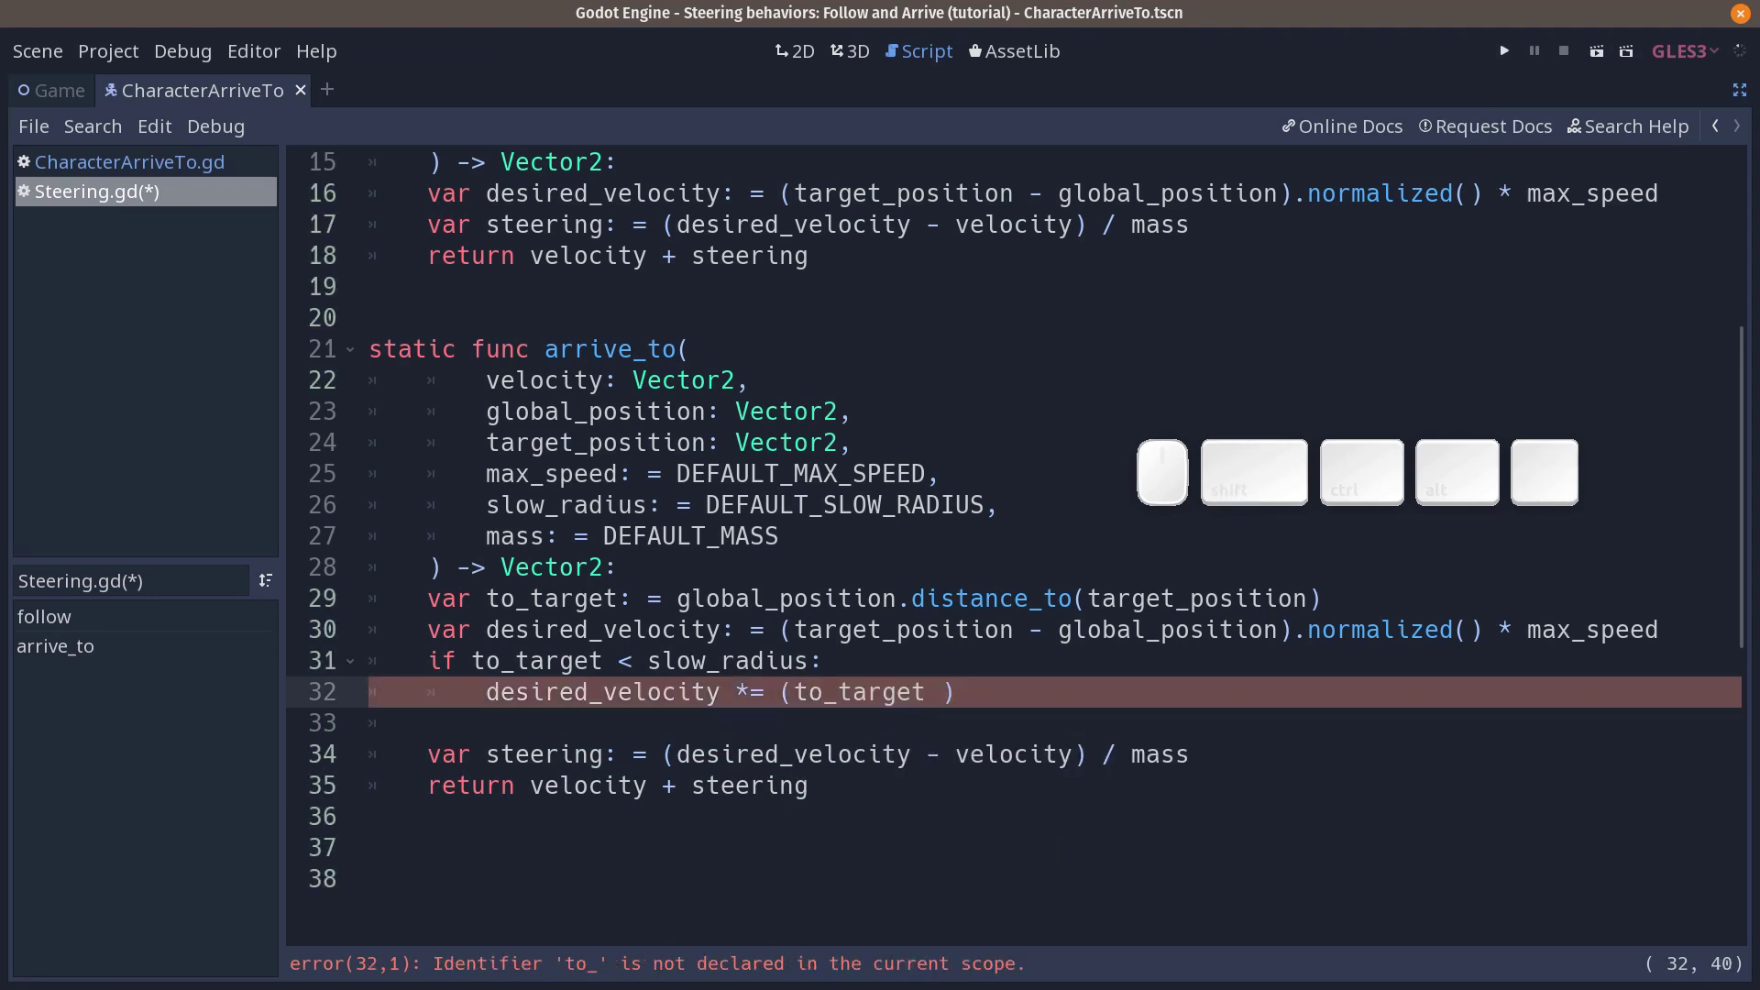
{"action": "key", "text": "BackSpace"}
{"action": "key", "text": "space"}
{"action": "key", "text": "/"}
{"action": "key", "text": "space"}
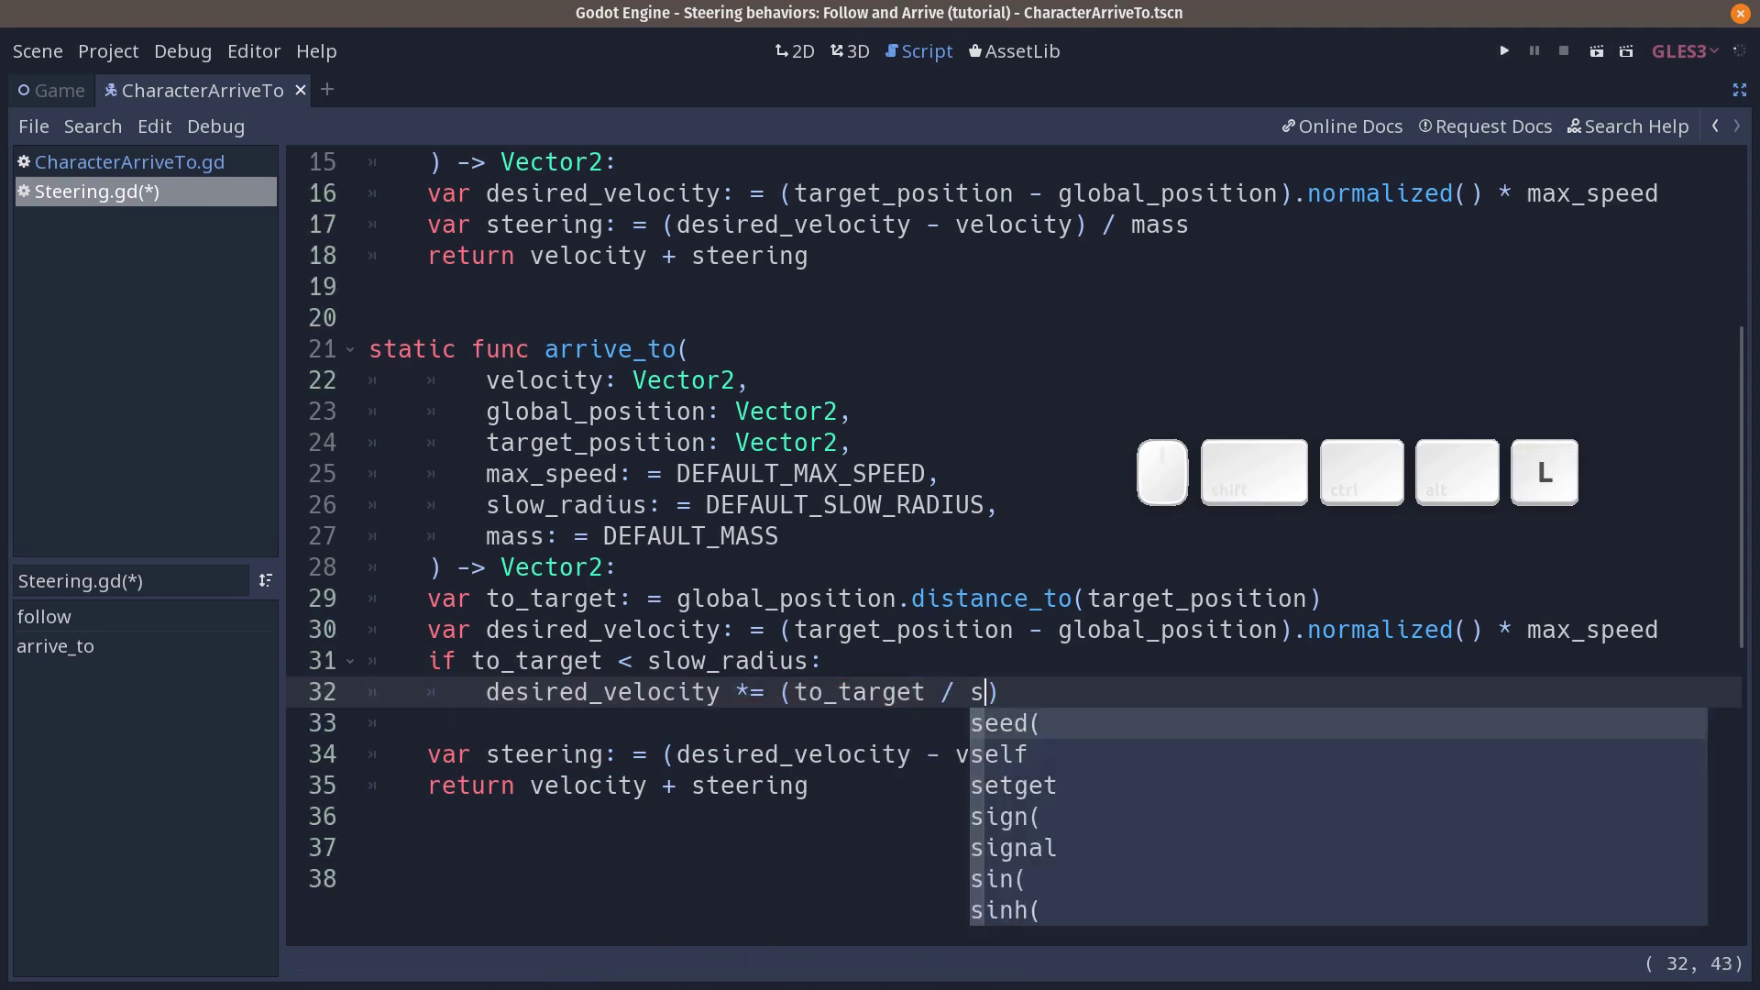
{"action": "key", "text": "w"}
{"action": "key", "text": "Return"}
{"action": "key", "text": "End"}
{"action": "key", "text": "space"}
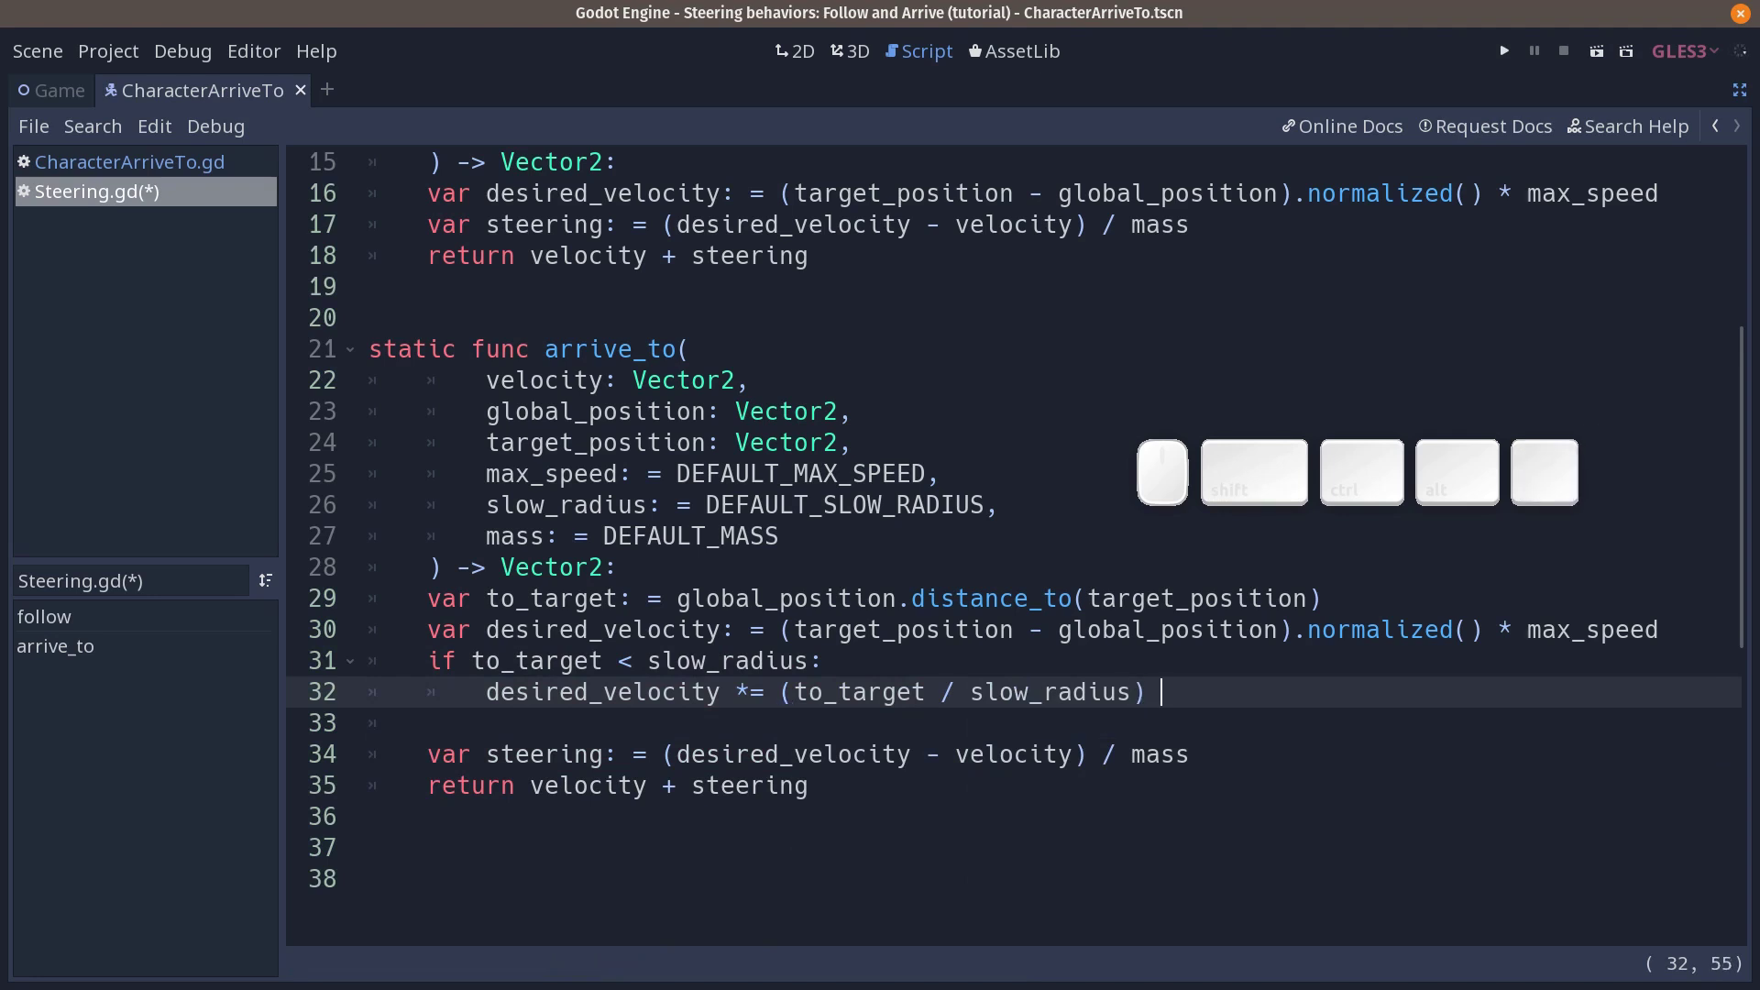
{"action": "key", "text": "Left"}
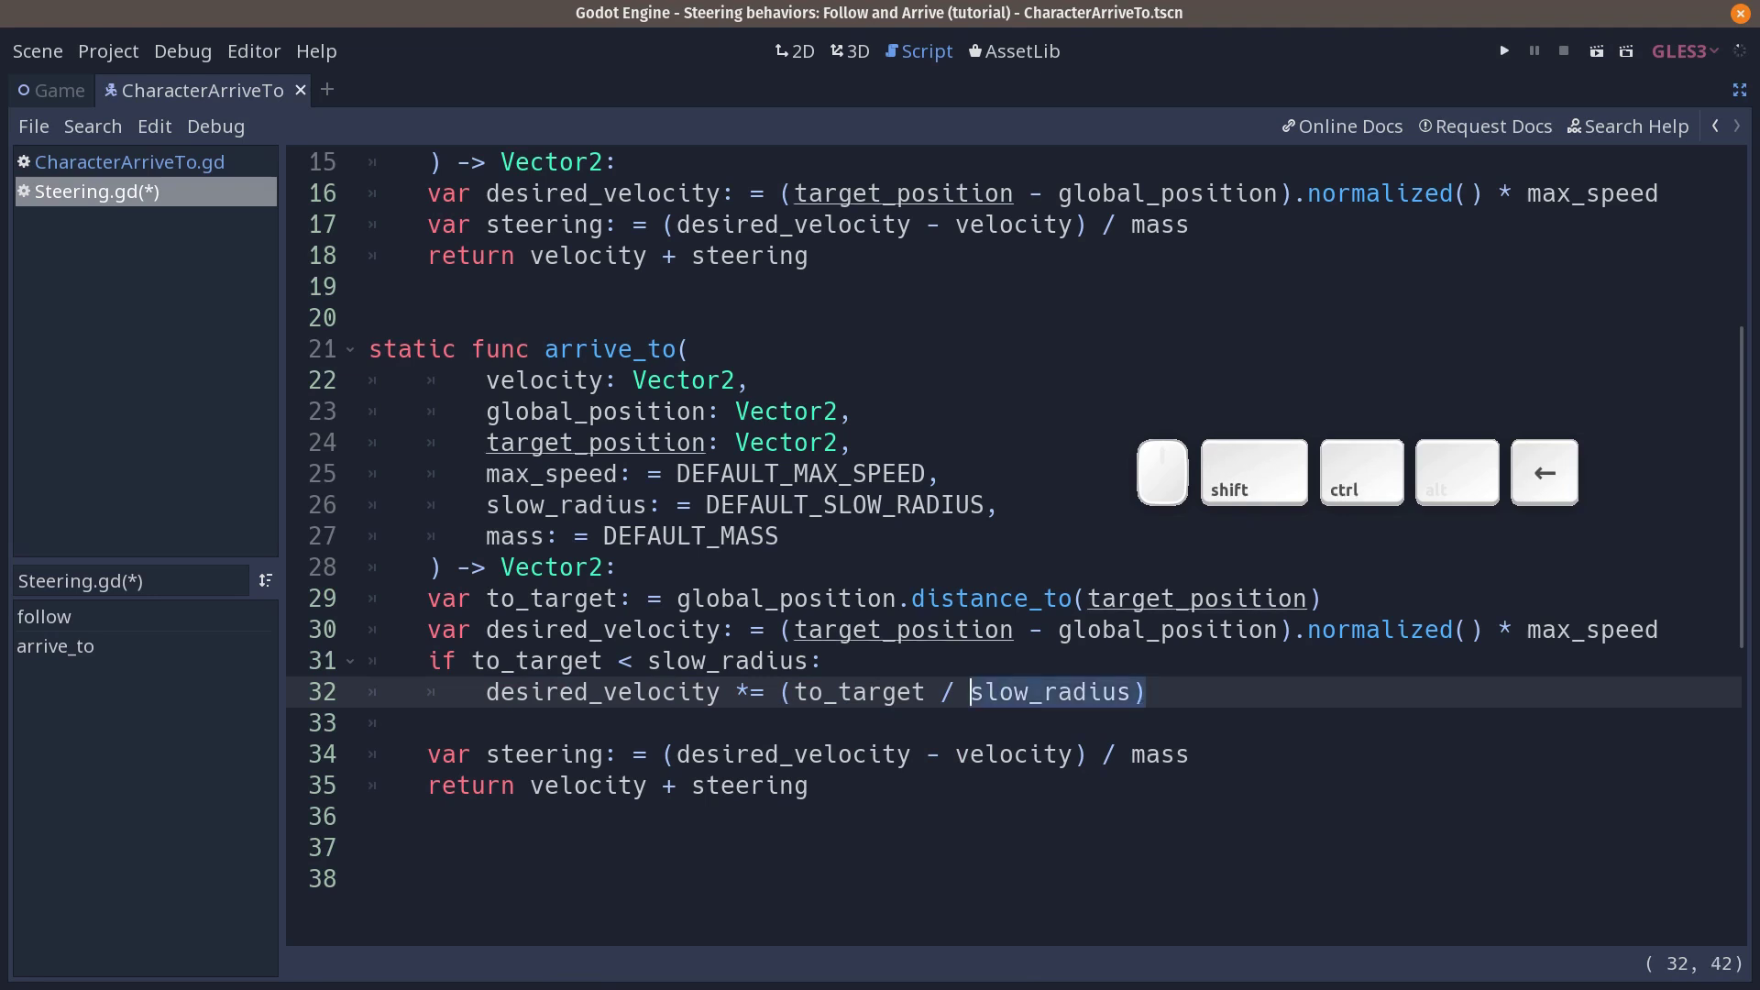
{"action": "key", "text": "ctrl+shift+Right"}
{"action": "key", "text": "ctrl+shift+Left"}
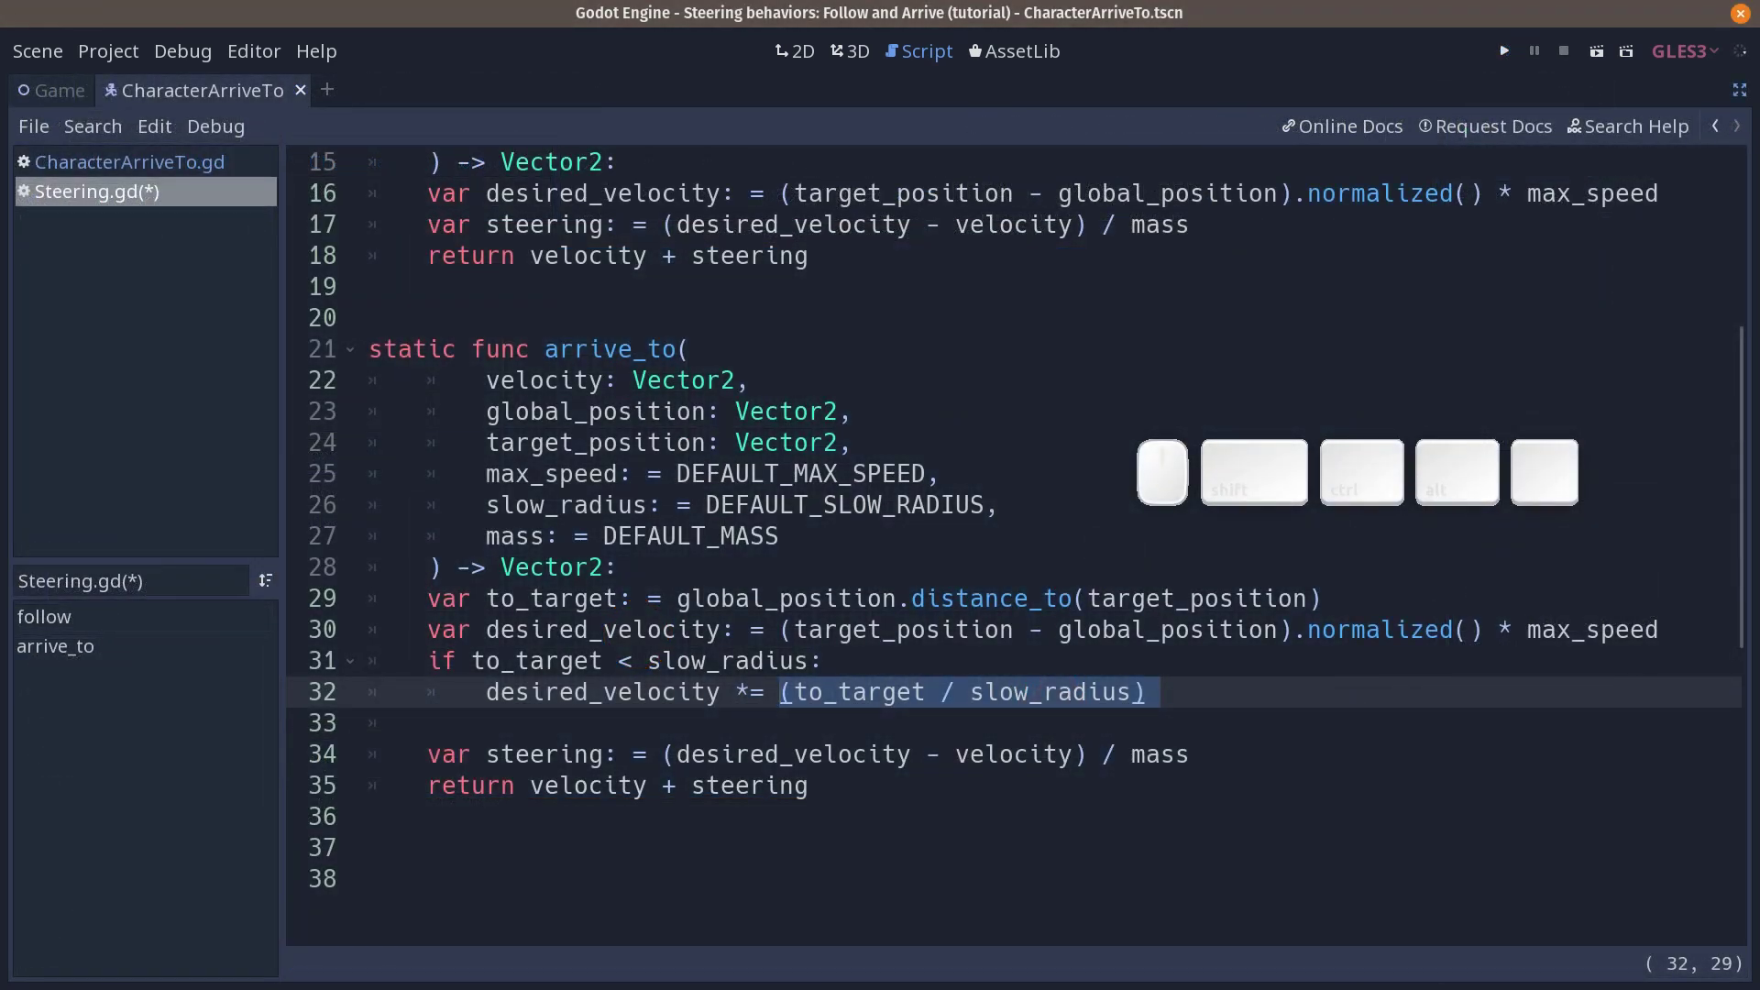
Step: Append ' * 0.8 + 0.2' after the ratio so the factor reads (to_target / slow_radius) * 0.8 + 0.2
{"action": "key", "text": "End"}
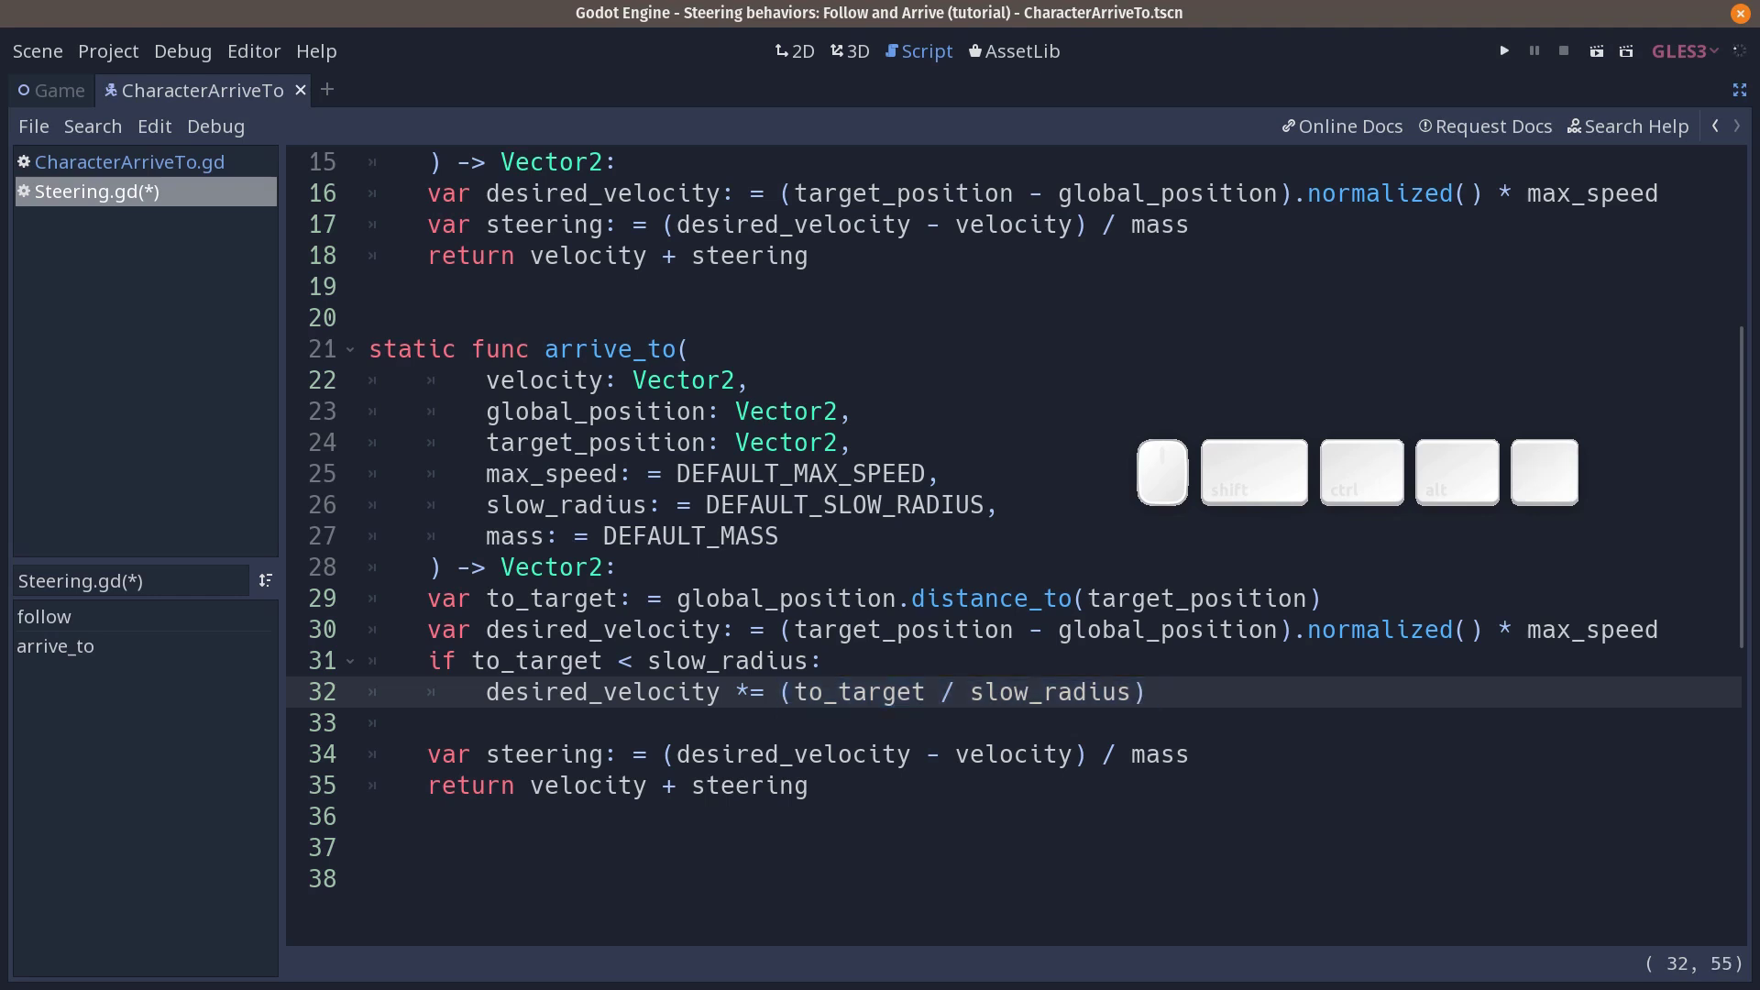
{"action": "key", "text": "shift+8"}
{"action": "key", "text": "space"}
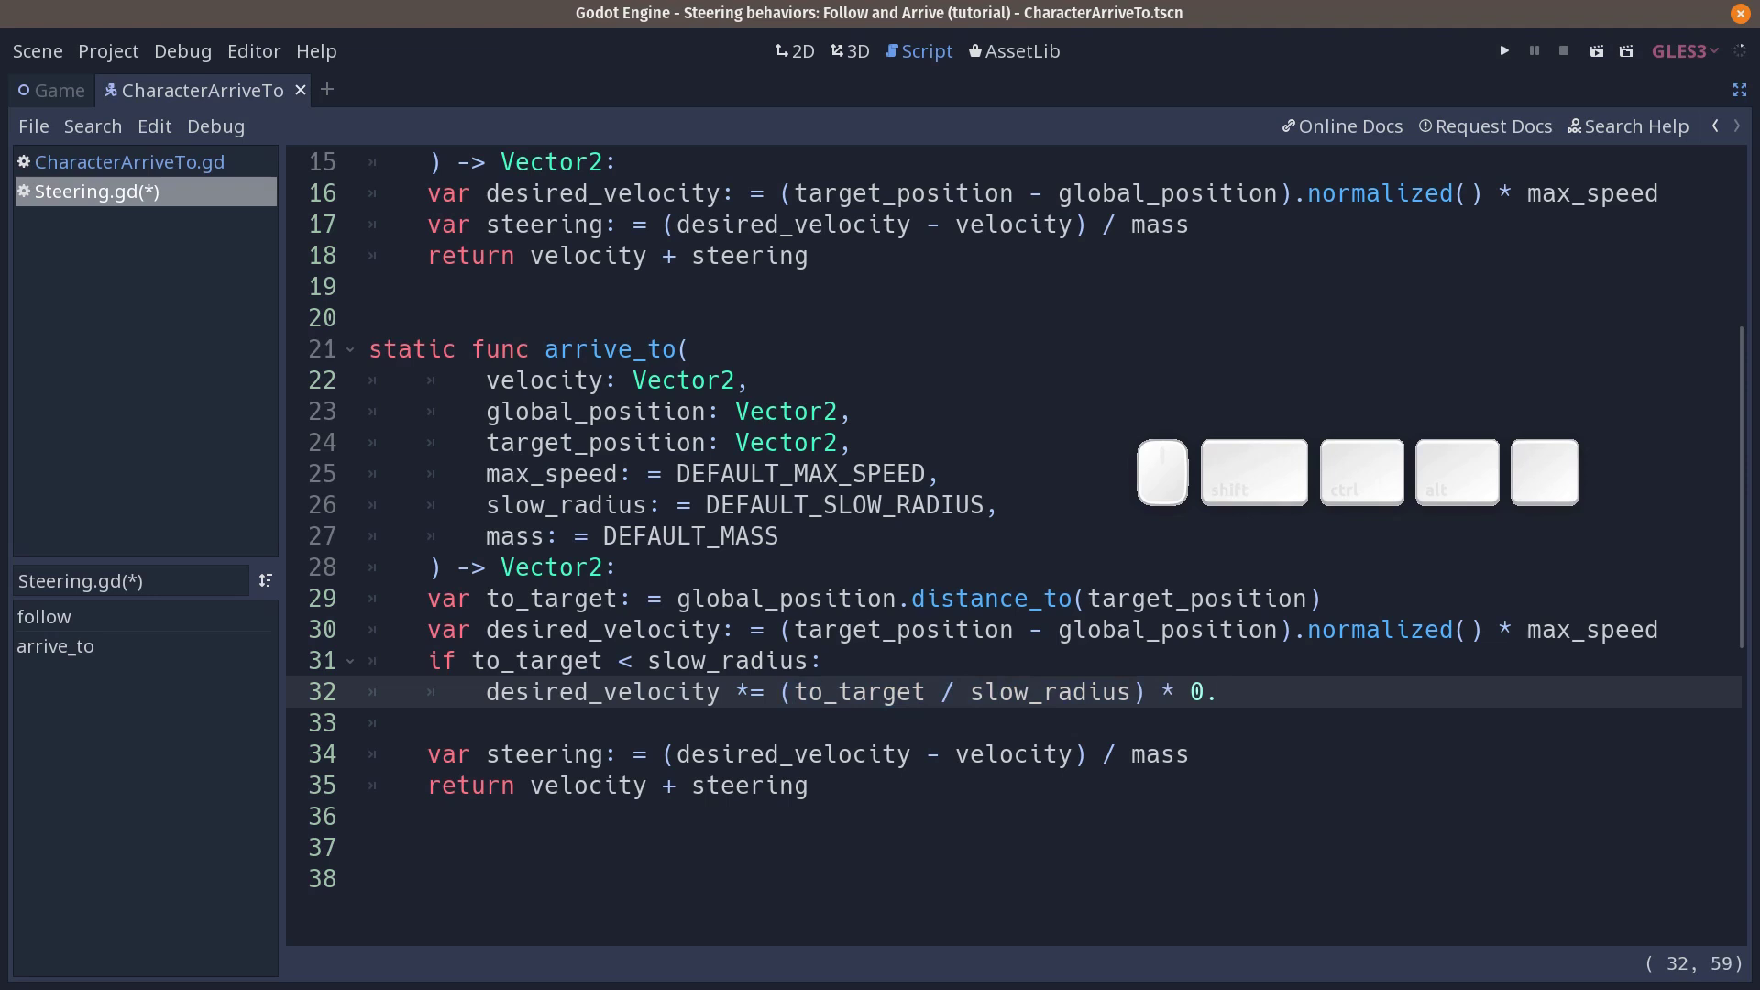
{"action": "key", "text": "8"}
{"action": "key", "text": "space"}
{"action": "key", "text": "shift+="}
{"action": "key", "text": "shift+space"}
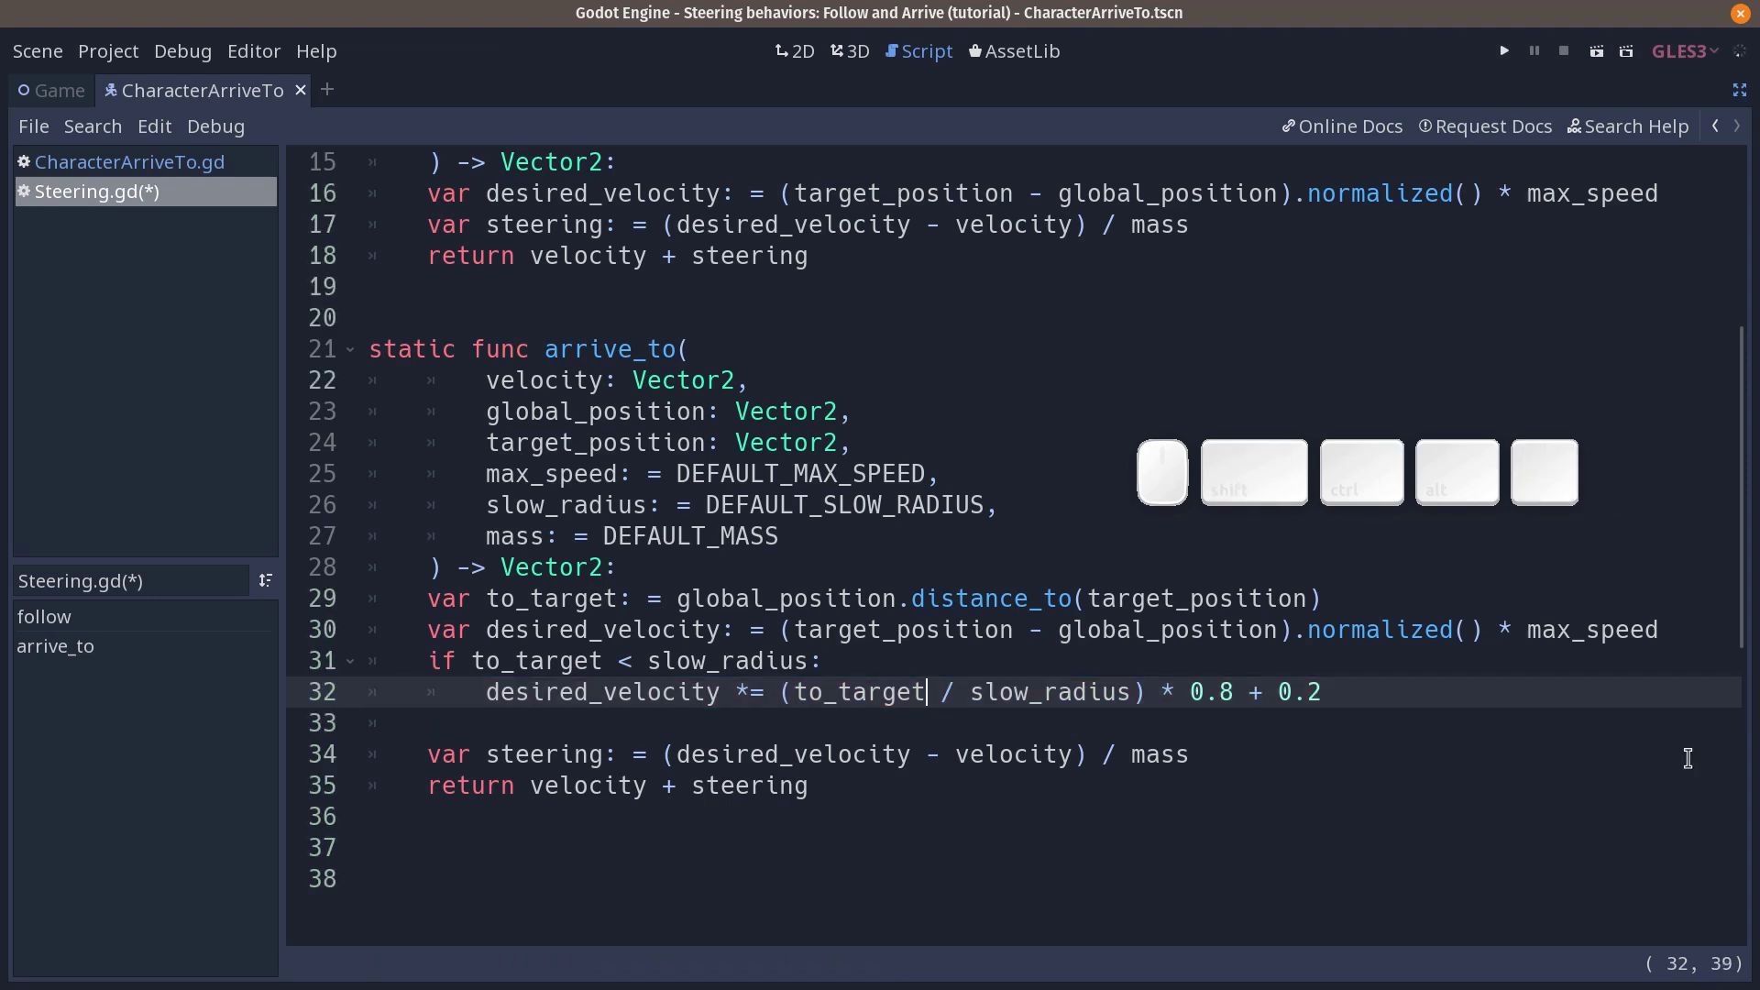
{"action": "key", "text": "shift+d"}
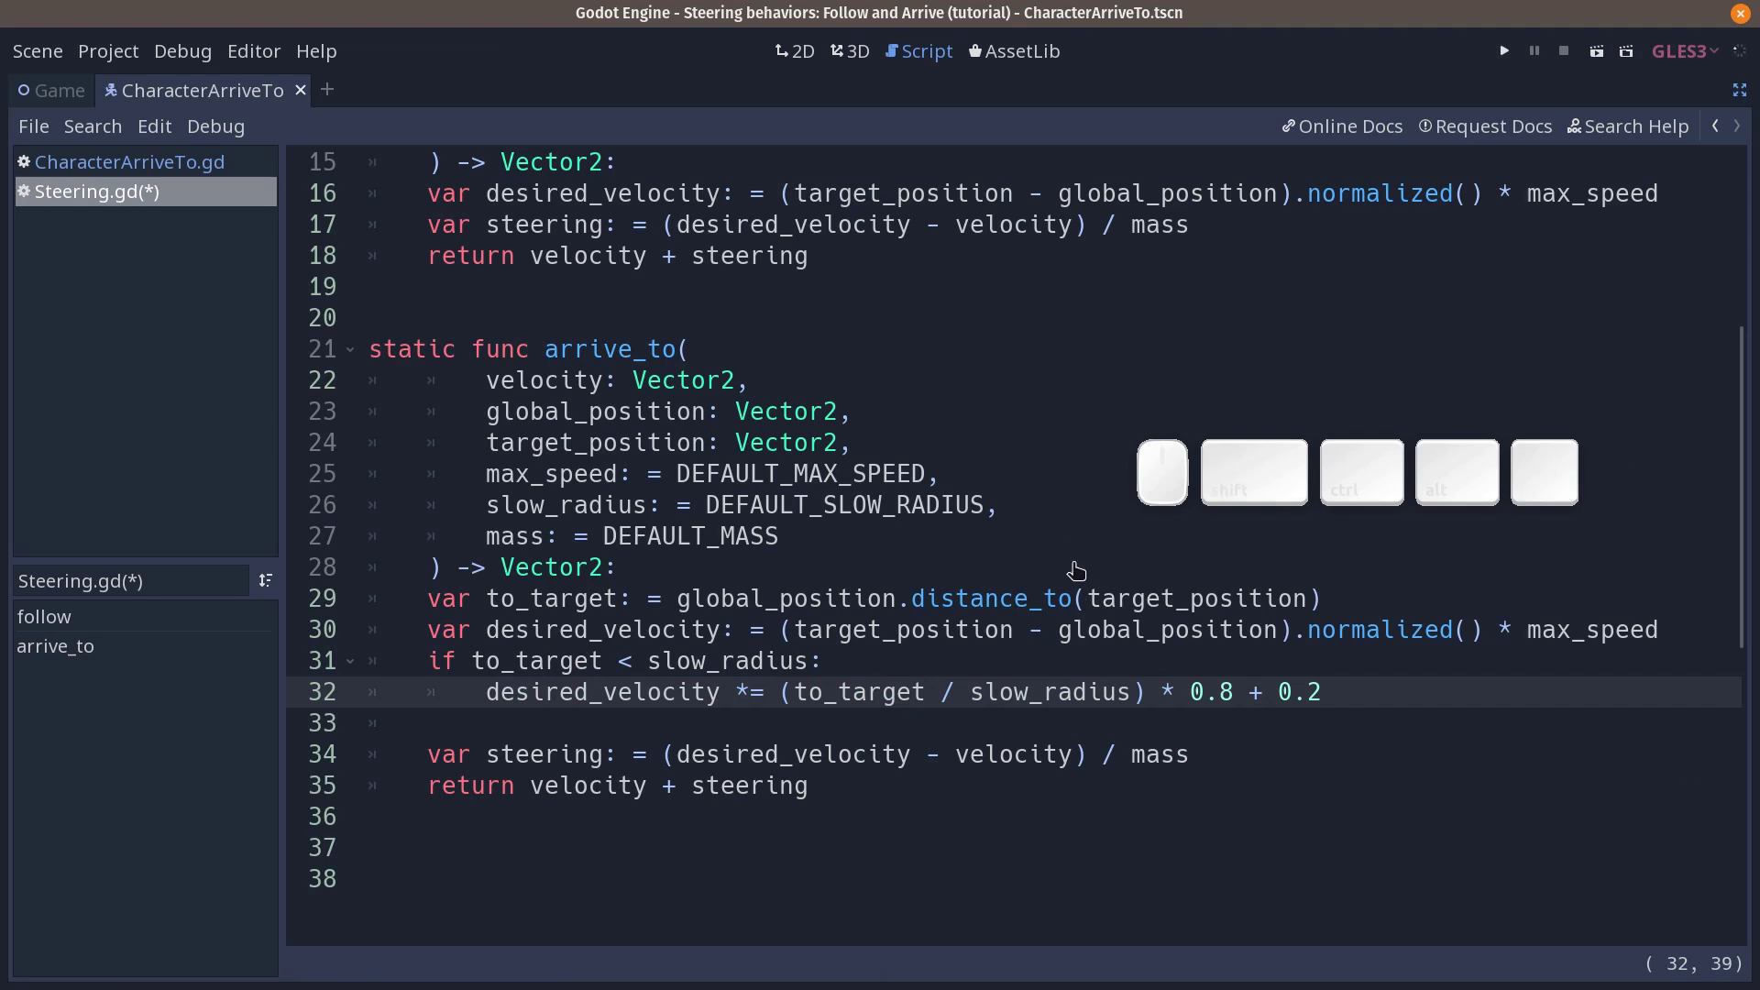
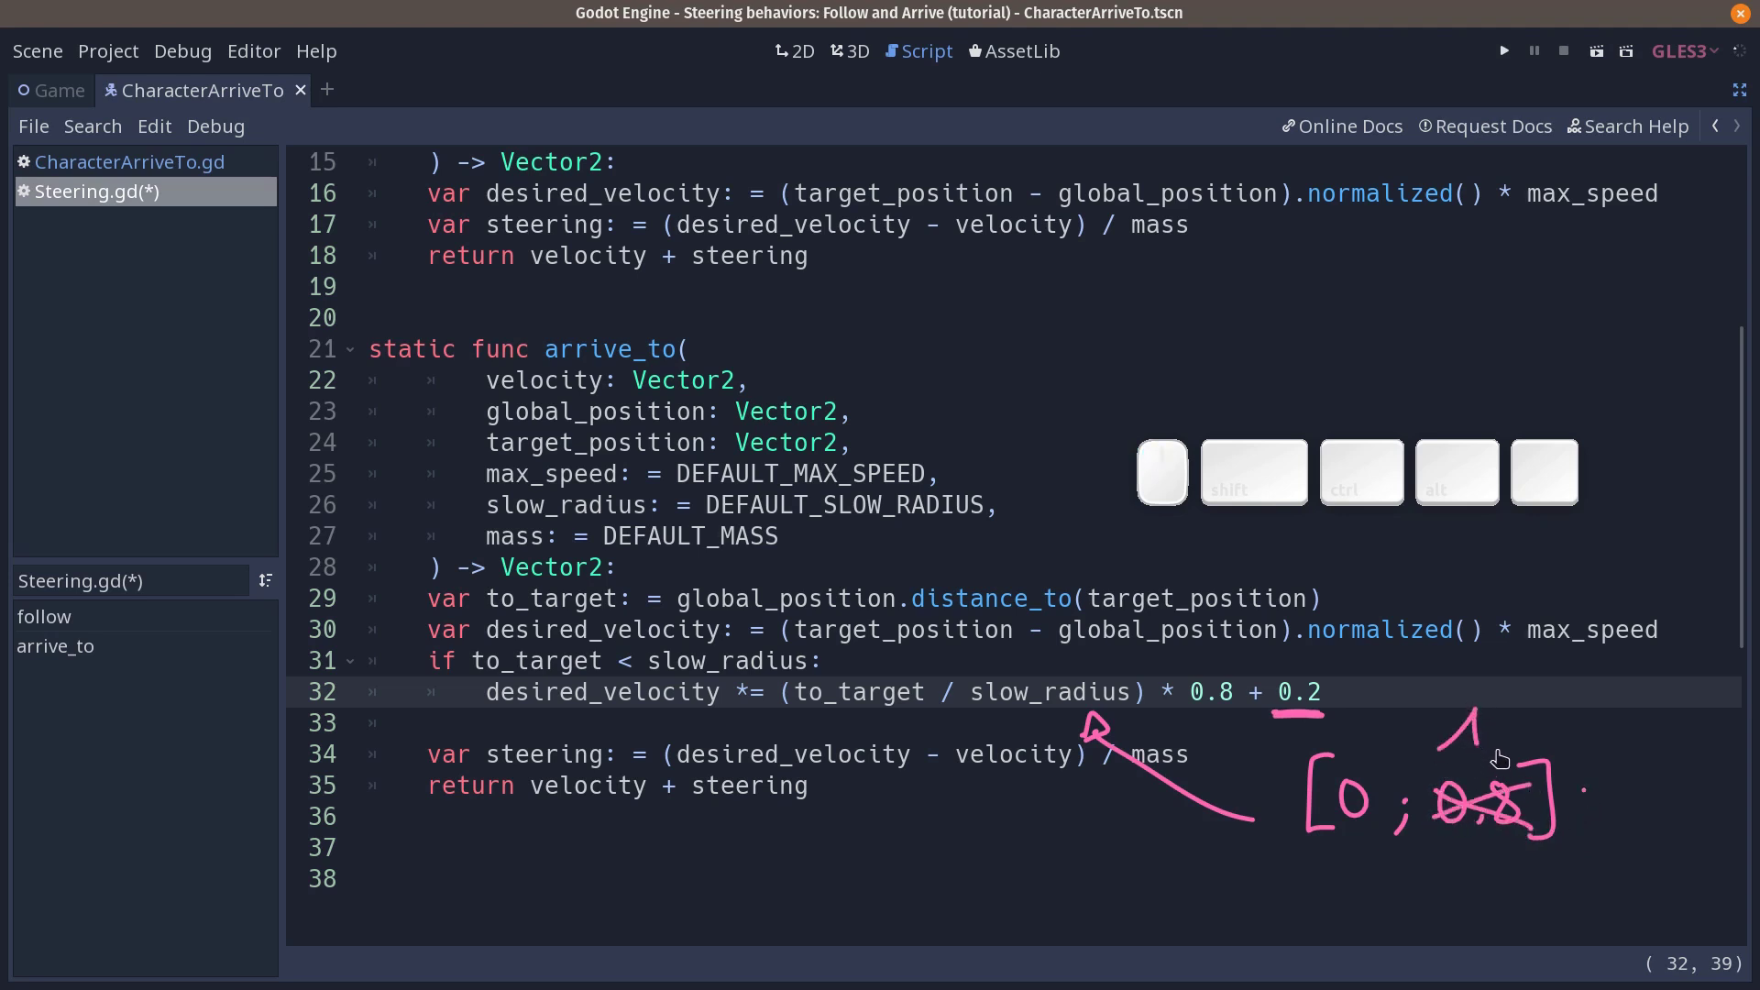
Step: Delete the empty line before the steering calculation, save Steering.gd and switch back to CharacterArriveTo.gd
{"action": "key", "text": "shift+e"}
{"action": "key", "text": "shift+d"}
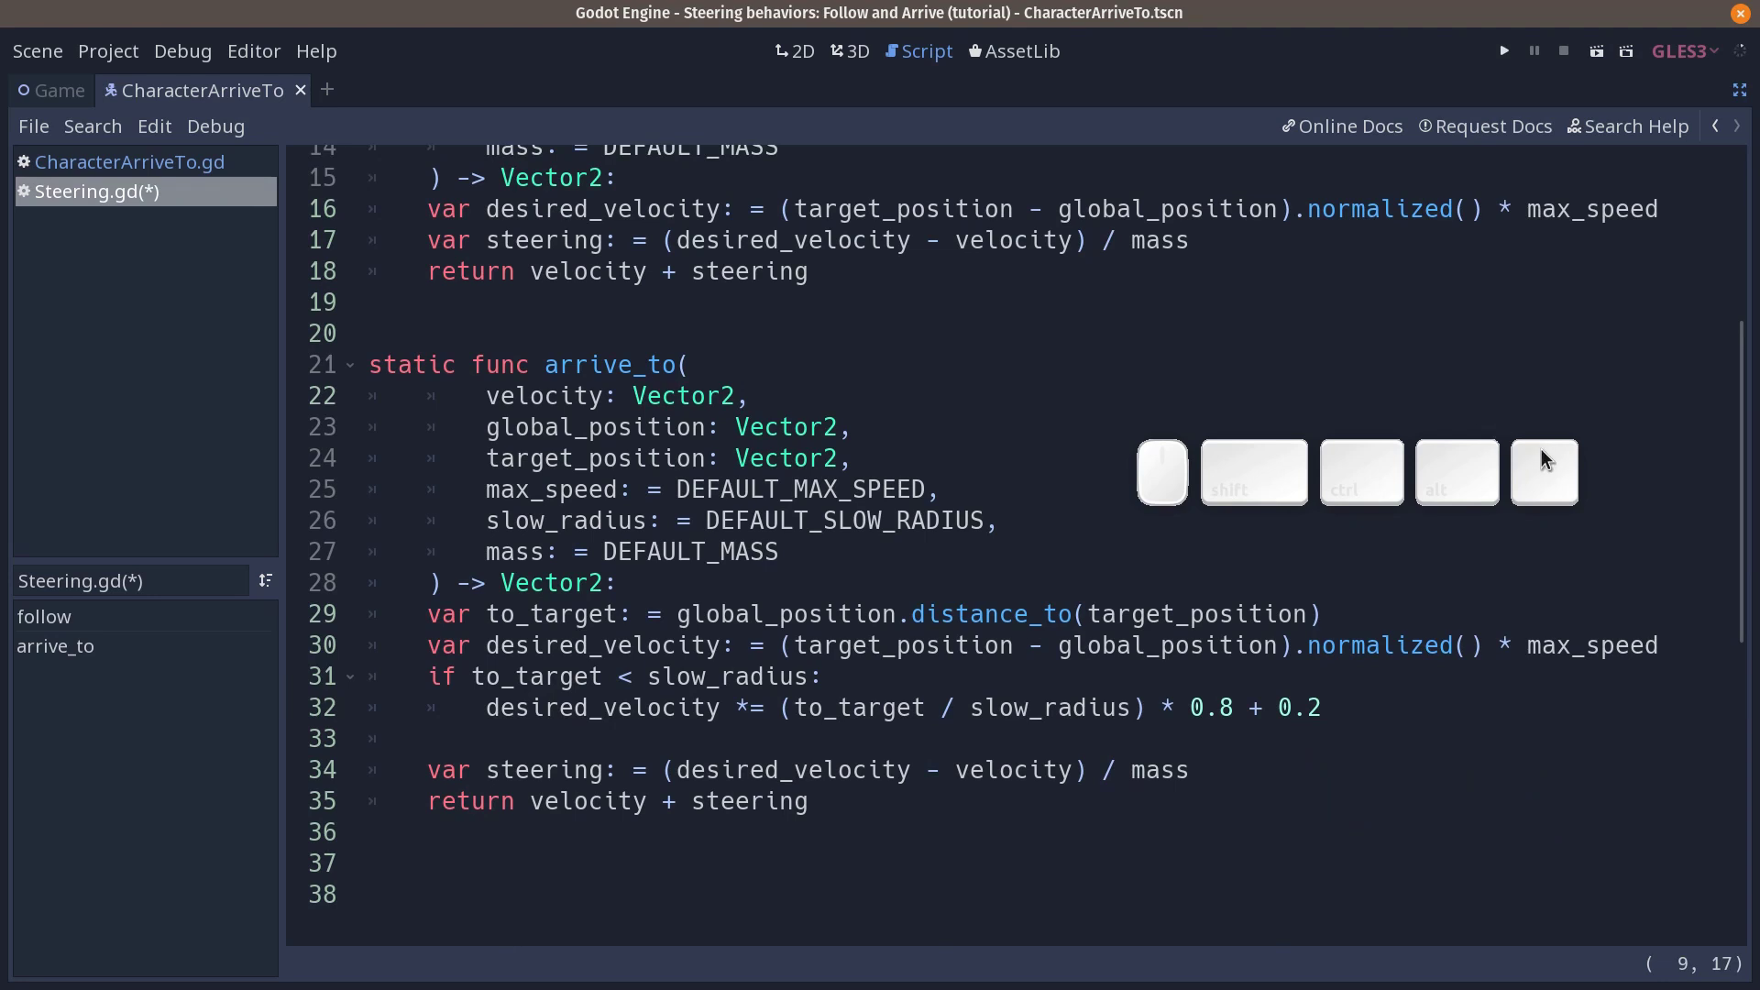
{"action": "left_click", "coordinate": [919, 734]}
{"action": "key", "text": "ctrl+x"}
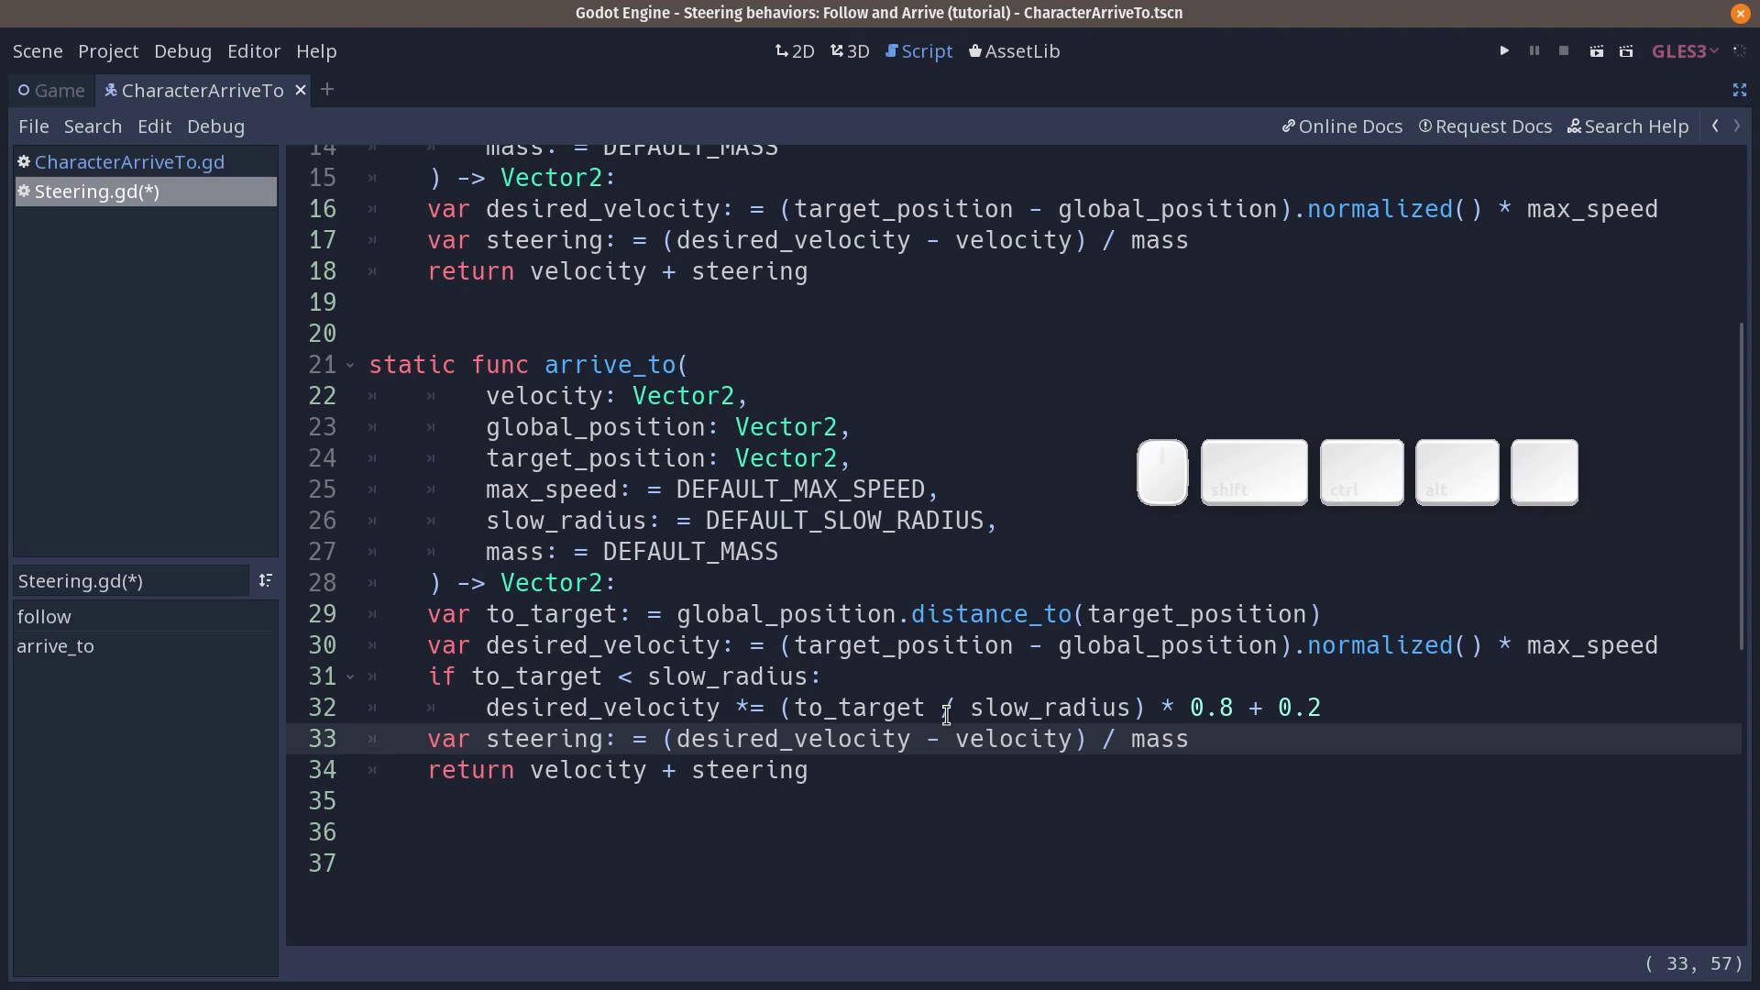
{"action": "key", "text": "ctrl+s"}
{"action": "key", "text": "alt+Left"}
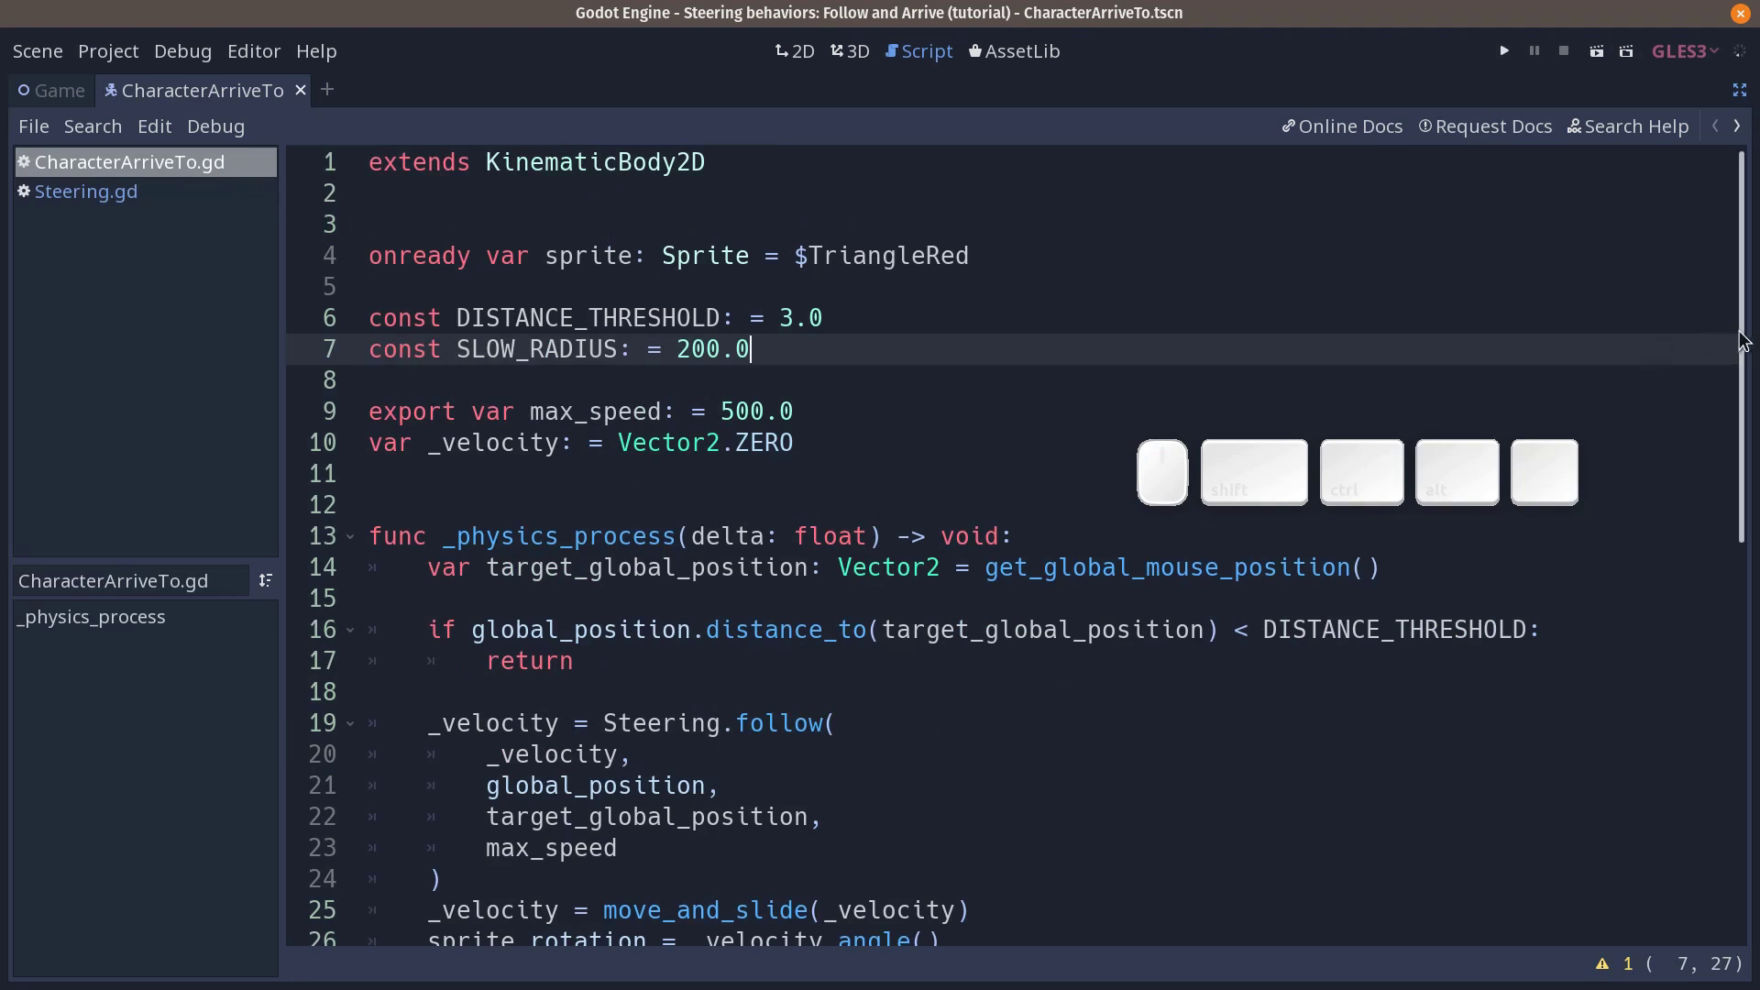
Step: Change Steering.follow to Steering.arrive_to with SLOW_RADIUS as the extra argument and save CharacterArriveTo.gd
{"action": "left_click_drag", "start_coordinate": [1745, 348], "coordinate": [1066, 438]}
{"action": "left_click", "coordinate": [755, 440]}
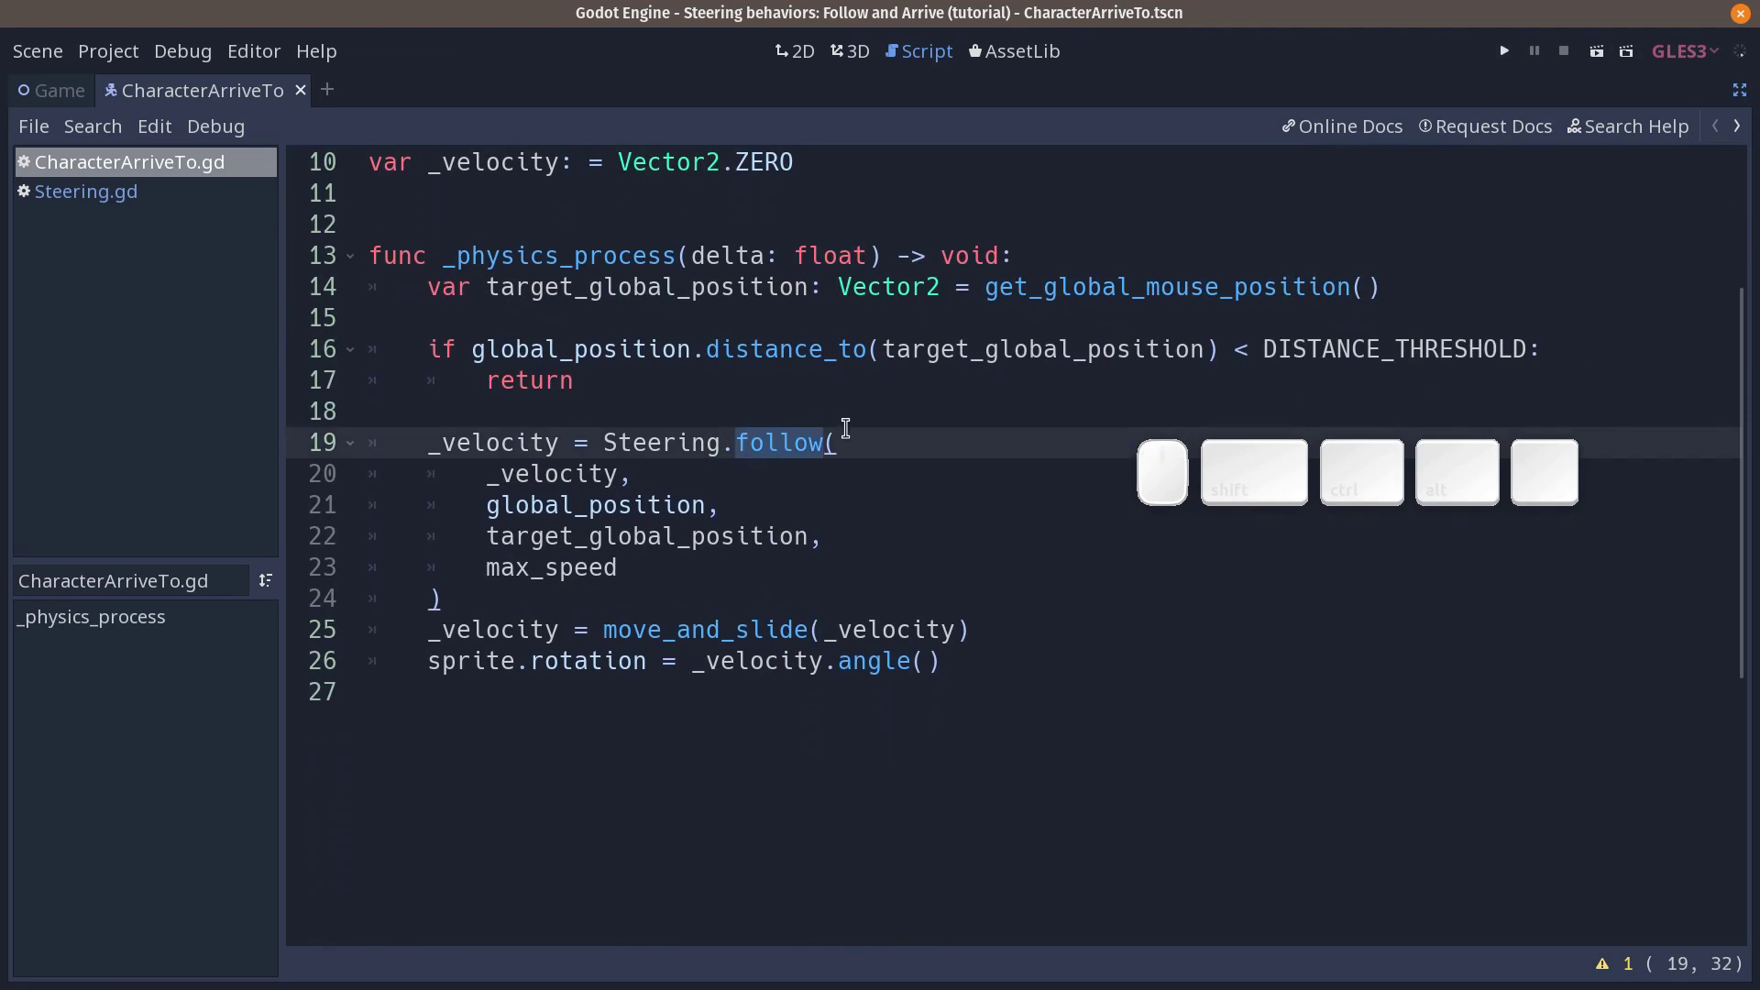
{"action": "key", "text": "Return"}
{"action": "key", "text": "Delete"}
{"action": "key", "text": "ctrl+s"}
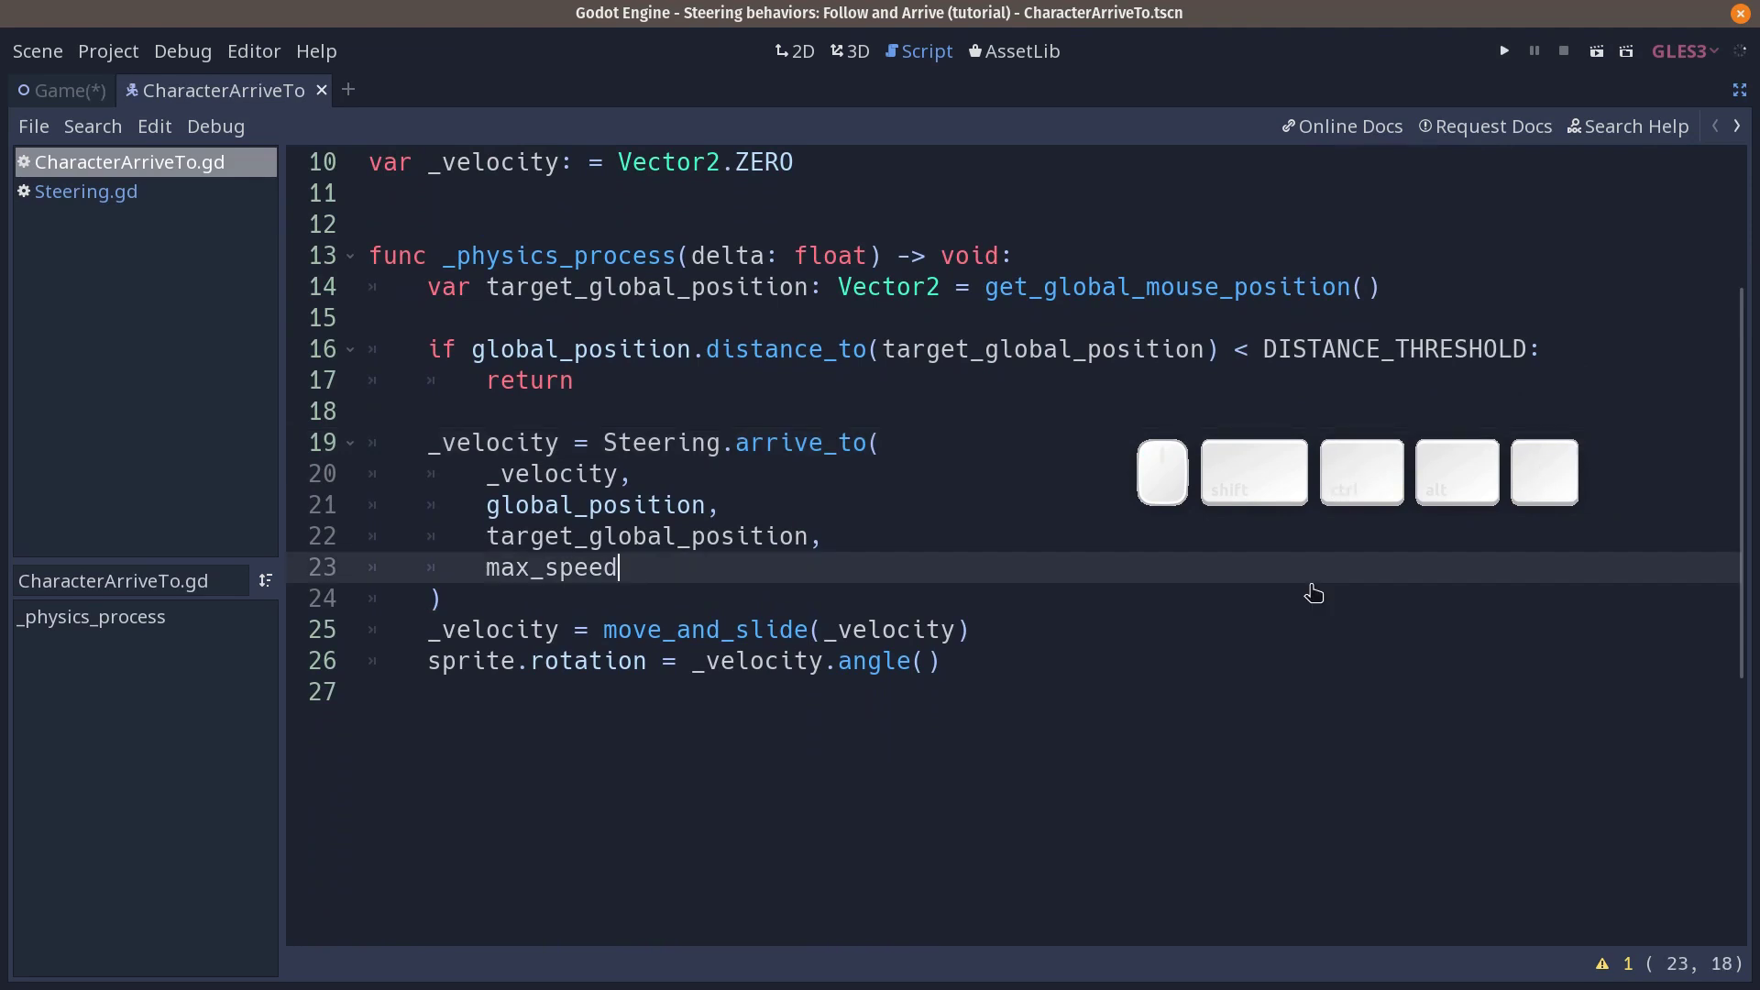
{"action": "key", "text": ","}
{"action": "key", "text": "Return"}
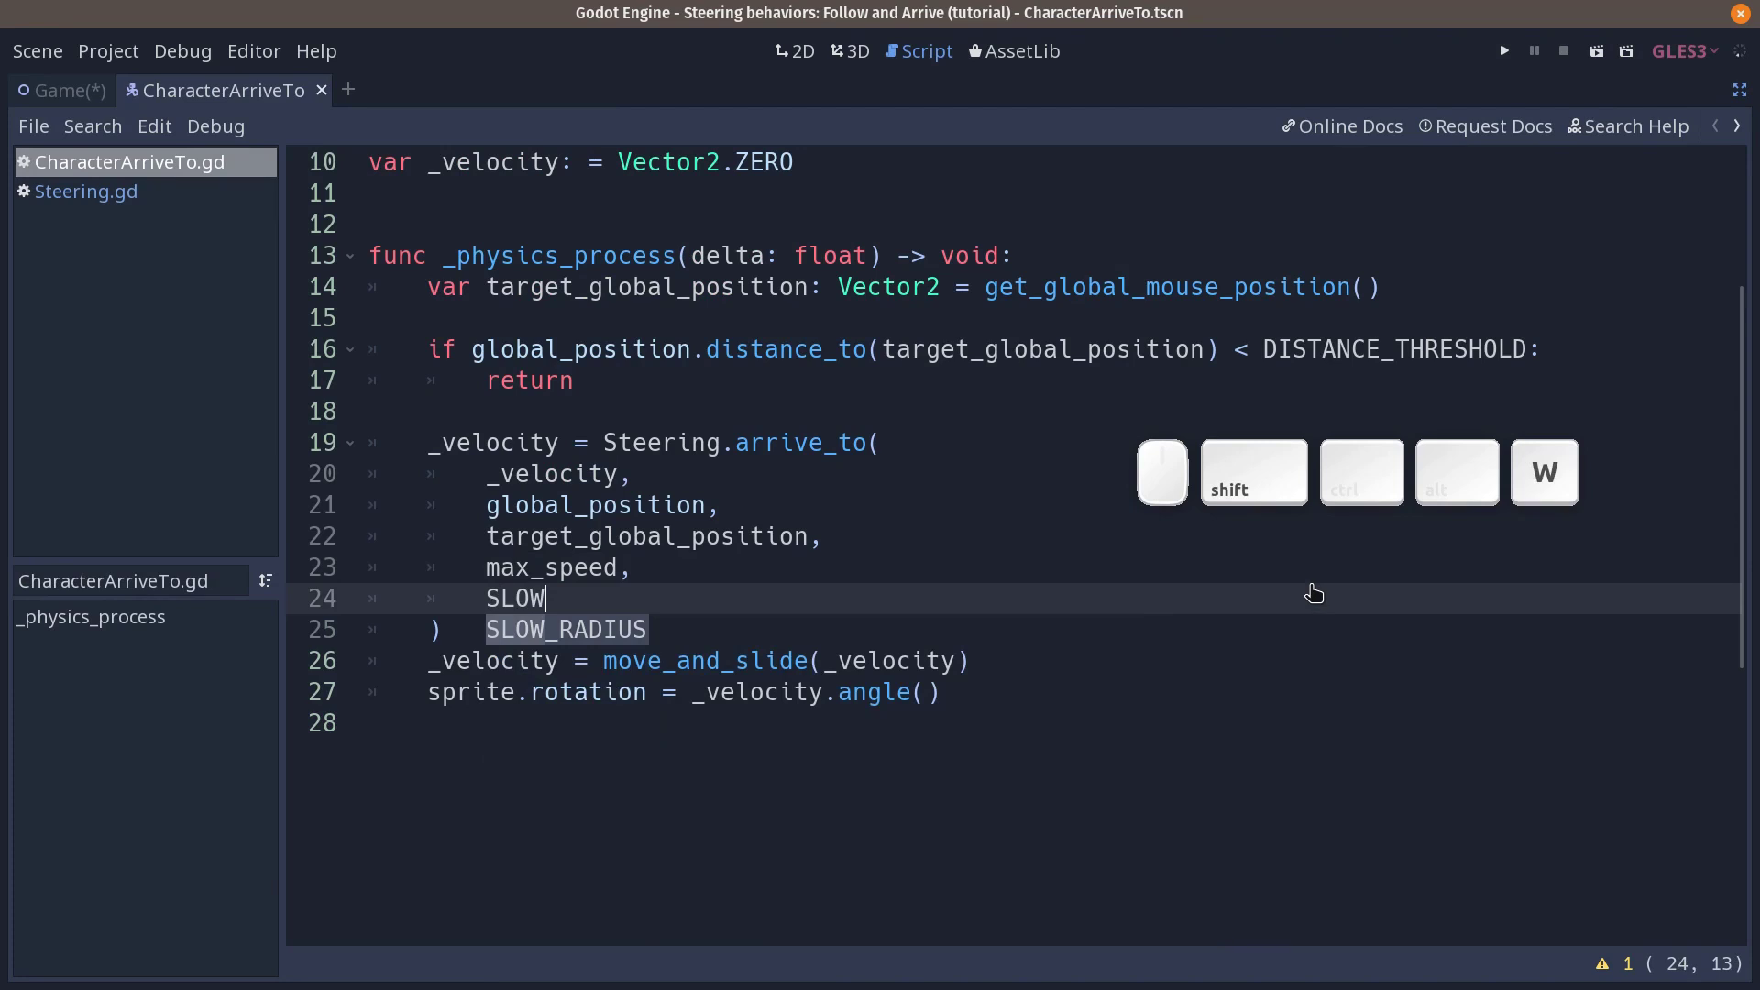
{"action": "key", "text": "Return"}
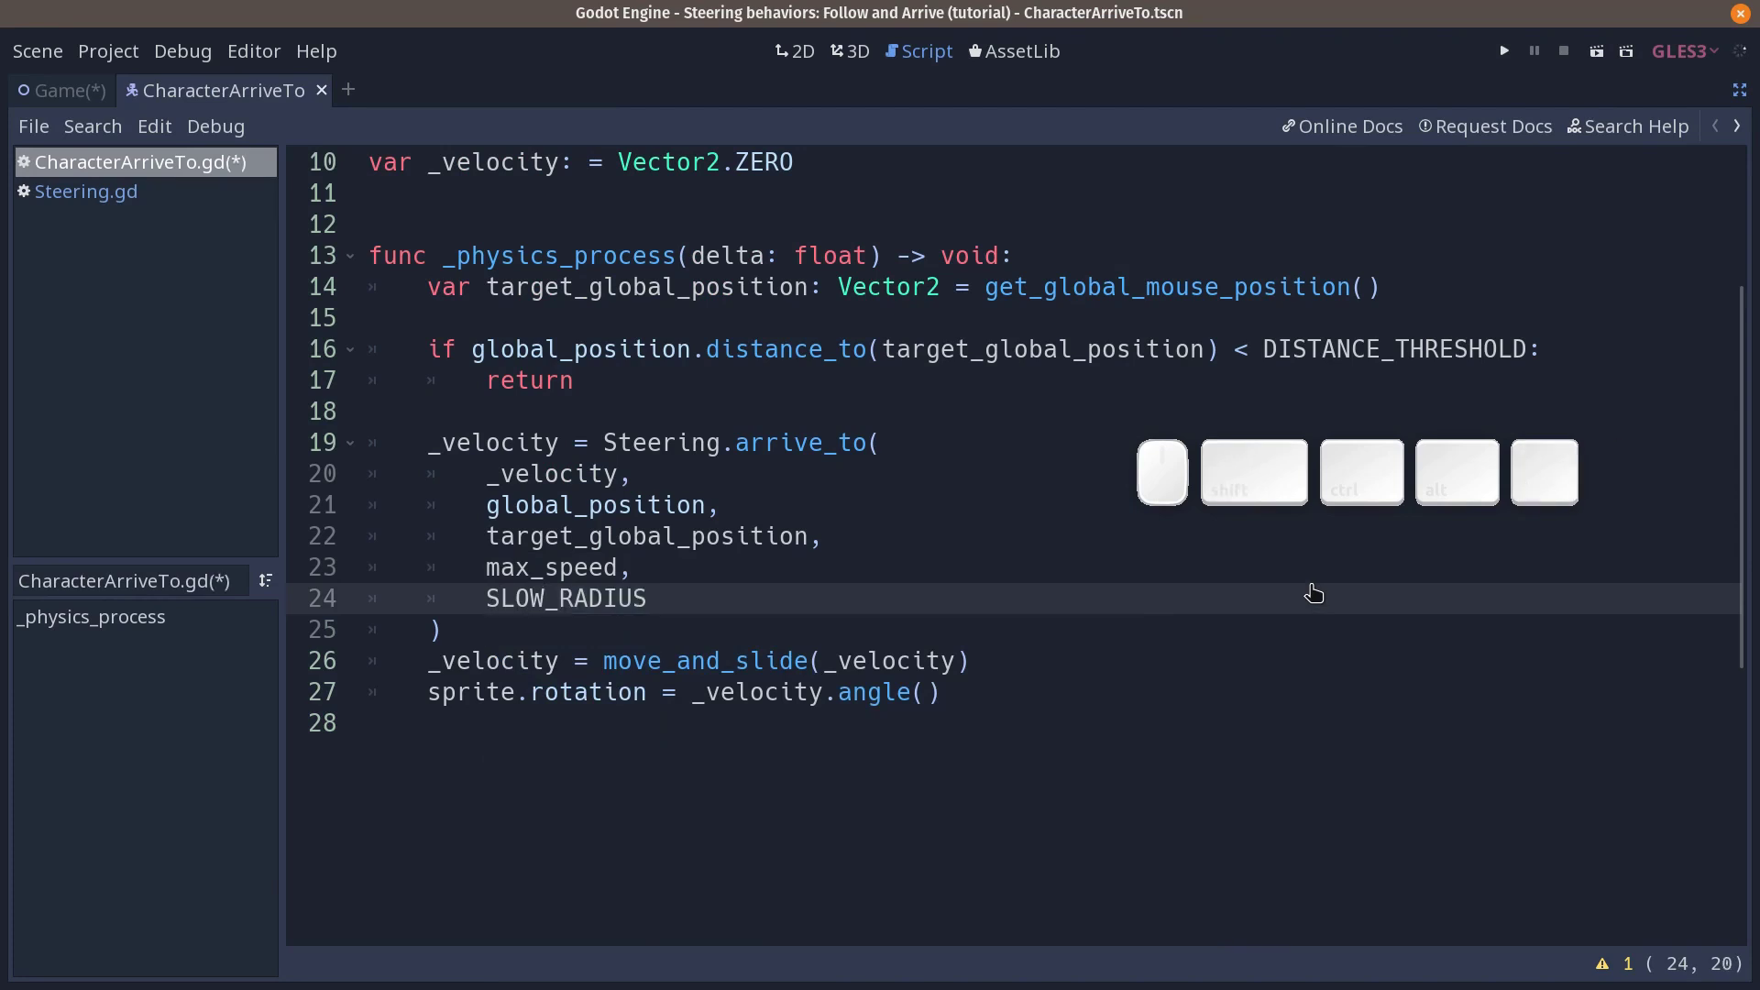
{"action": "key", "text": "ctrl+s"}
Step: Leave distraction-free mode and switch to the 2D view of the Game scene
{"action": "key", "text": "ctrl+shift+F11"}
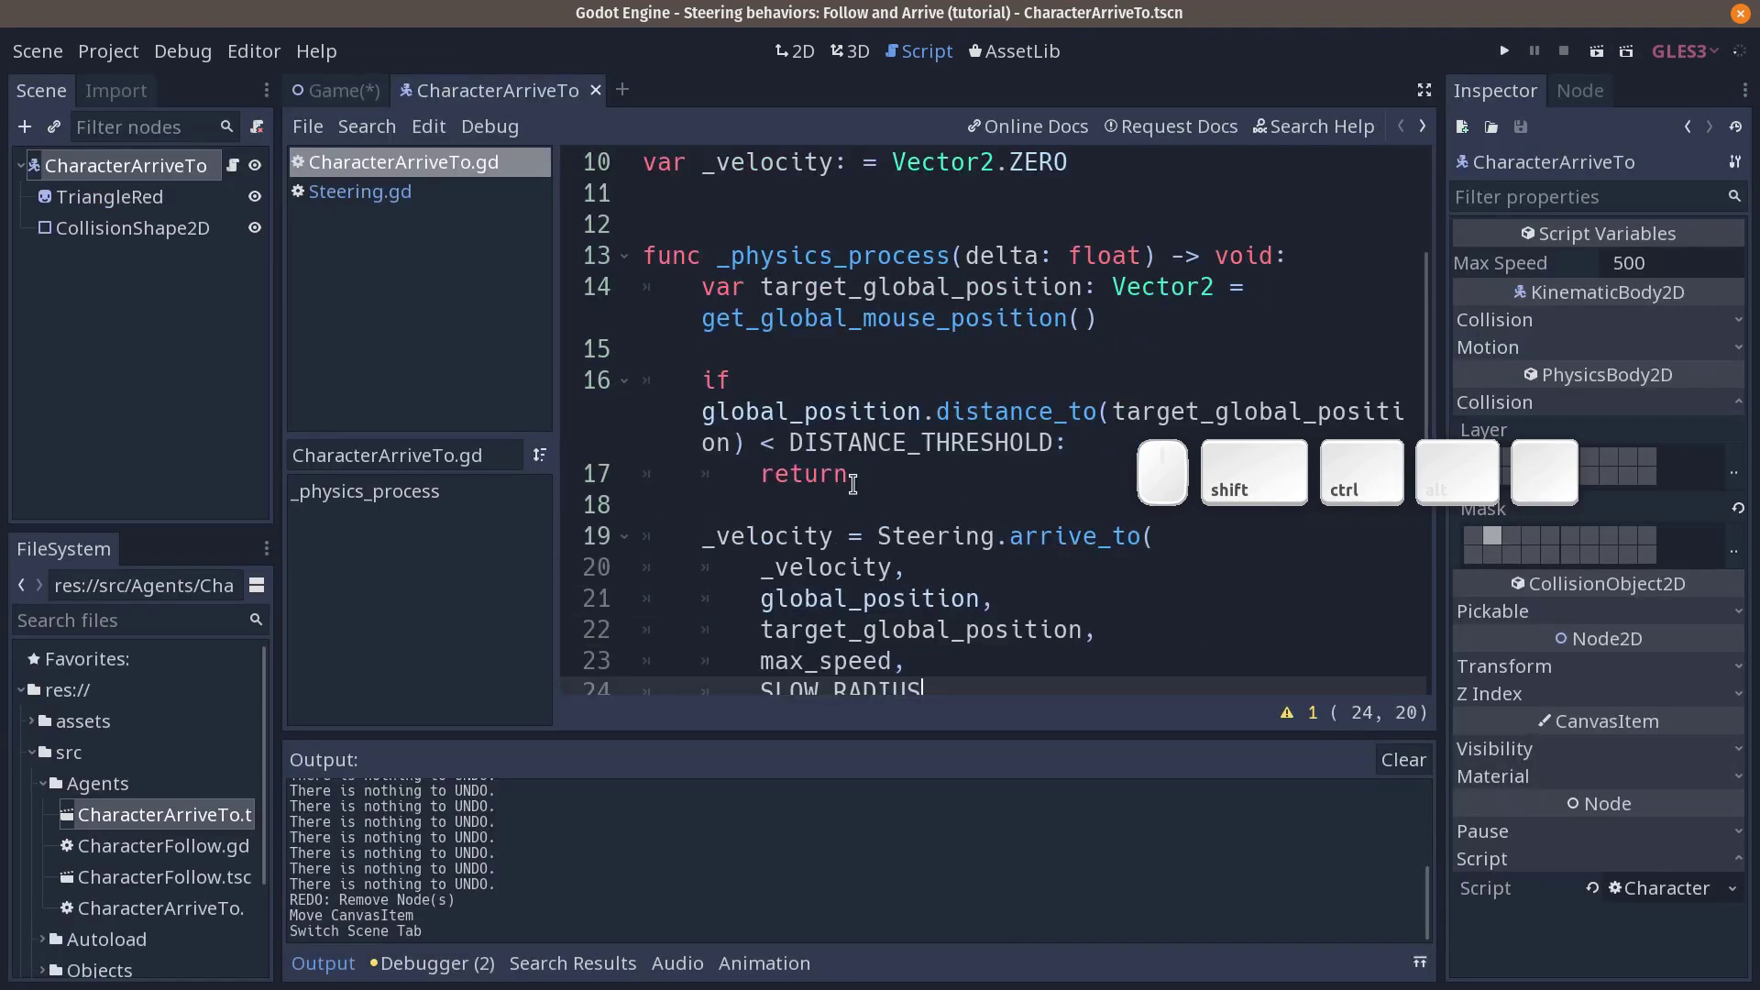
{"action": "key", "text": "F1"}
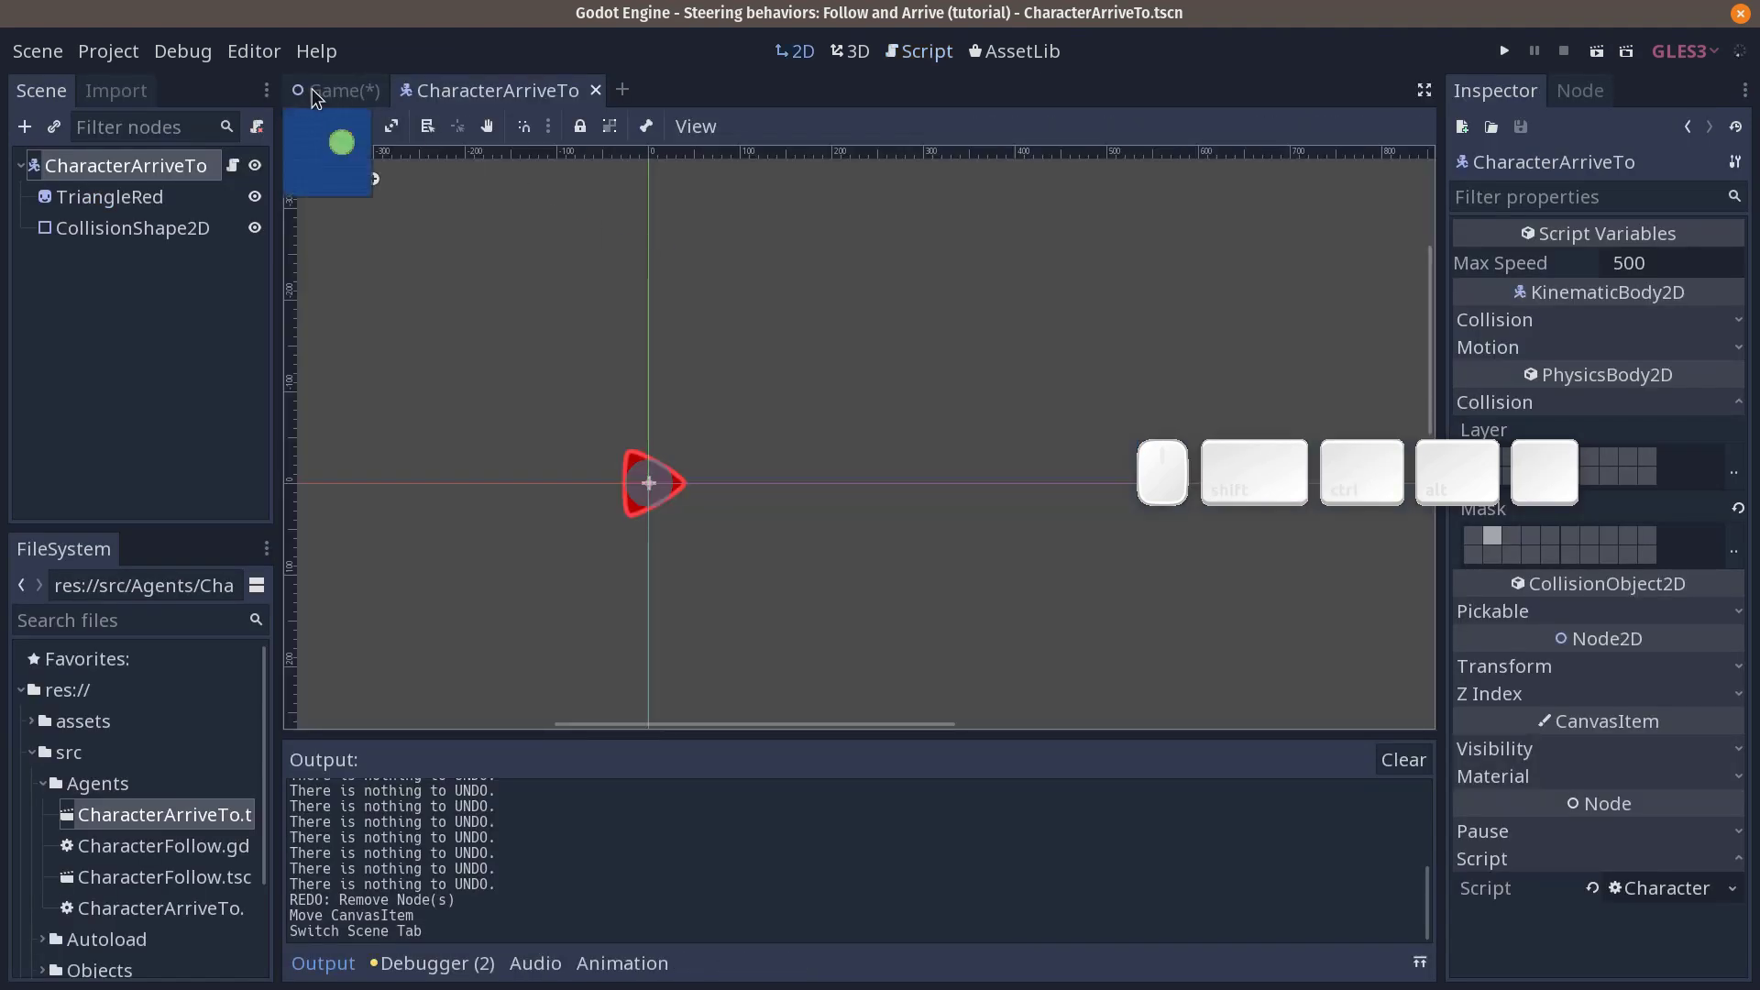